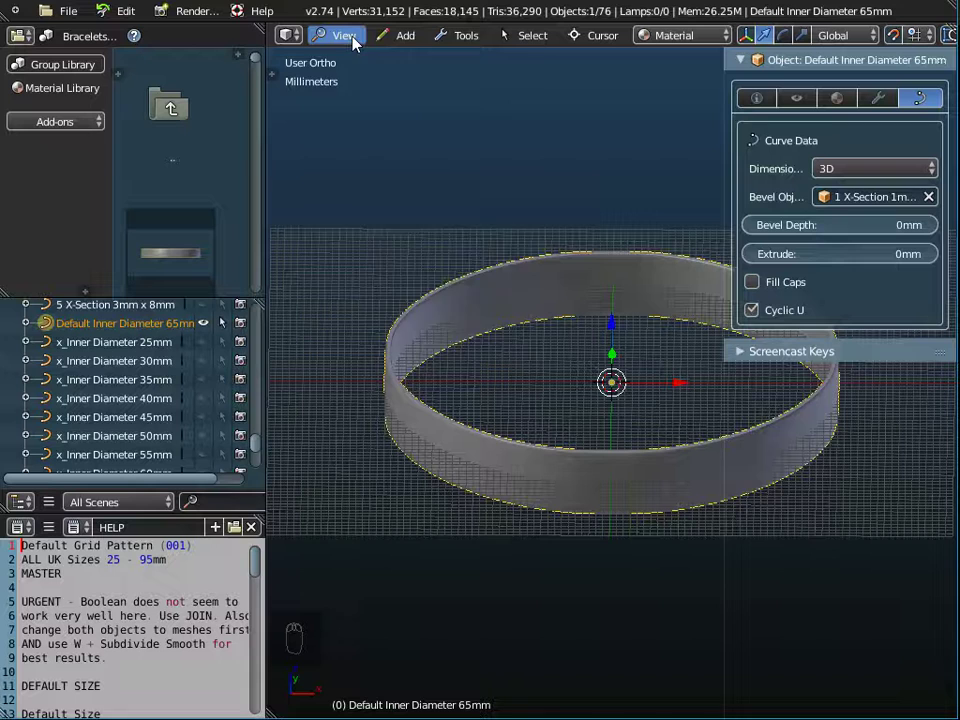
# Step: Set the 65mm ring's Bevel Object to '1 X-Section 1mm x 1mm' and inspect the thin tube
pyautogui.click(383, 336)
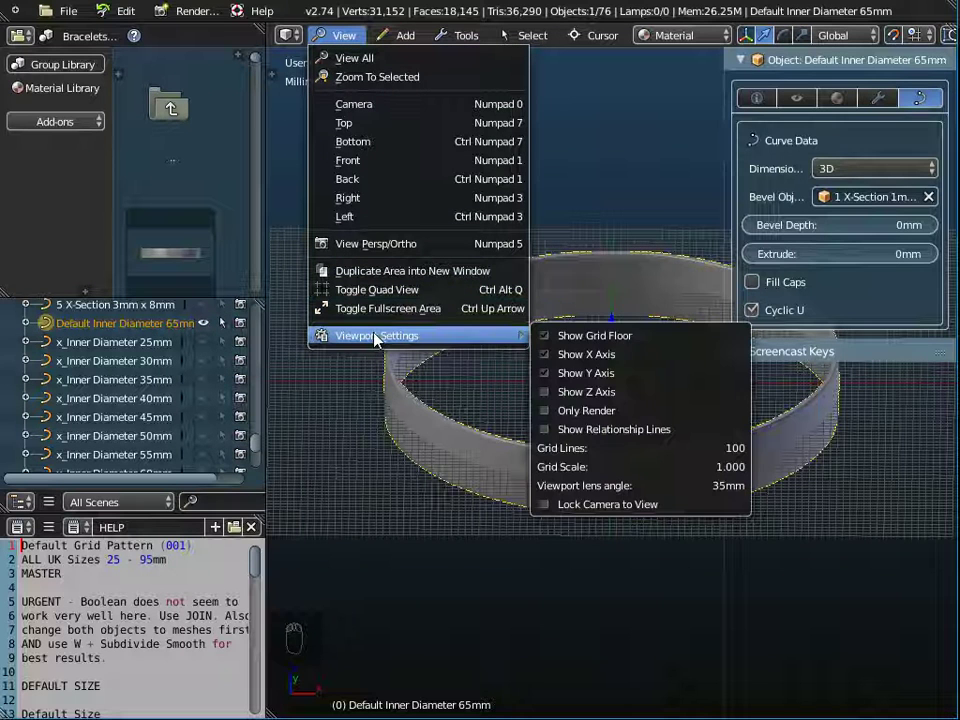
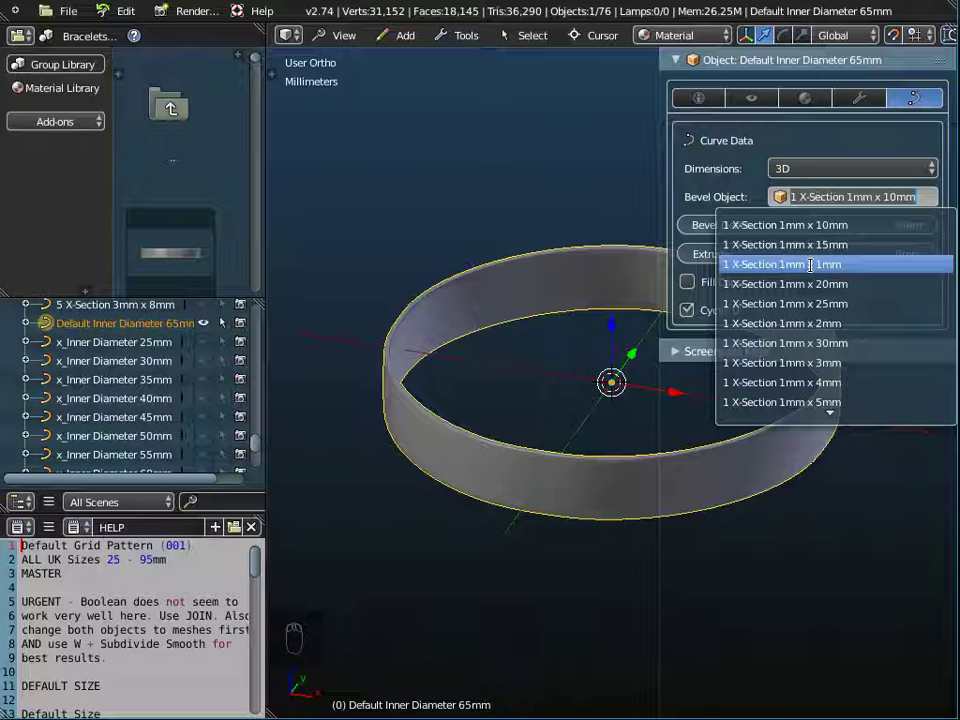
pyautogui.moveTo(534, 385); pyautogui.dragTo(479, 549)
pyautogui.moveTo(479, 535); pyautogui.dragTo(657, 478)
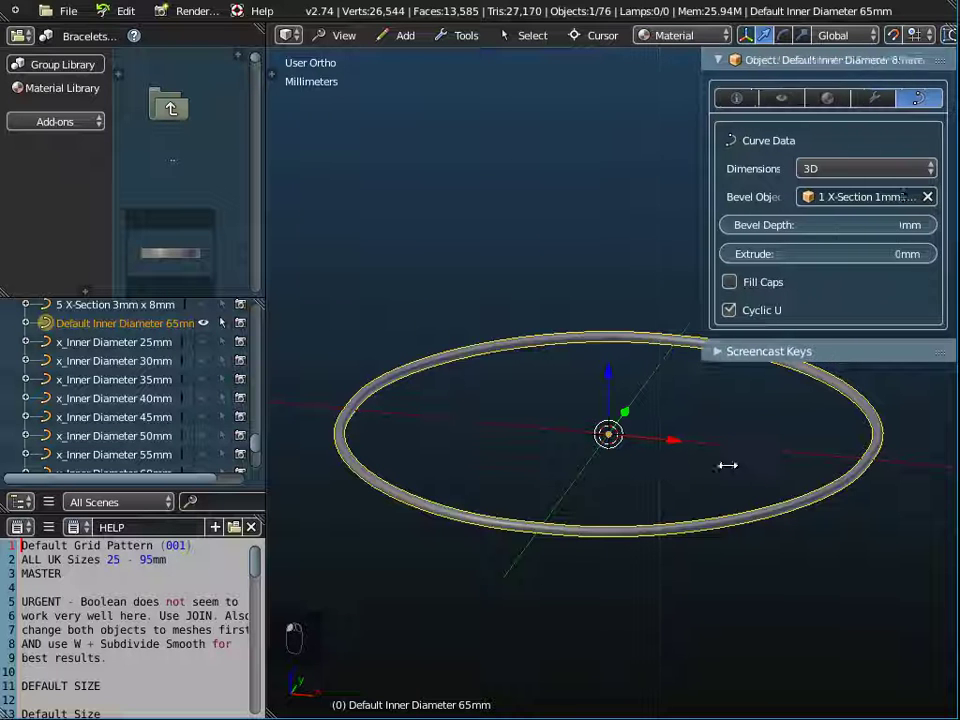
# Step: In front view, duplicate the thin ring twice, placing one copy above and one below the original
pyautogui.moveTo(362, 50); pyautogui.dragTo(372, 163)
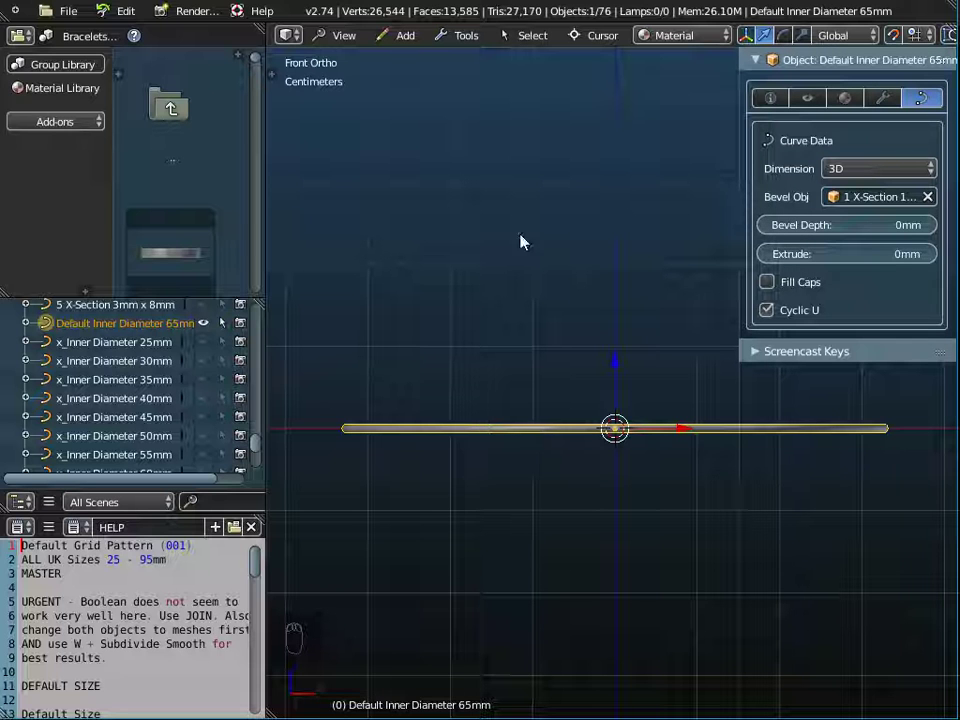
pyautogui.moveTo(480, 37); pyautogui.dragTo(608, 87)
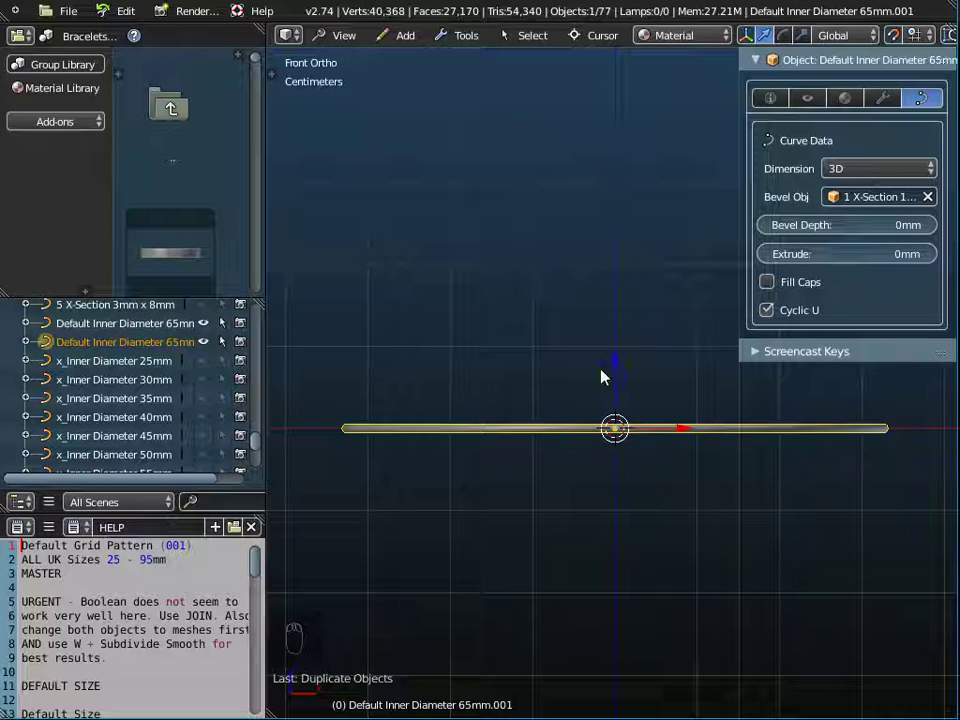
pyautogui.moveTo(623, 365); pyautogui.dragTo(563, 437)
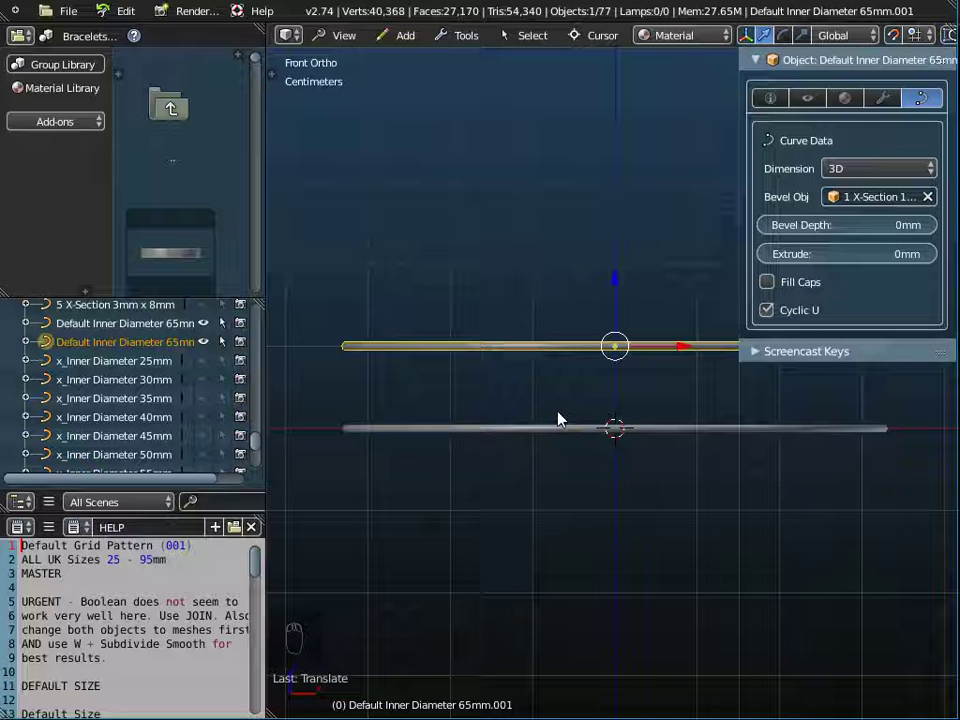
pyautogui.moveTo(472, 37); pyautogui.dragTo(605, 86)
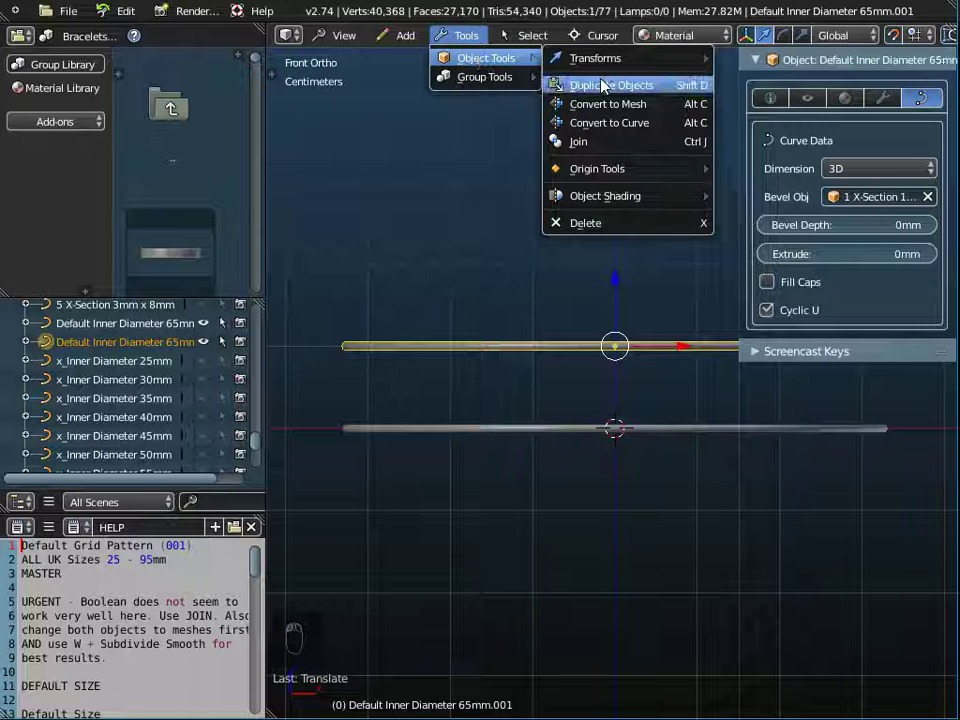
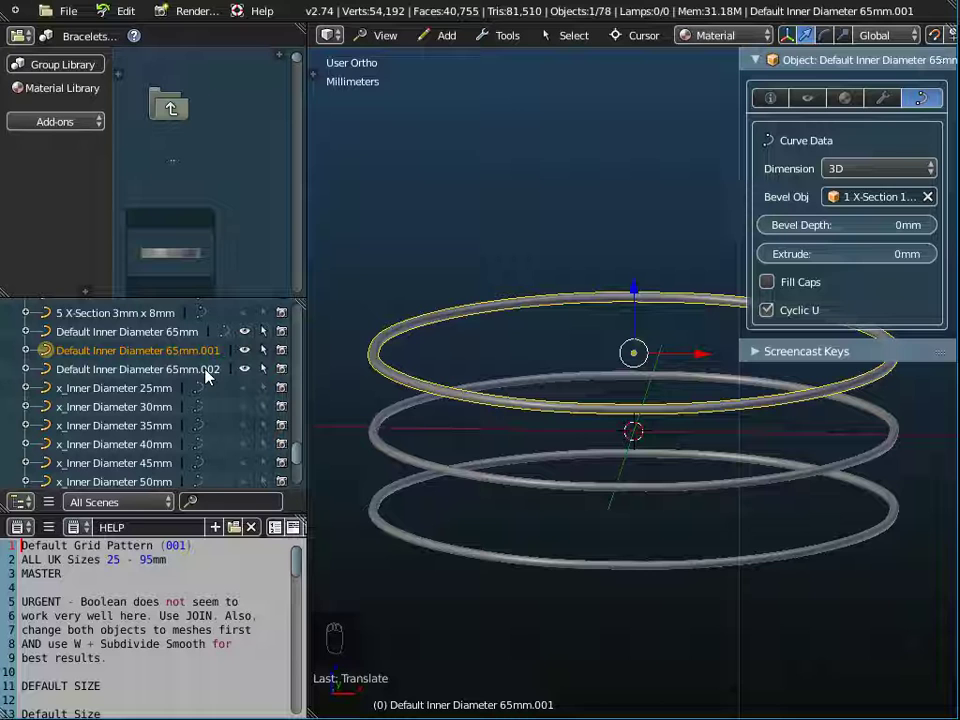
pyautogui.moveTo(490, 561); pyautogui.dragTo(275, 386)
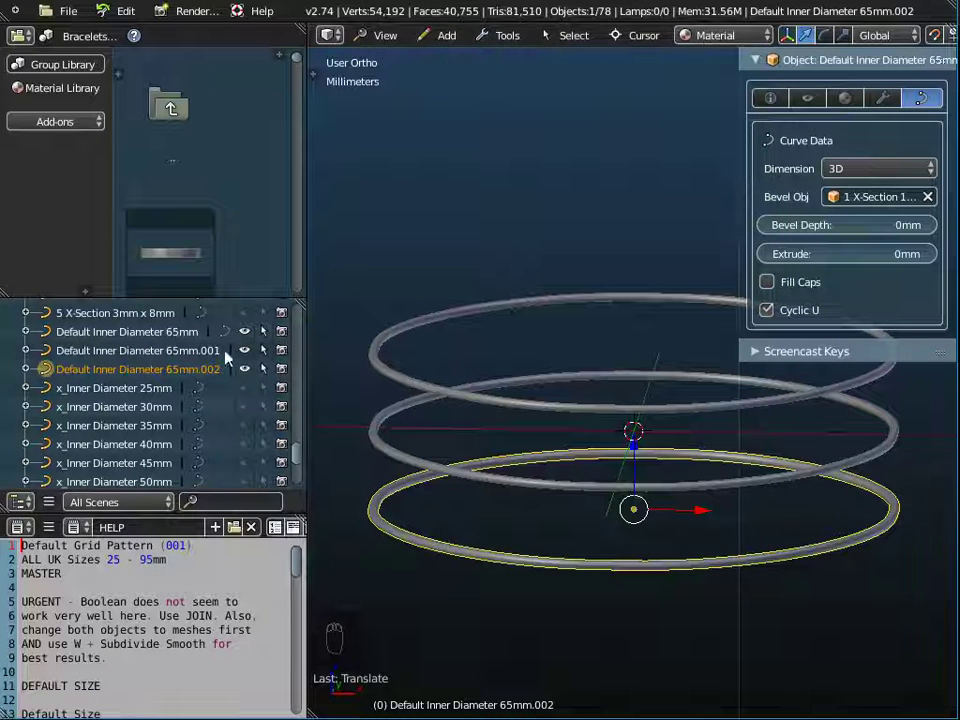
# Step: Select the top and bottom ring copies and join them into one curve object
pyautogui.moveTo(188, 335); pyautogui.dragTo(145, 366)
pyautogui.moveTo(143, 382); pyautogui.dragTo(446, 394)
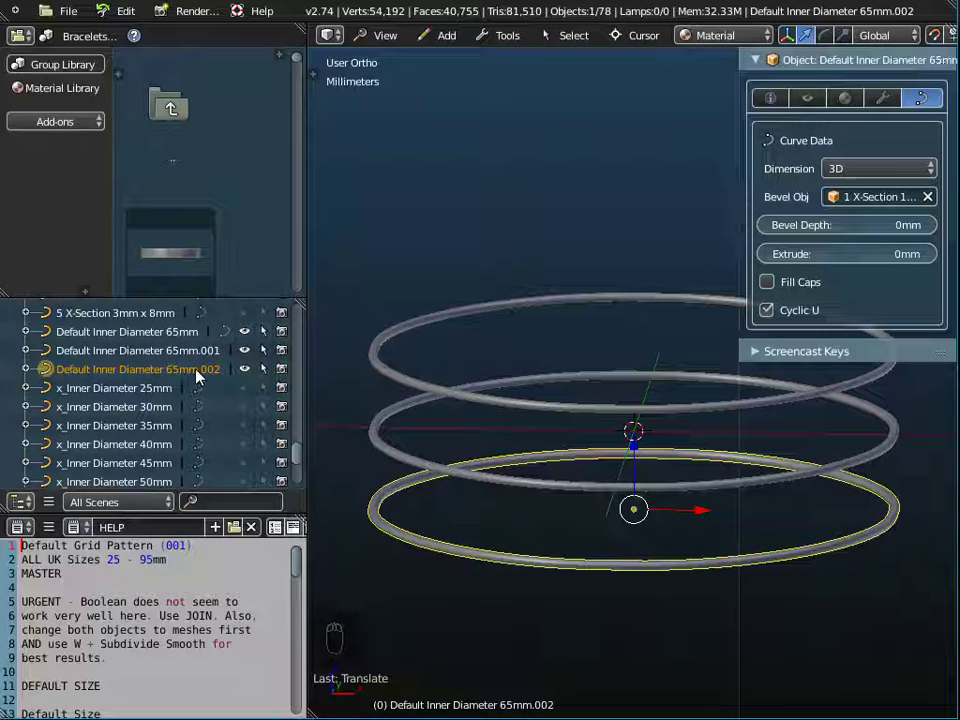
pyautogui.moveTo(380, 365); pyautogui.dragTo(382, 374)
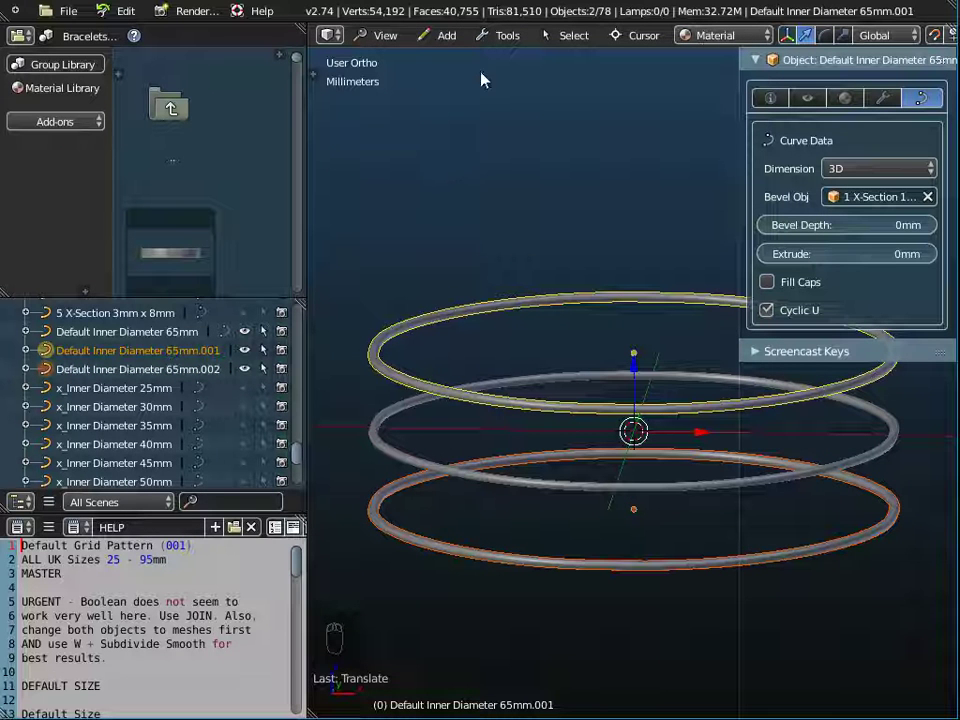
pyautogui.moveTo(508, 32); pyautogui.dragTo(626, 147)
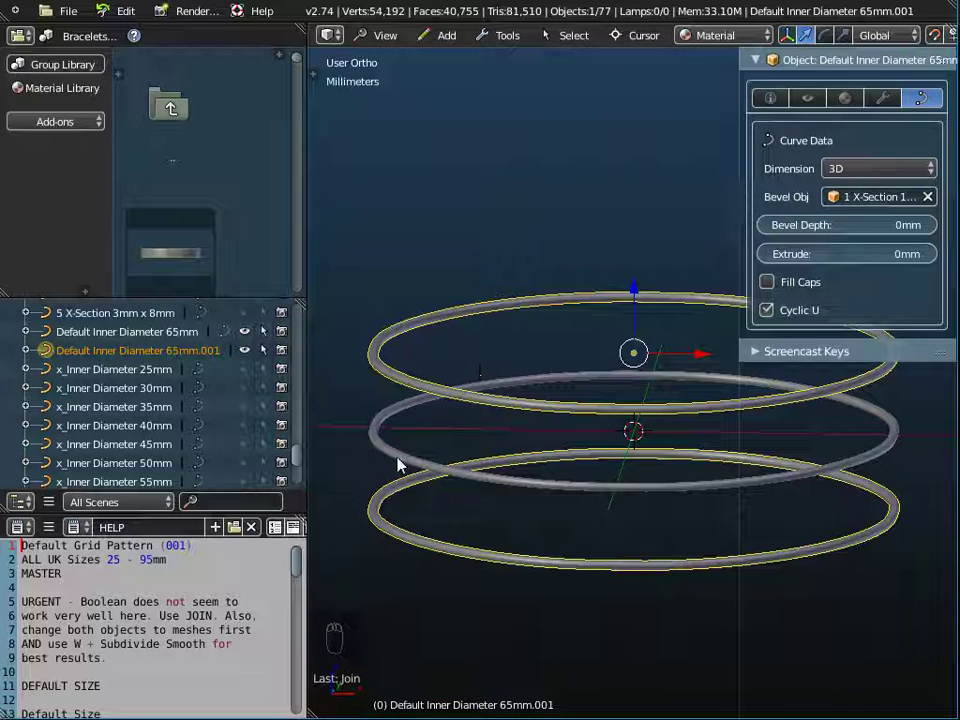
# Step: Join the original ring with the copies into one Default Inner Diameter 65mm object and inspect its edges
pyautogui.moveTo(403, 465); pyautogui.dragTo(265, 408)
pyautogui.moveTo(502, 484); pyautogui.dragTo(537, 66)
pyautogui.moveTo(531, 37); pyautogui.dragTo(633, 142)
pyautogui.moveTo(538, 357); pyautogui.dragTo(649, 443)
pyautogui.moveTo(649, 443); pyautogui.dragTo(203, 298)
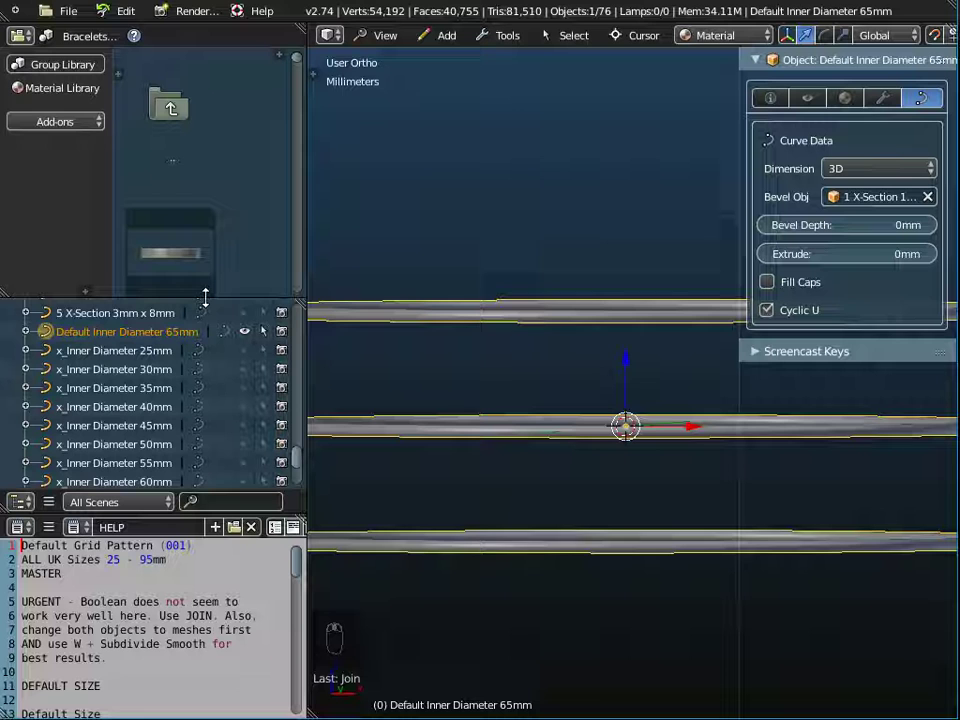
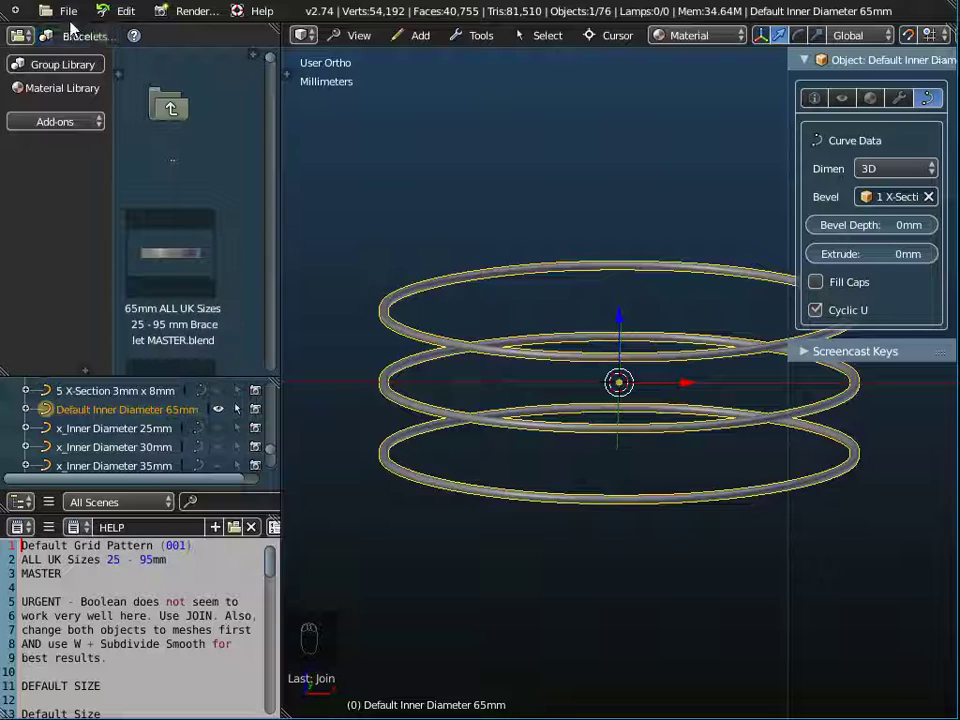
# Step: Append Celtic Knot Bracelet 4 Leaf 65mm from the library .blend and select it around the middle ring
pyautogui.moveTo(74, 14); pyautogui.dragTo(102, 220)
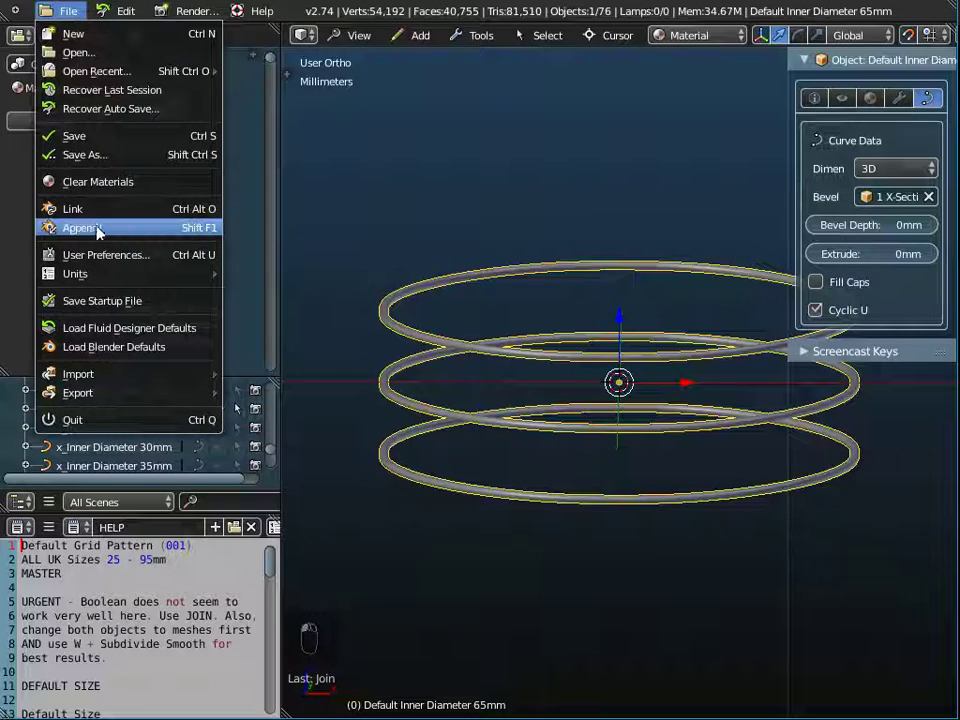
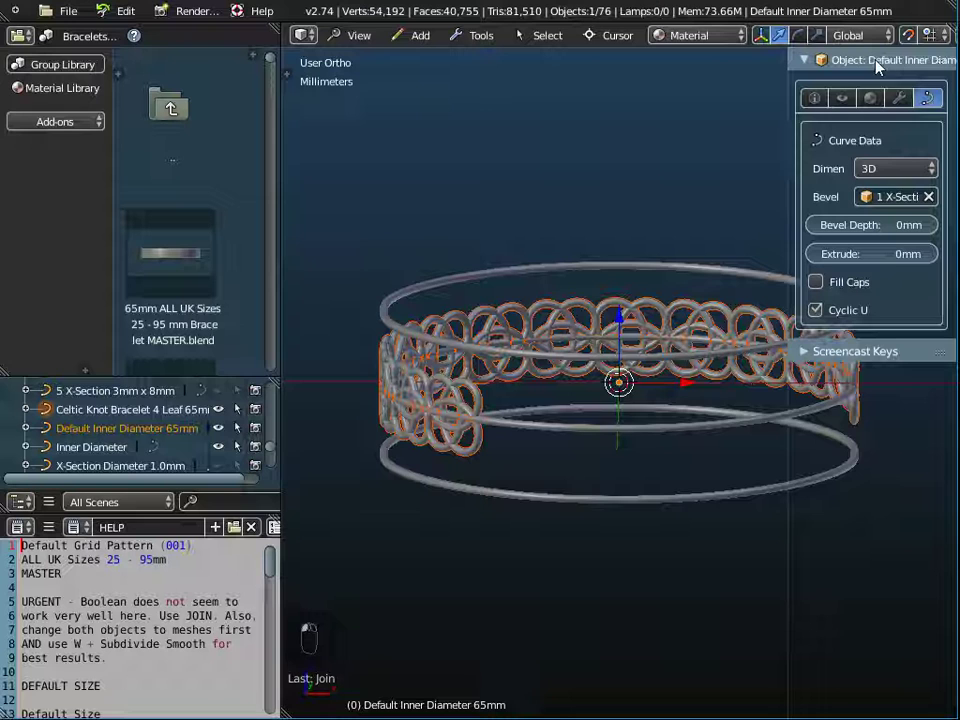
pyautogui.moveTo(588, 413); pyautogui.dragTo(537, 454)
pyautogui.moveTo(582, 502); pyautogui.dragTo(655, 446)
pyautogui.rightClick(658, 423)
pyautogui.rightClick(655, 446)
pyautogui.moveTo(655, 446); pyautogui.dragTo(530, 322)
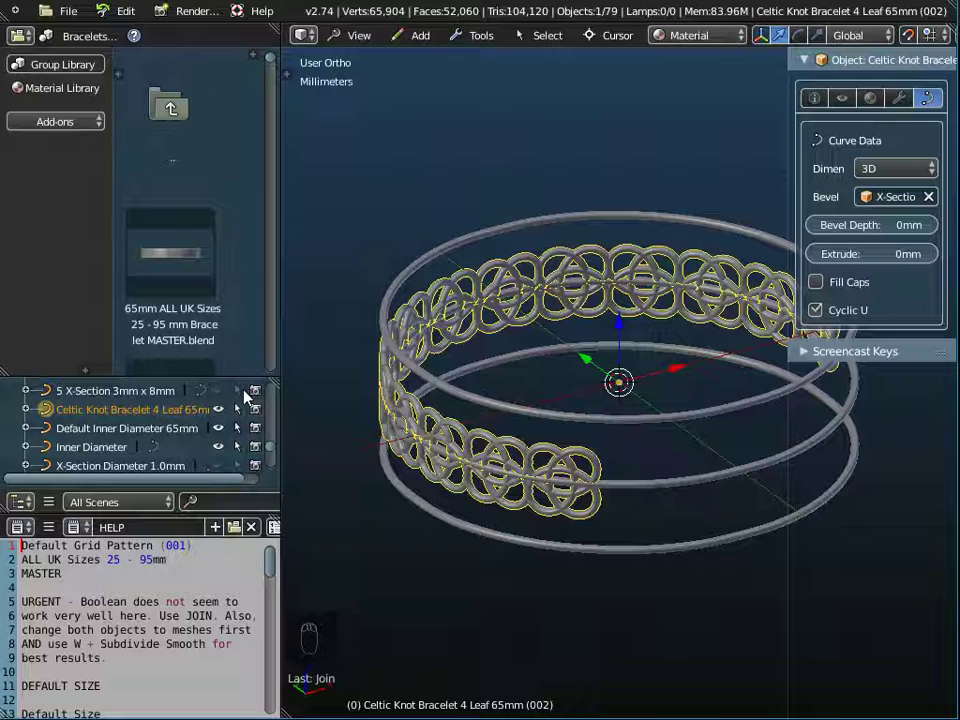
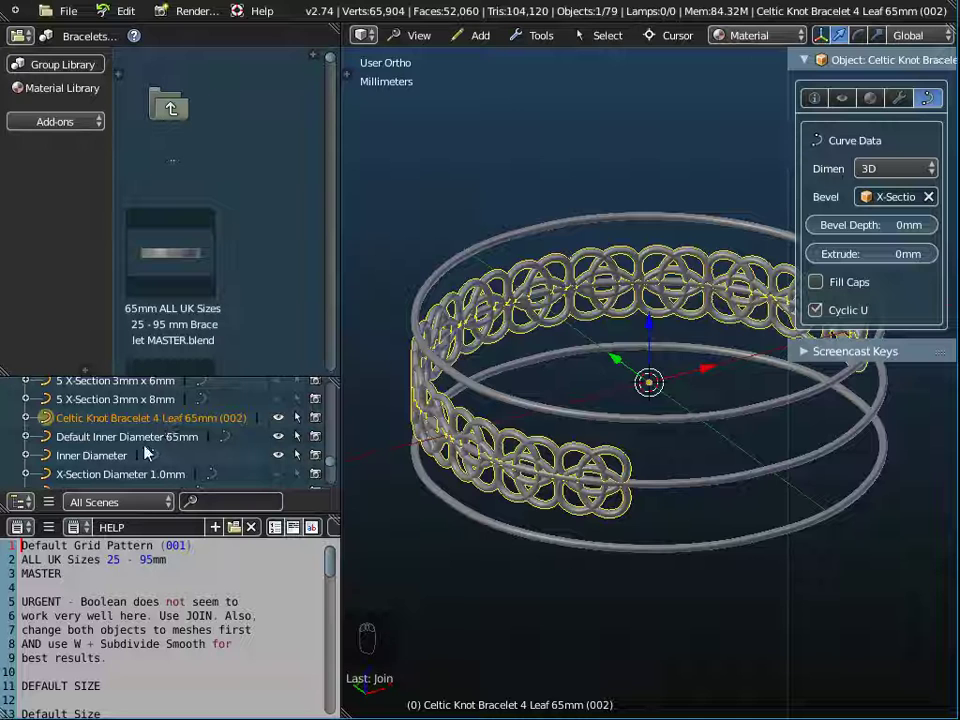
# Step: Select the knot band's Inner Diameter curve alone and delete it with X
pyautogui.moveTo(107, 470); pyautogui.dragTo(289, 462)
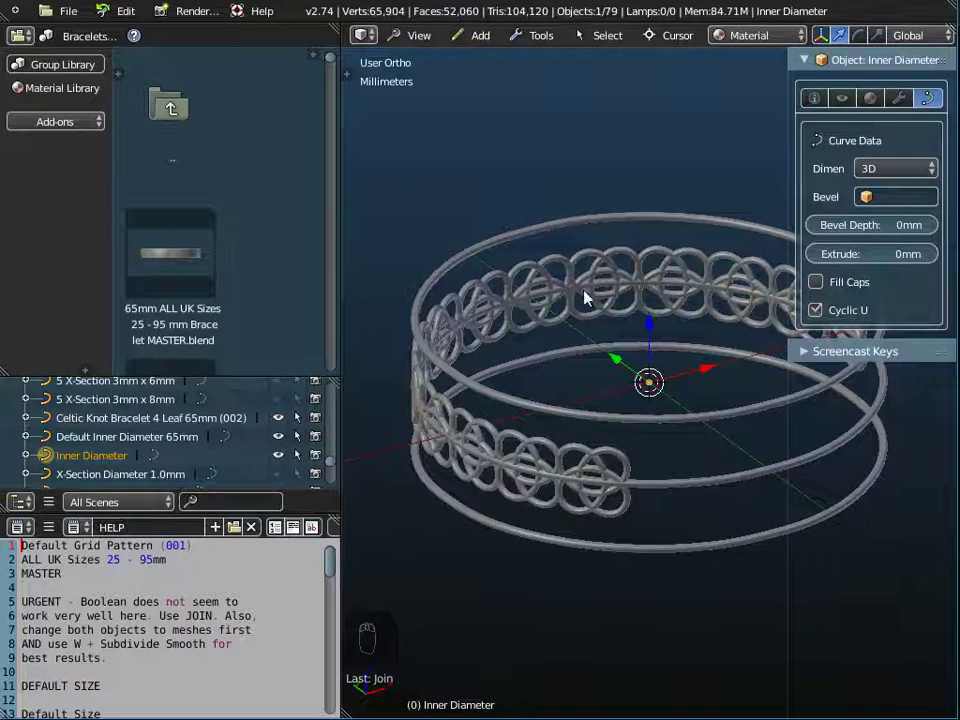
pyautogui.moveTo(584, 323); pyautogui.dragTo(292, 439)
pyautogui.moveTo(292, 422); pyautogui.dragTo(502, 525)
pyautogui.rightClick(519, 480)
pyautogui.moveTo(519, 480); pyautogui.dragTo(290, 449)
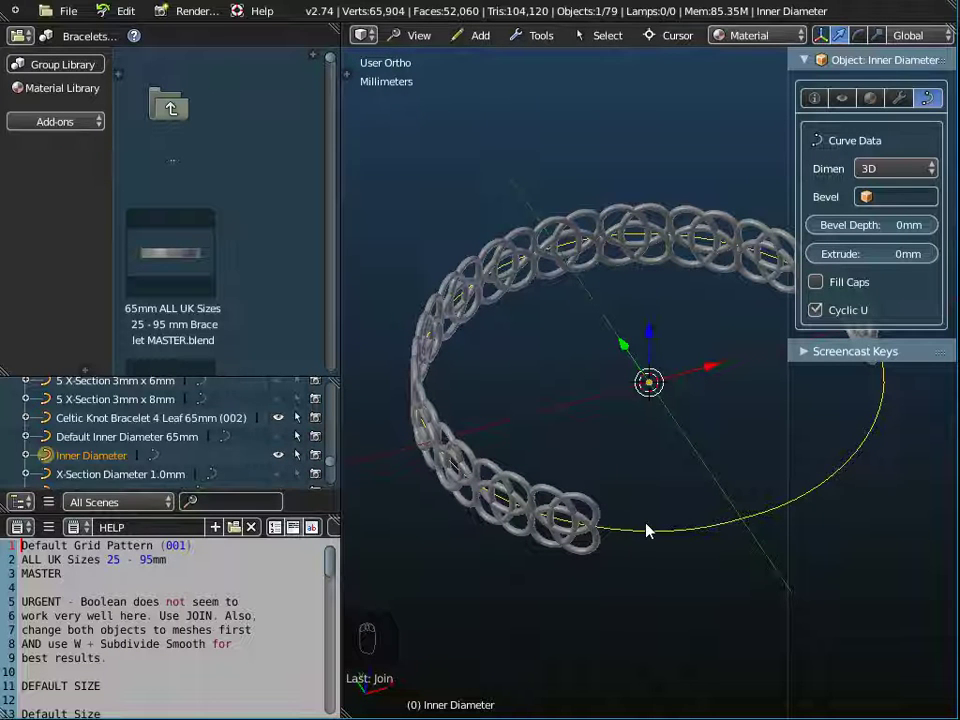
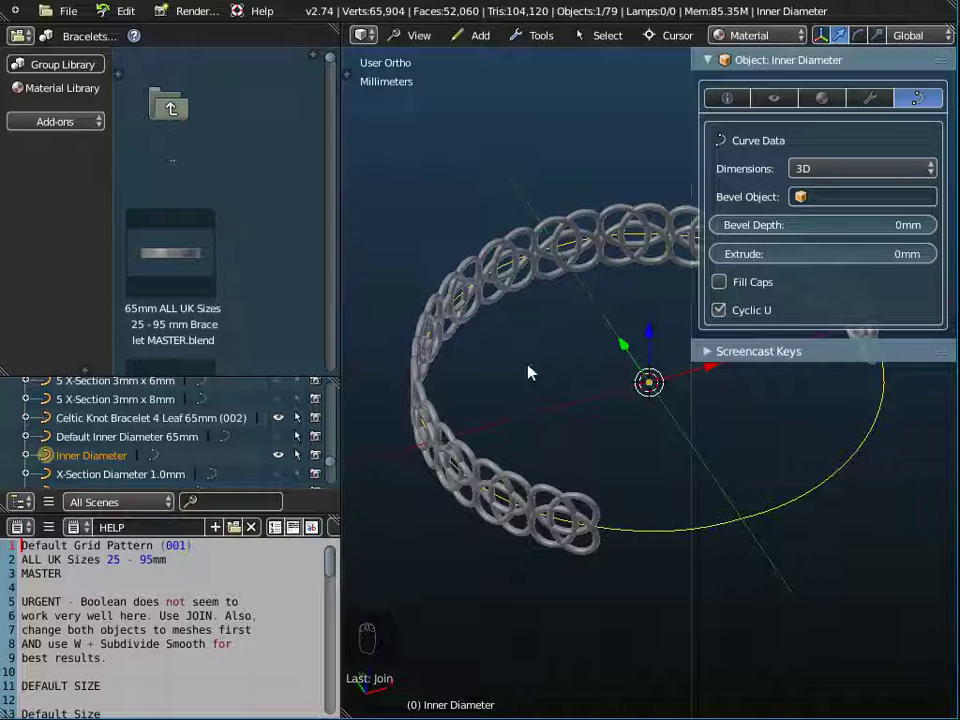
pyautogui.press('x')
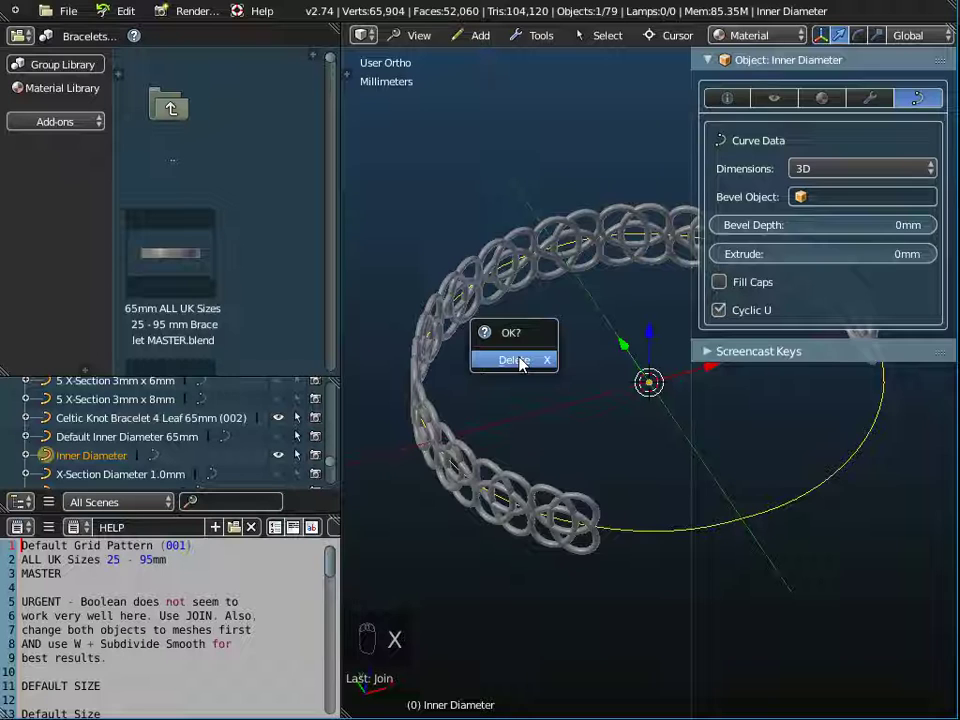
pyautogui.moveTo(609, 439); pyautogui.dragTo(618, 329)
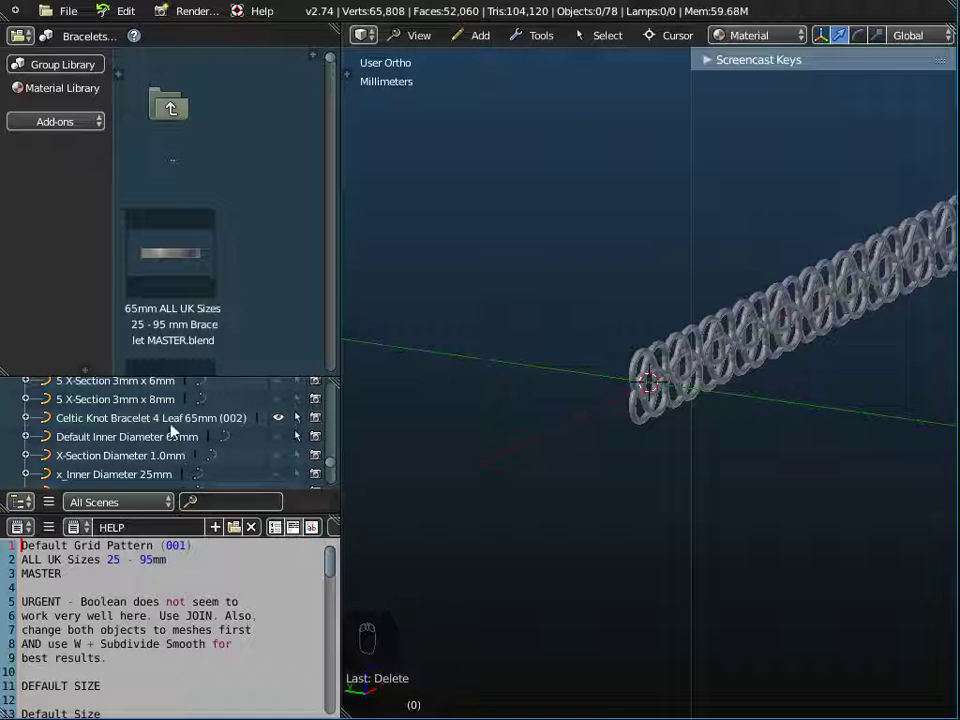
# Step: Zoom out to the rings and select the straightened Celtic knot strip
pyautogui.moveTo(148, 420); pyautogui.dragTo(283, 445)
pyautogui.moveTo(283, 445); pyautogui.dragTo(132, 448)
pyautogui.moveTo(492, 334); pyautogui.dragTo(502, 324)
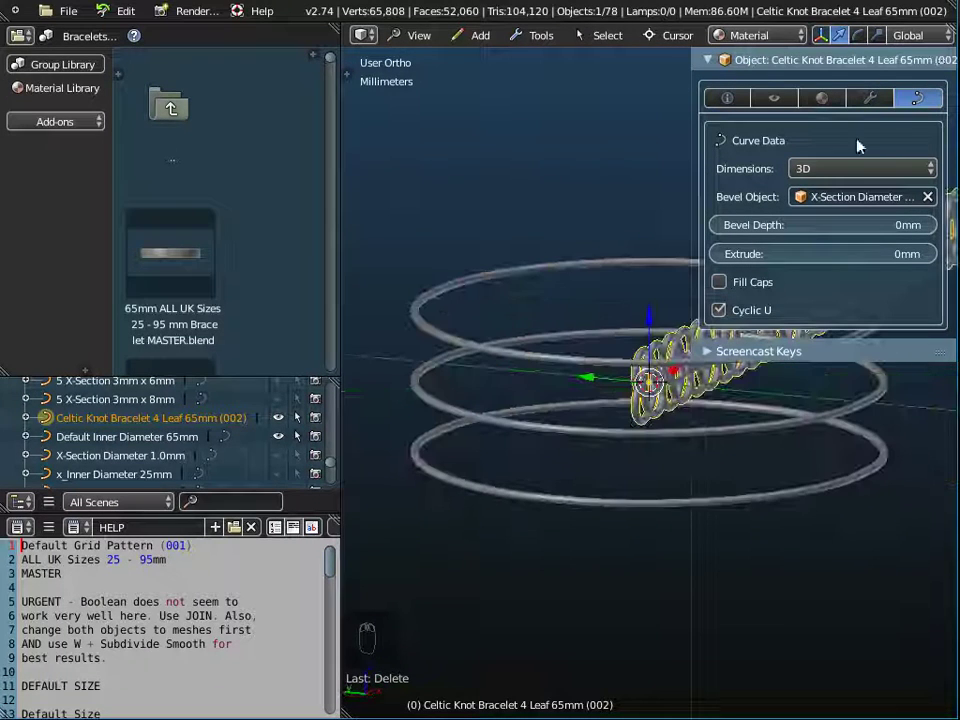
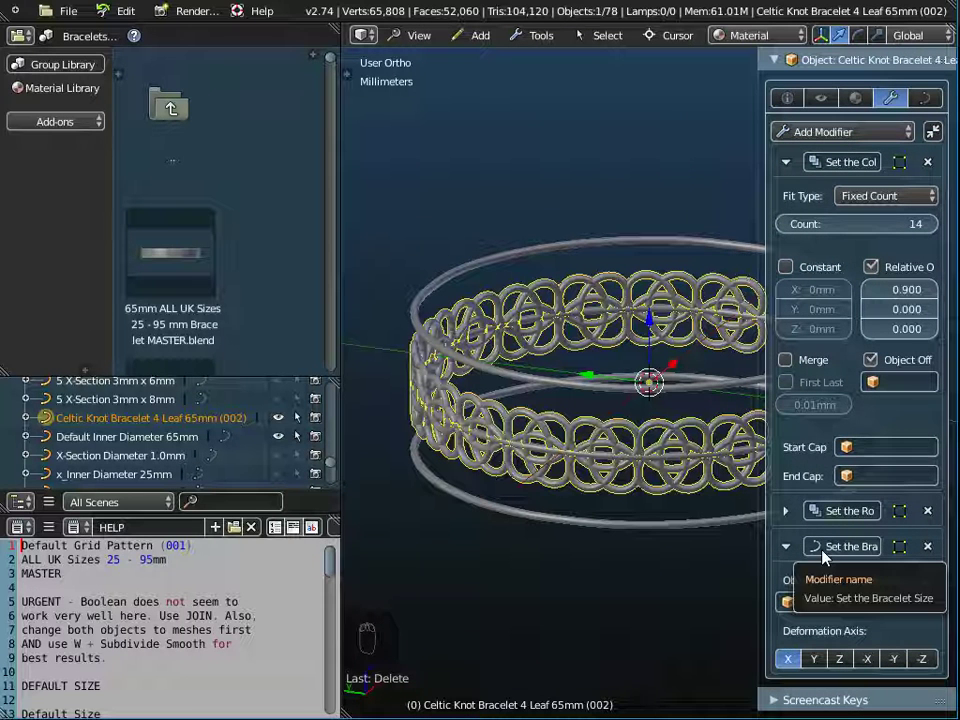
# Step: Lower the knot band's Array Count so only a few knot repeats remain along the ring
pyautogui.moveTo(541, 550); pyautogui.dragTo(347, 352)
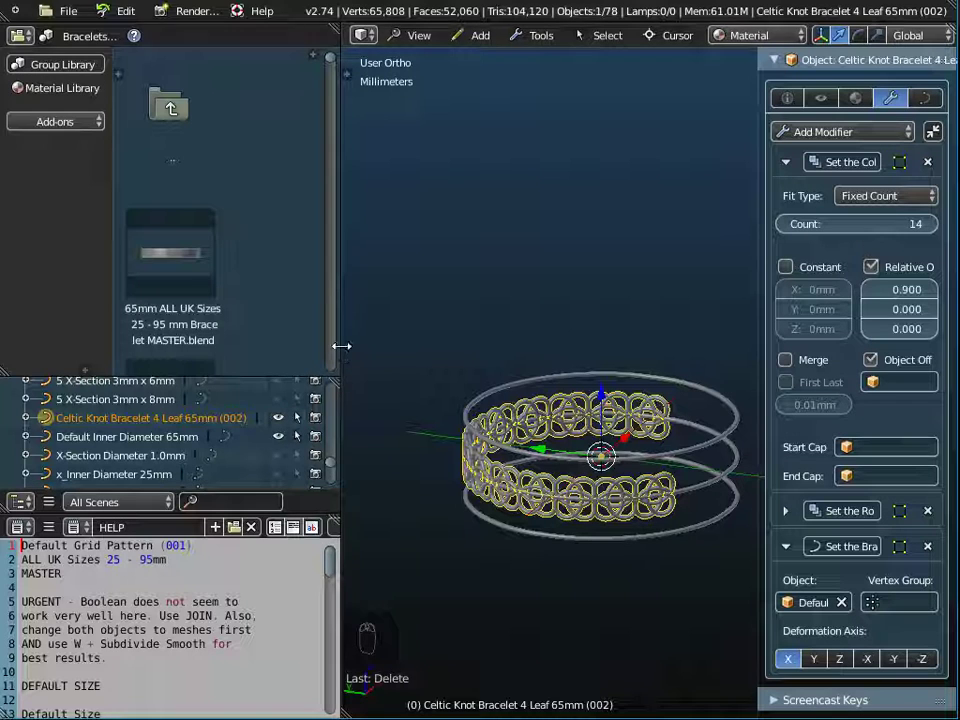
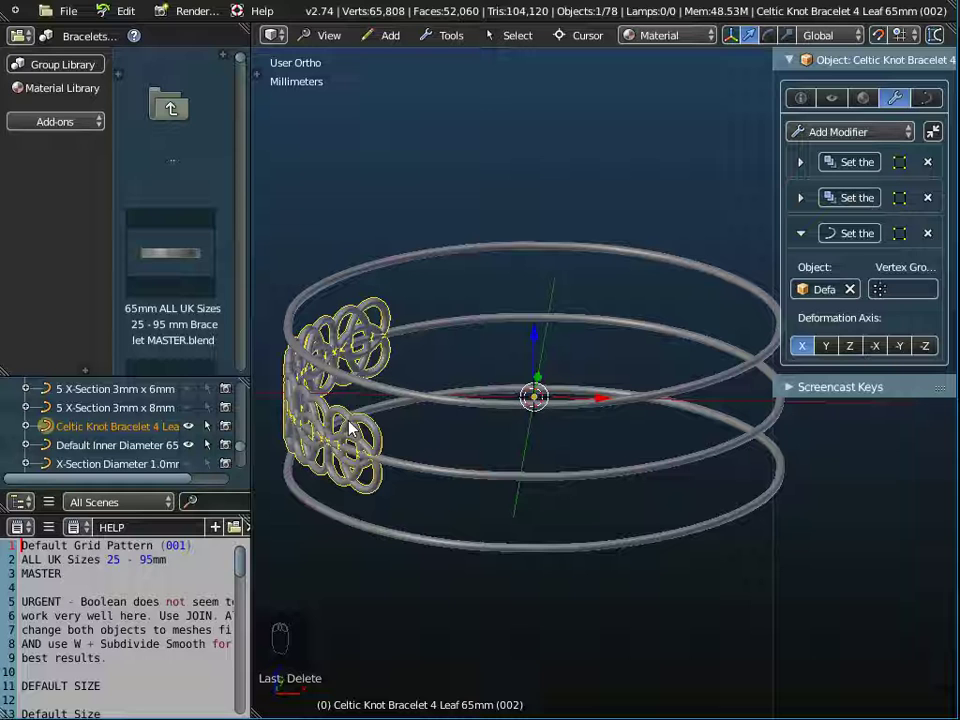
# Step: In top view, append Harrington Font letters from the Alphabet library and place the B along the name
pyautogui.moveTo(341, 47); pyautogui.dragTo(536, 383)
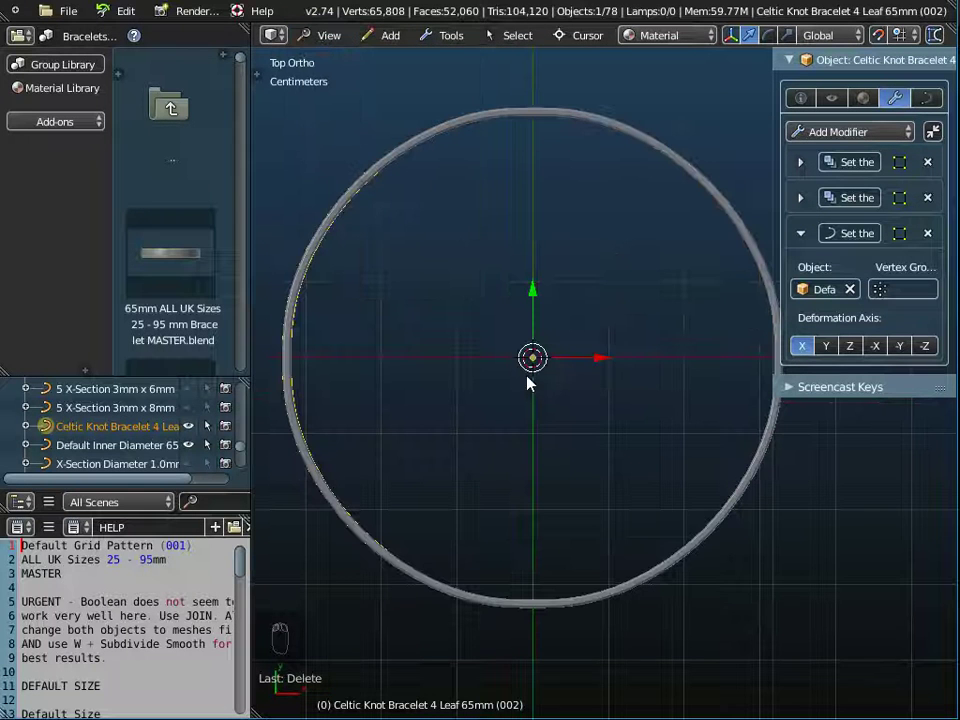
pyautogui.click(53, 70)
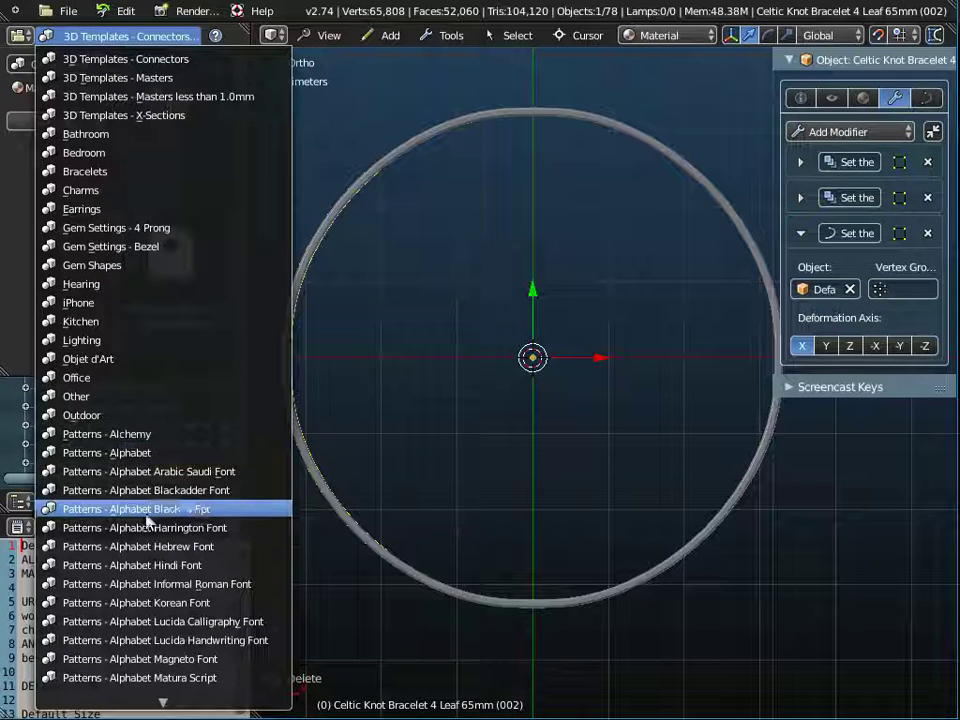
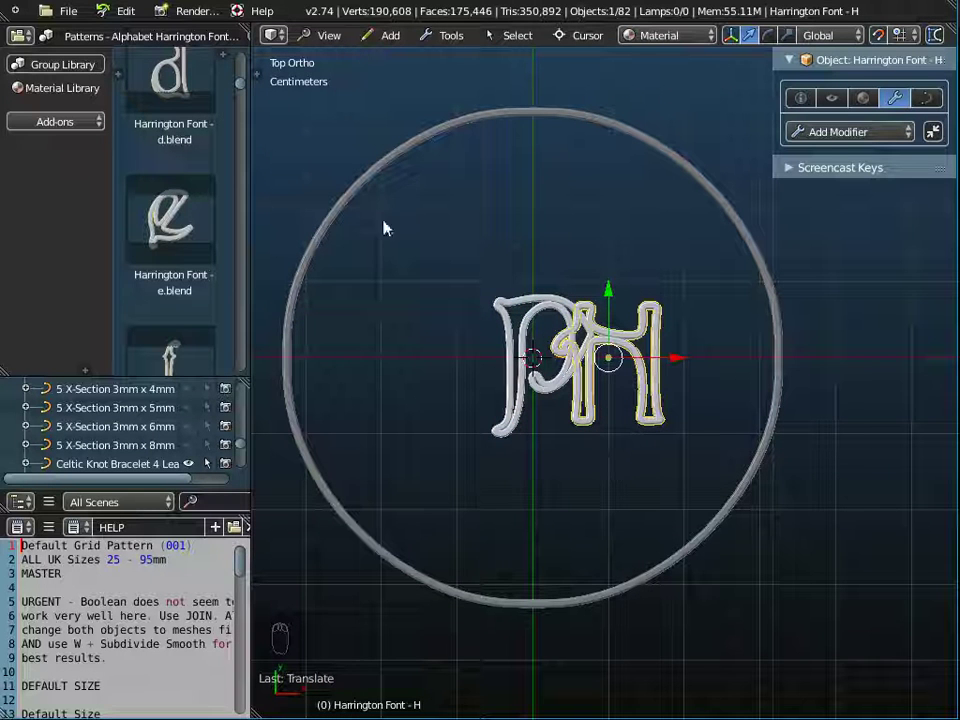
pyautogui.moveTo(77, 16); pyautogui.dragTo(99, 240)
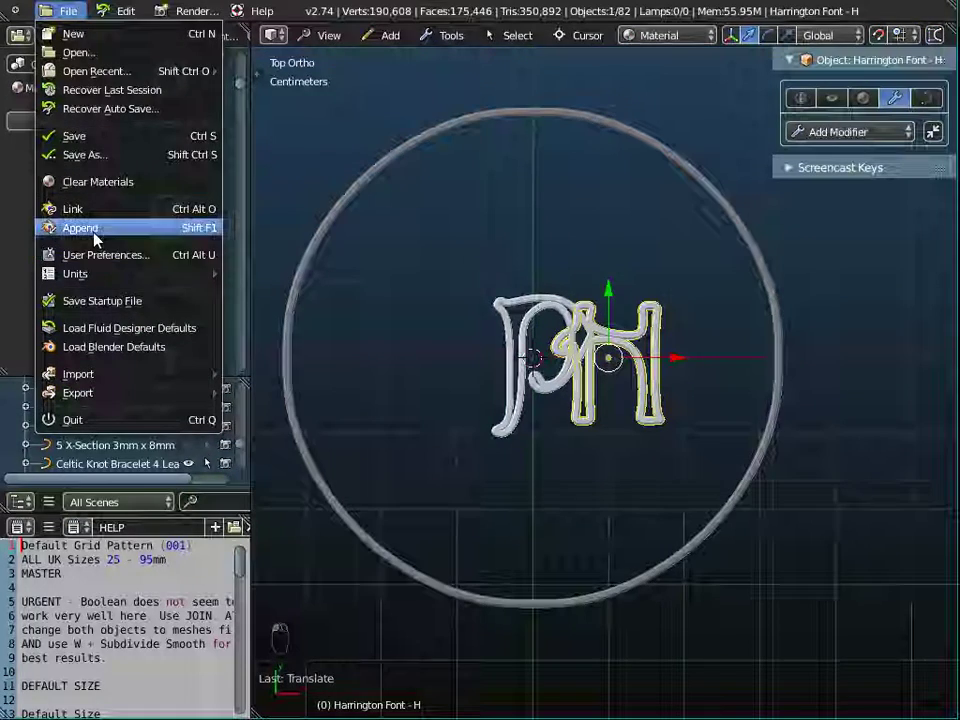
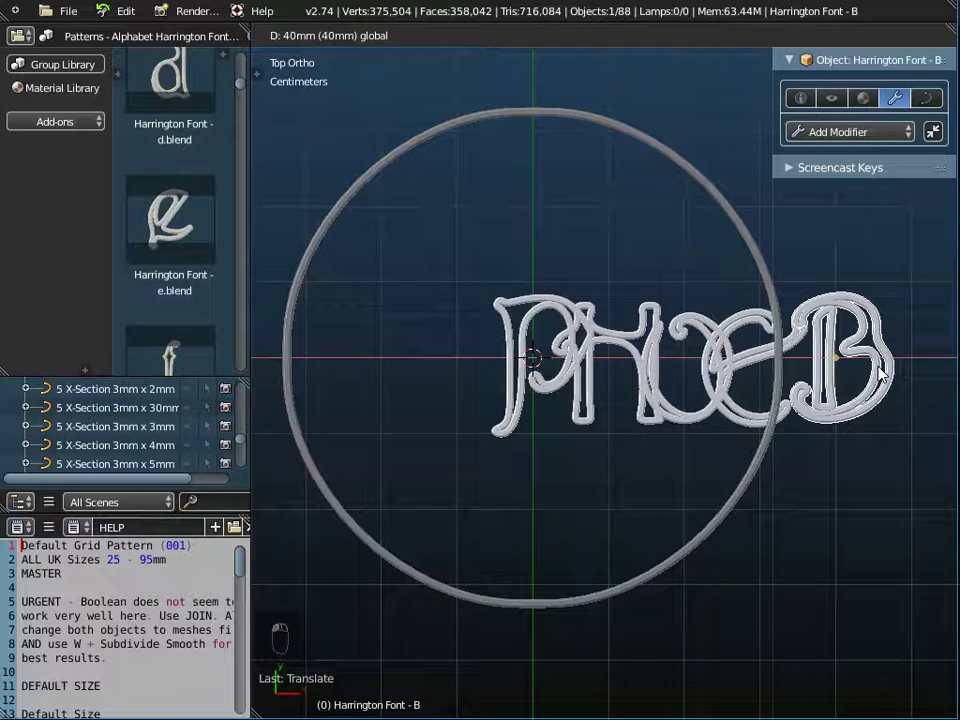
pyautogui.moveTo(611, 440); pyautogui.dragTo(477, 352)
pyautogui.click(461, 363)
pyautogui.moveTo(471, 38); pyautogui.dragTo(587, 96)
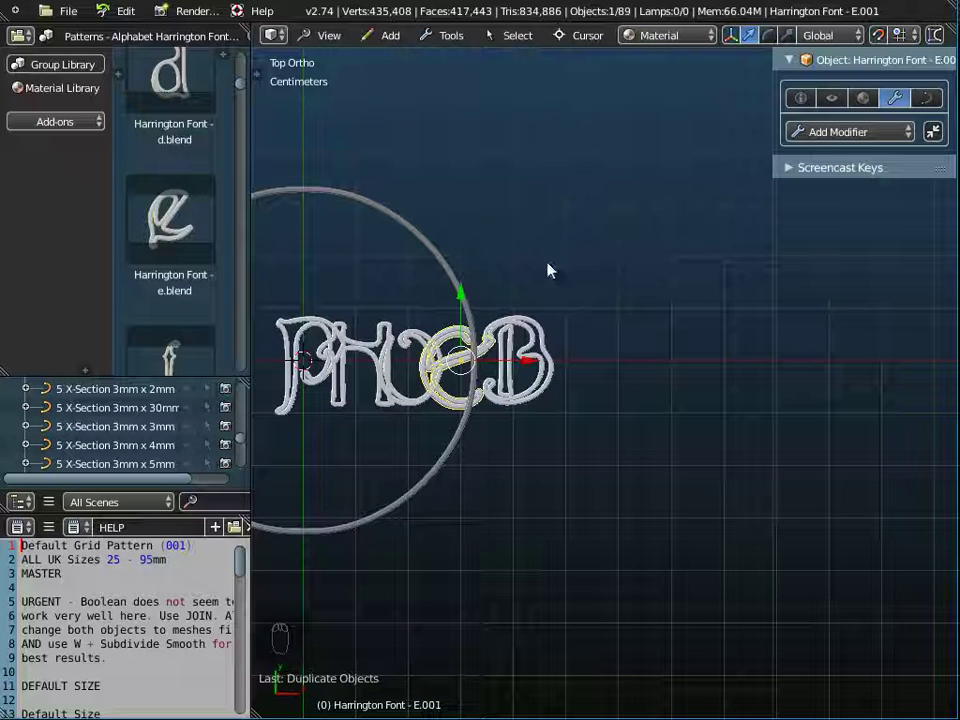
# Step: Line up the remaining letters to spell PHOEBE across the ring and gather them all selected
pyautogui.moveTo(534, 368); pyautogui.dragTo(614, 353)
pyautogui.moveTo(535, 413); pyautogui.dragTo(793, 274)
pyautogui.moveTo(792, 278); pyautogui.dragTo(588, 419)
pyautogui.moveTo(472, 418); pyautogui.dragTo(508, 362)
pyautogui.rightClick(588, 419)
pyautogui.moveTo(561, 369); pyautogui.dragTo(699, 317)
pyautogui.moveTo(699, 317); pyautogui.dragTo(641, 322)
pyautogui.moveTo(636, 320); pyautogui.dragTo(459, 39)
# Step: Join the PHOEBE letters into one object, set origin to geometry and centre it at the world origin
pyautogui.click(611, 151)
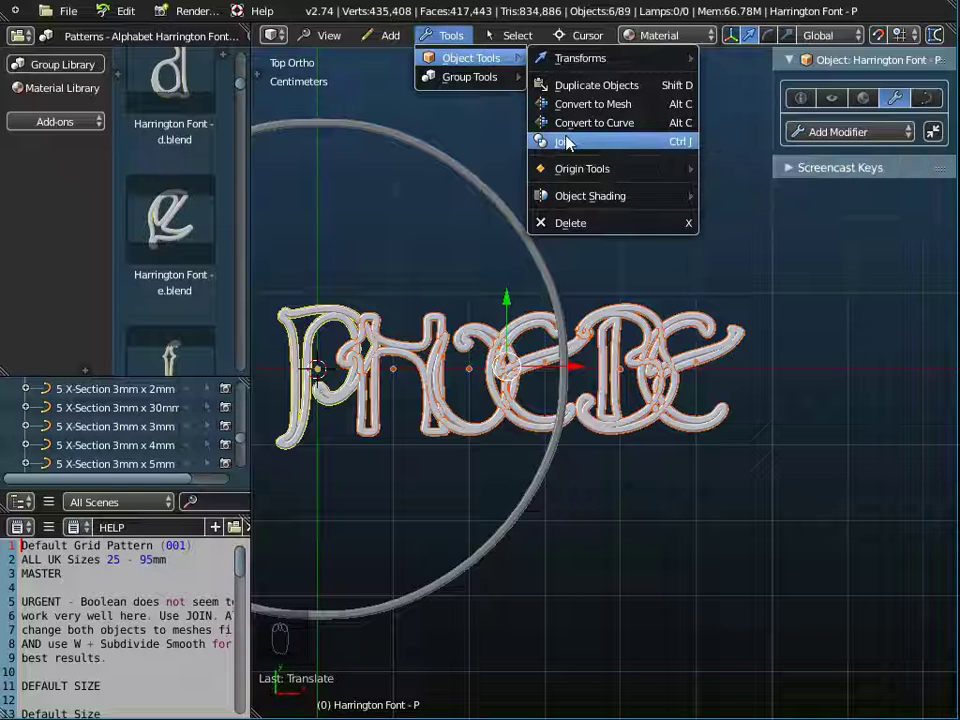
pyautogui.moveTo(495, 373); pyautogui.dragTo(428, 369)
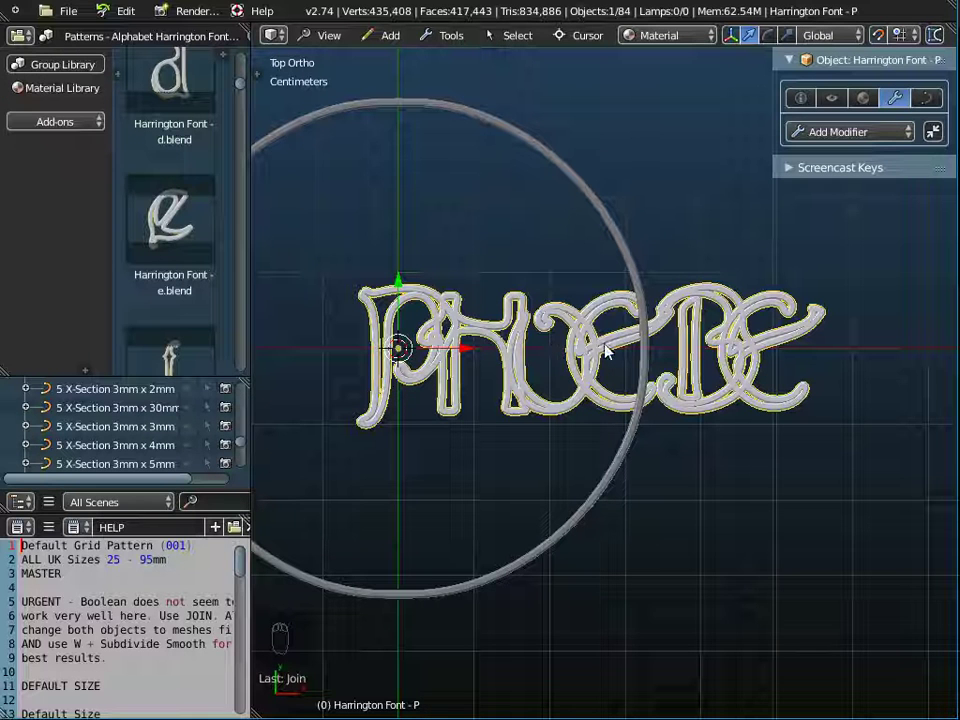
pyautogui.moveTo(467, 35); pyautogui.dragTo(587, 166)
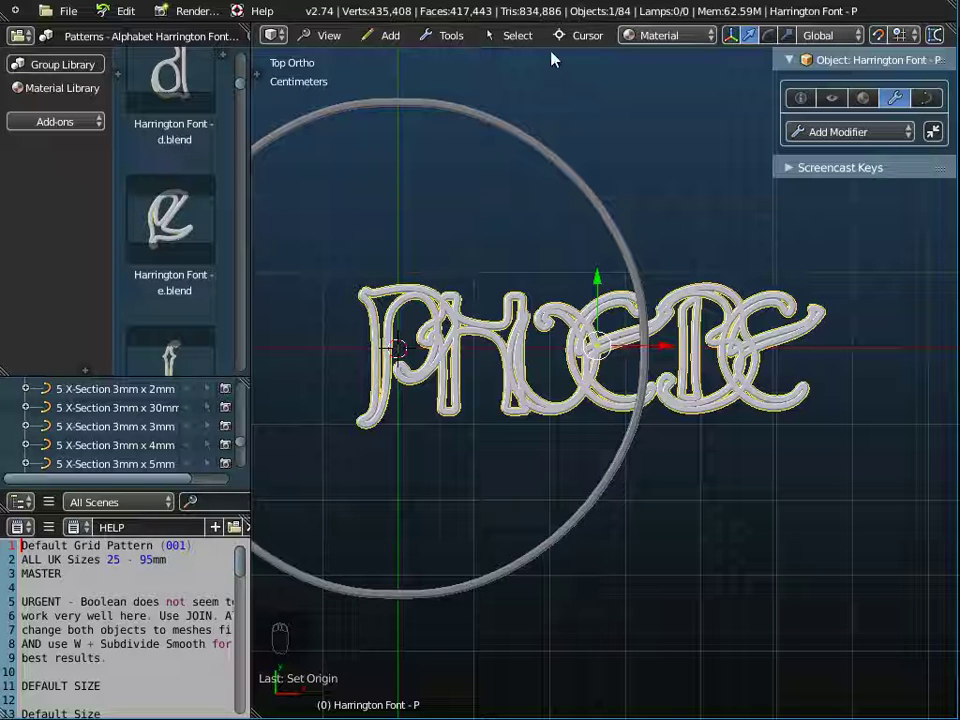
pyautogui.moveTo(596, 38); pyautogui.dragTo(612, 129)
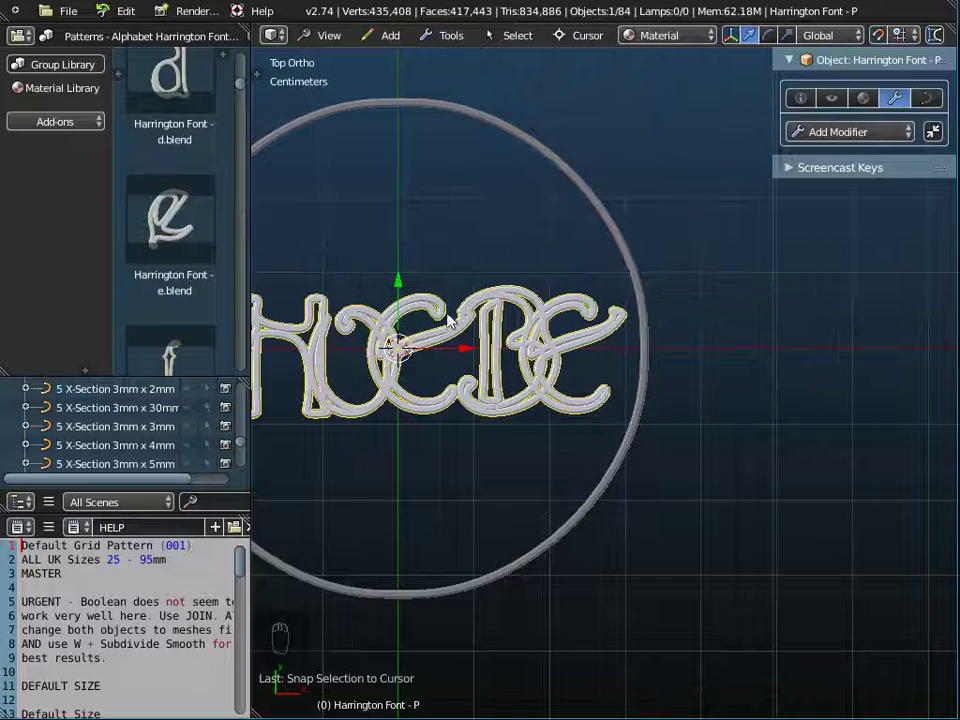
pyautogui.moveTo(403, 357); pyautogui.dragTo(579, 382)
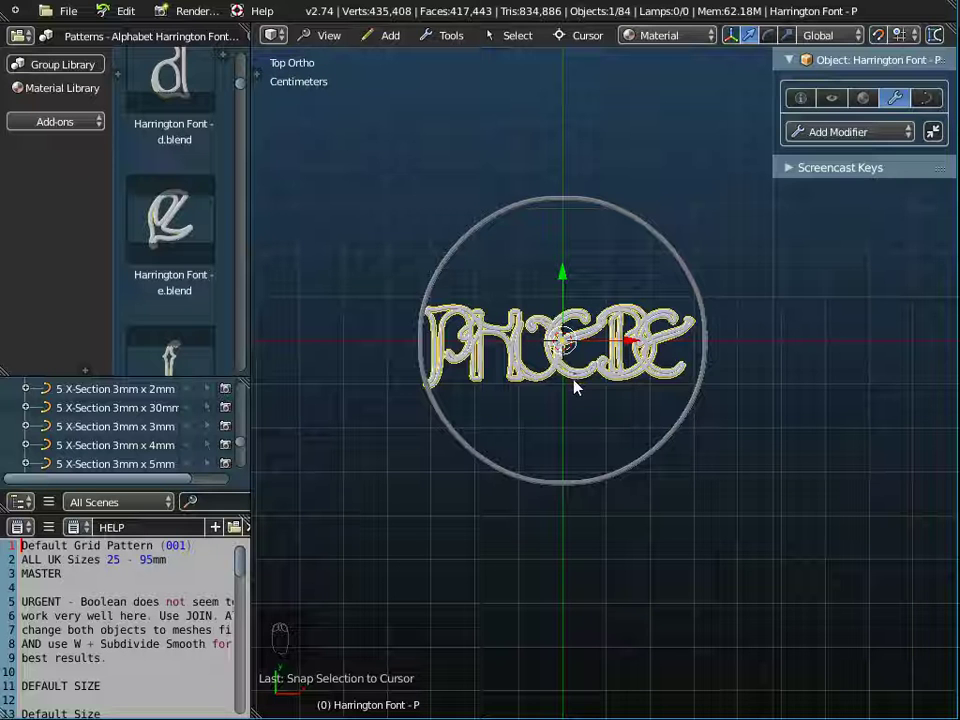
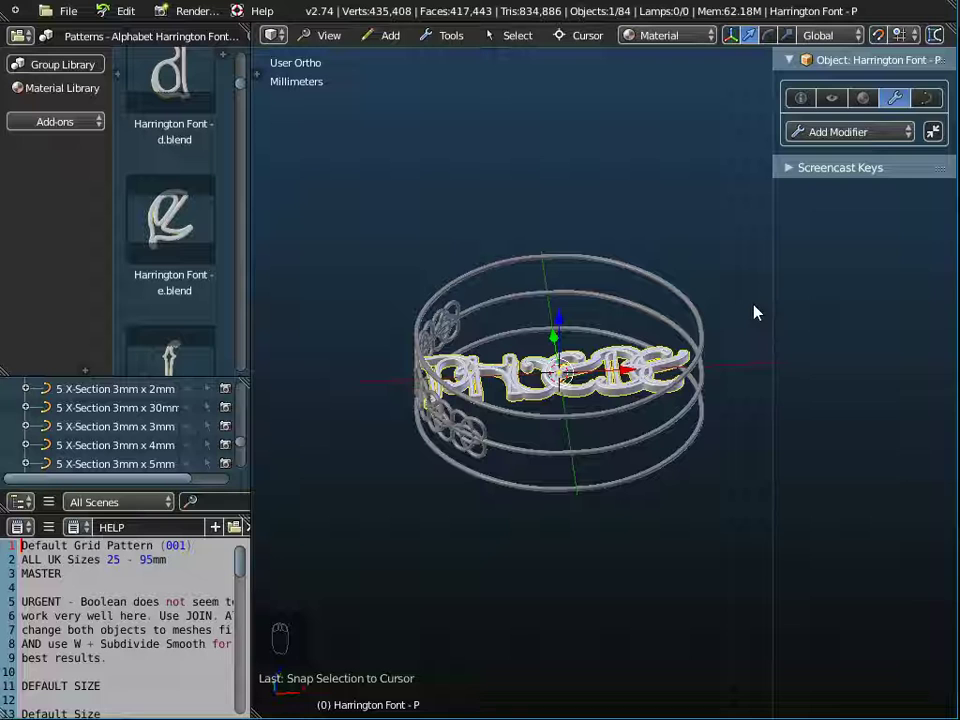
# Step: Select Harrington Font - P and set its Dimensions to X 61.9mm, Y 19.116mm, Z 2mm
pyautogui.moveTo(621, 411); pyautogui.dragTo(593, 370)
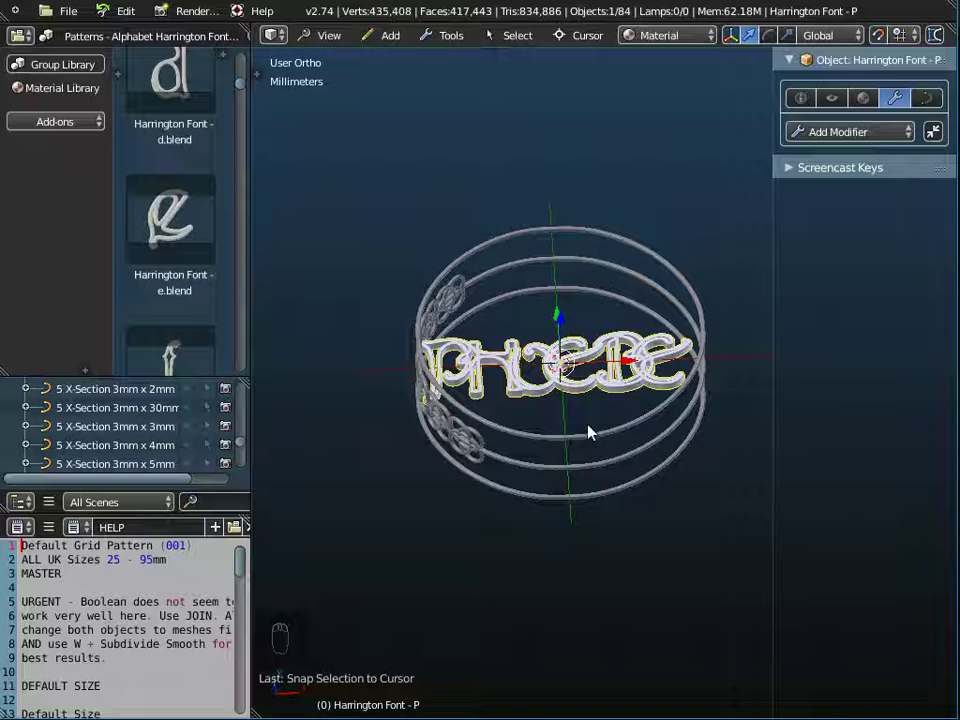
pyautogui.press('r')
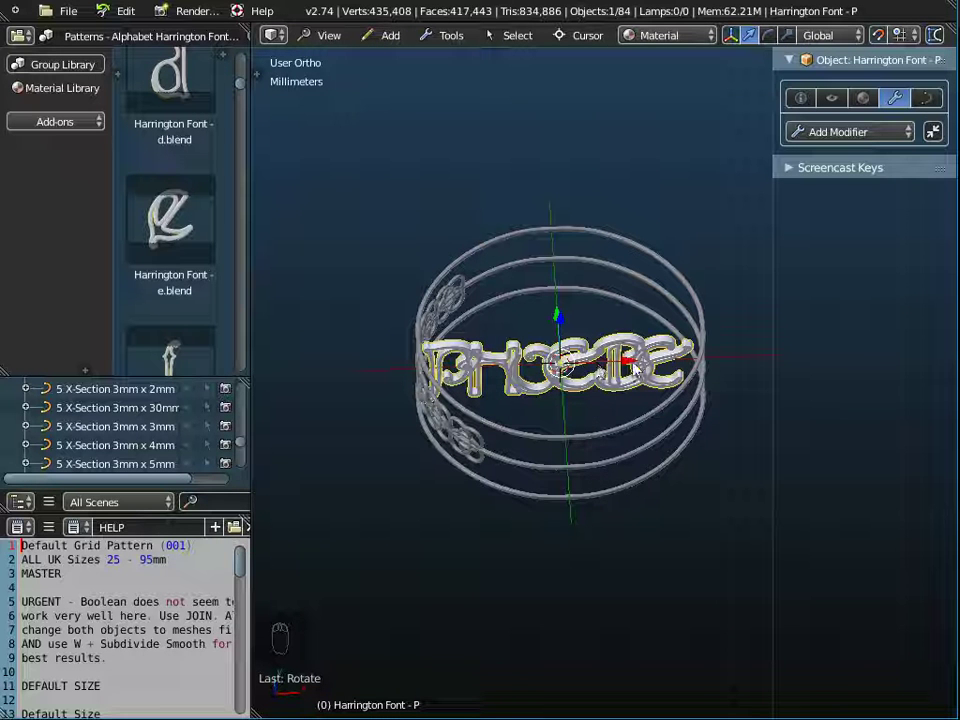
pyautogui.moveTo(628, 422); pyautogui.dragTo(613, 385)
pyautogui.moveTo(578, 367); pyautogui.dragTo(515, 562)
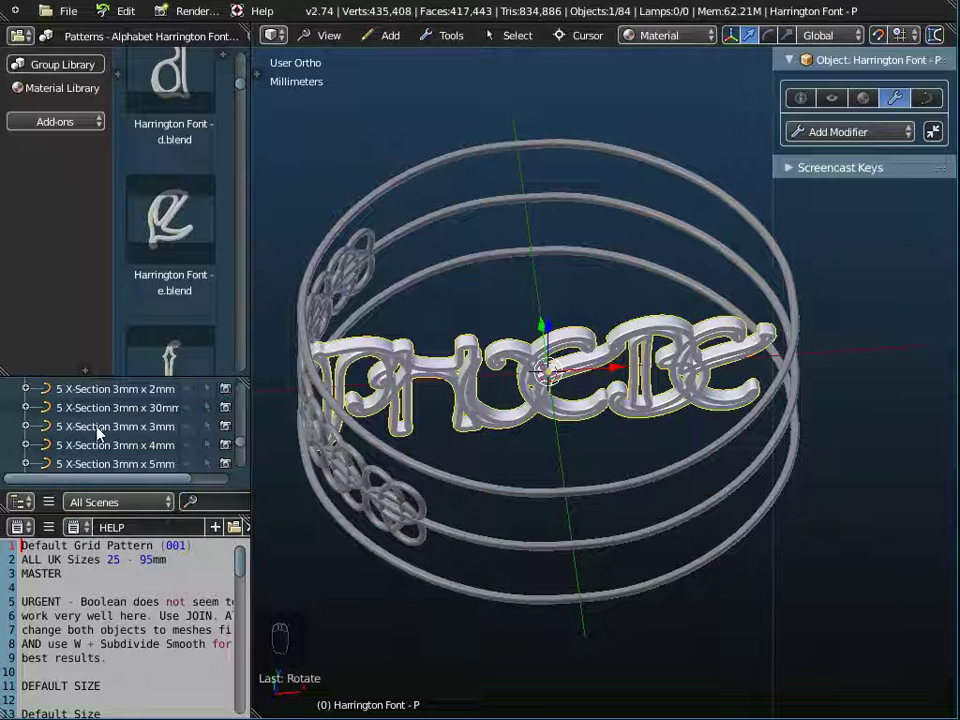
pyautogui.moveTo(103, 430); pyautogui.dragTo(117, 422)
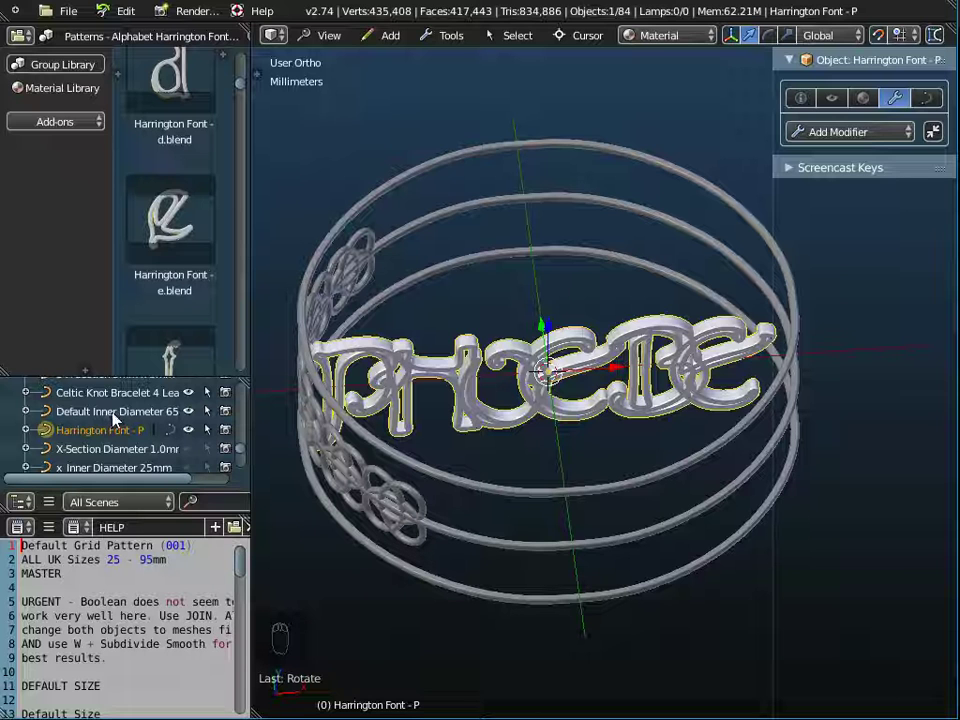
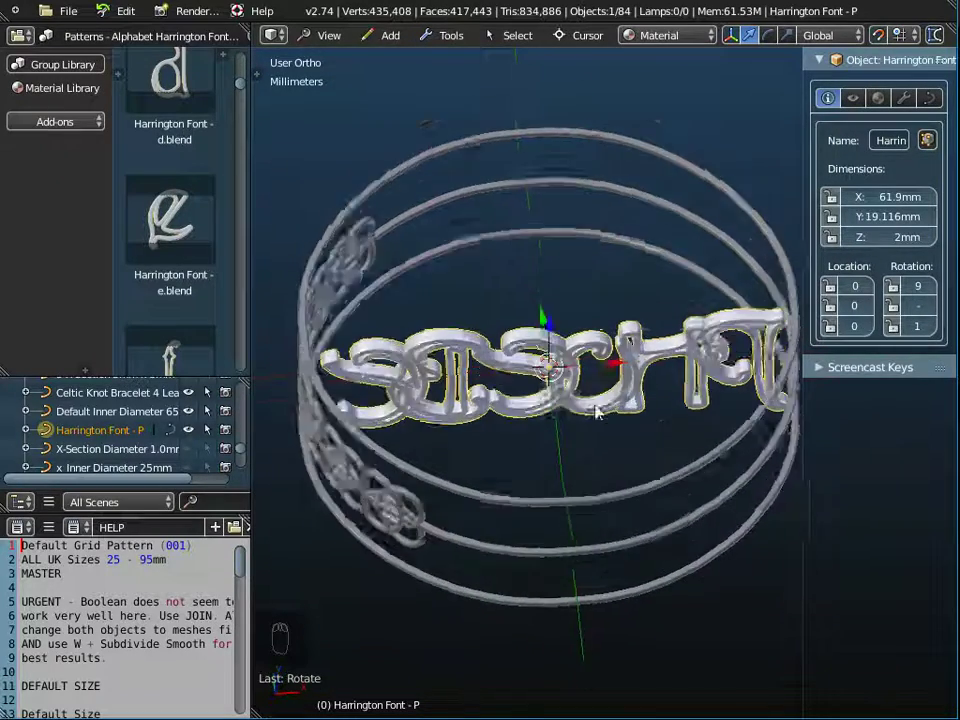
# Step: Add a Curve modifier targeting Default Inner Diameter 65mm on X so PHOEBE wraps the bracelet
pyautogui.moveTo(526, 463); pyautogui.dragTo(544, 476)
pyautogui.moveTo(523, 485); pyautogui.dragTo(806, 320)
pyautogui.moveTo(807, 148); pyautogui.dragTo(777, 230)
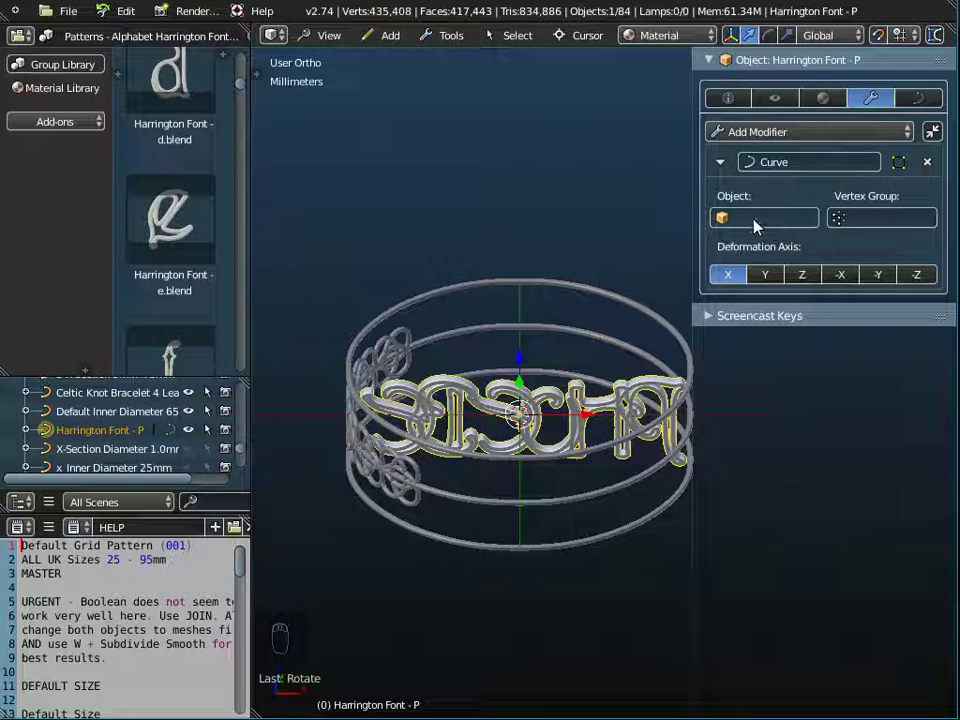
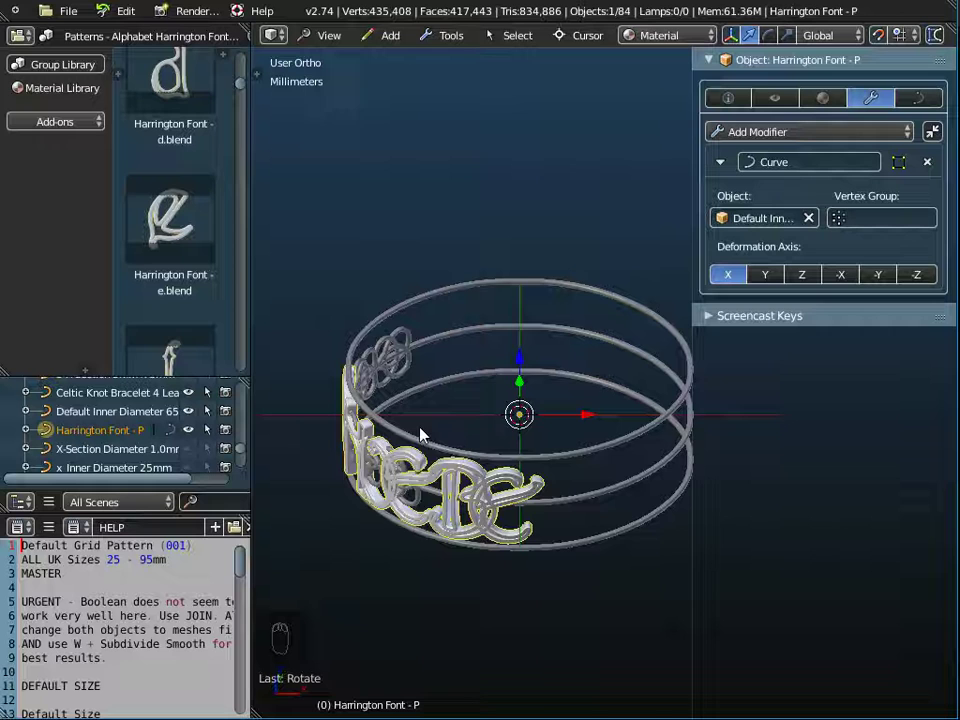
pyautogui.moveTo(432, 458); pyautogui.dragTo(621, 539)
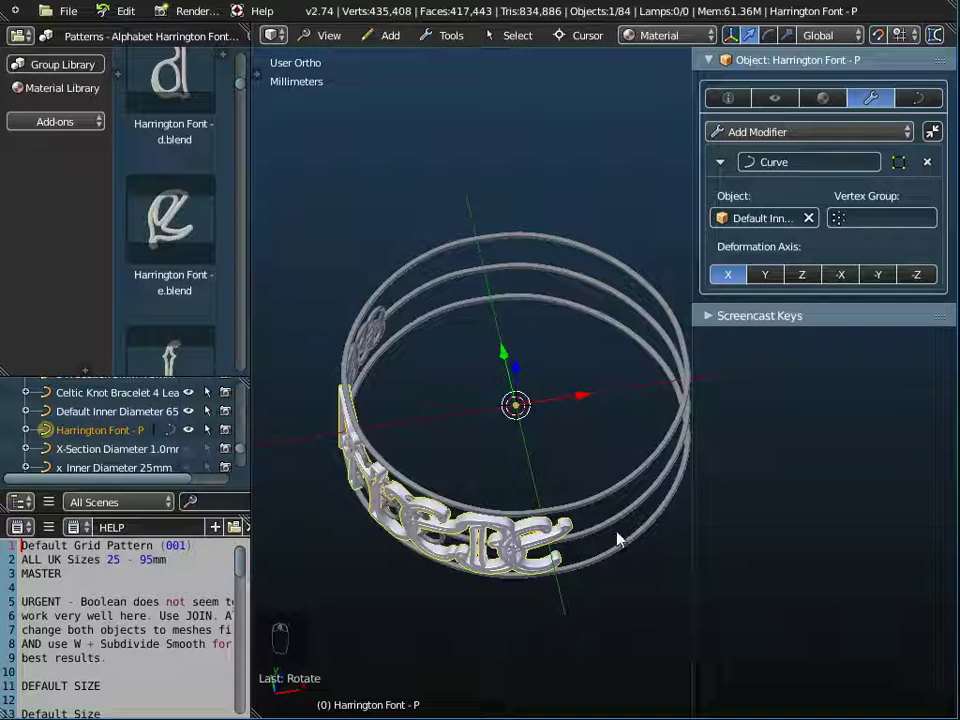
pyautogui.middleClick(620, 437)
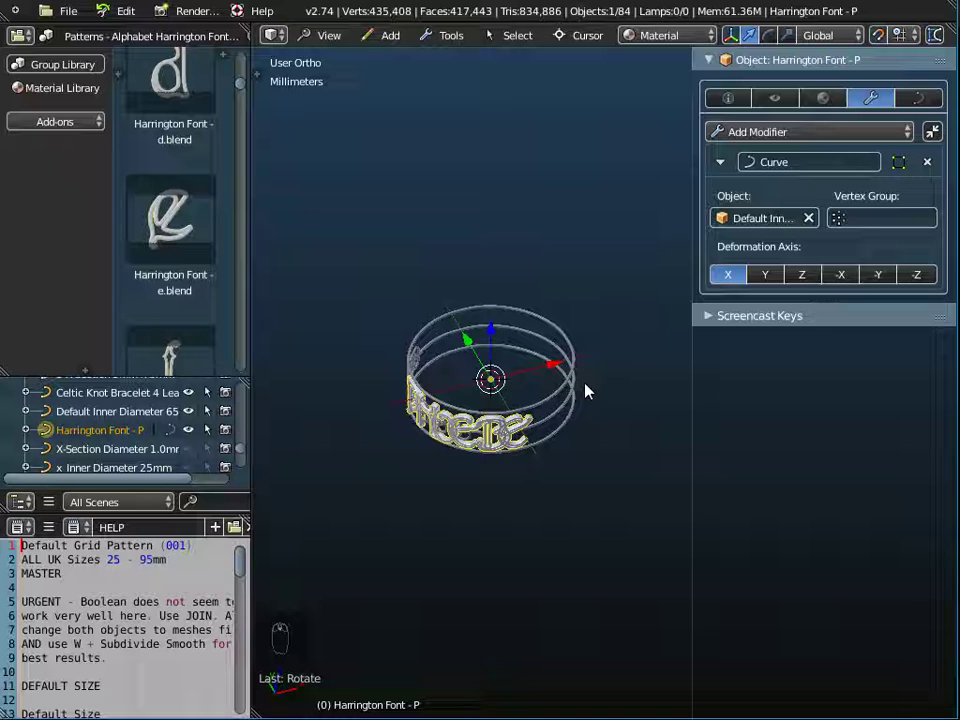
# Step: Shift all the PHOEBE letter points along X so the name wraps a different stretch of the 65mm ring
pyautogui.press('Tab')
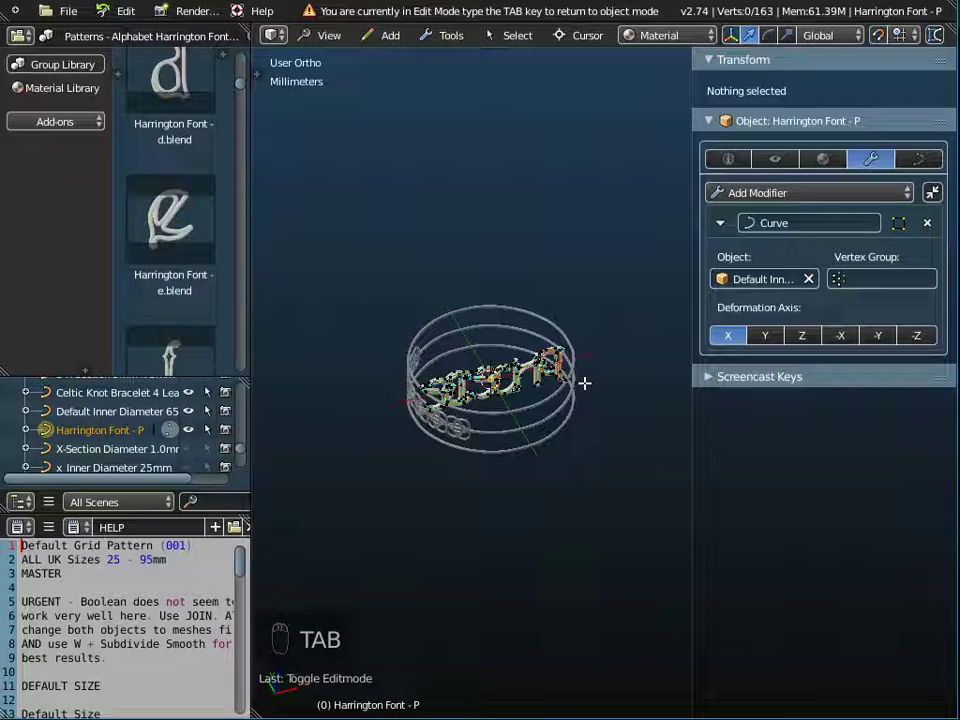
pyautogui.press('a')
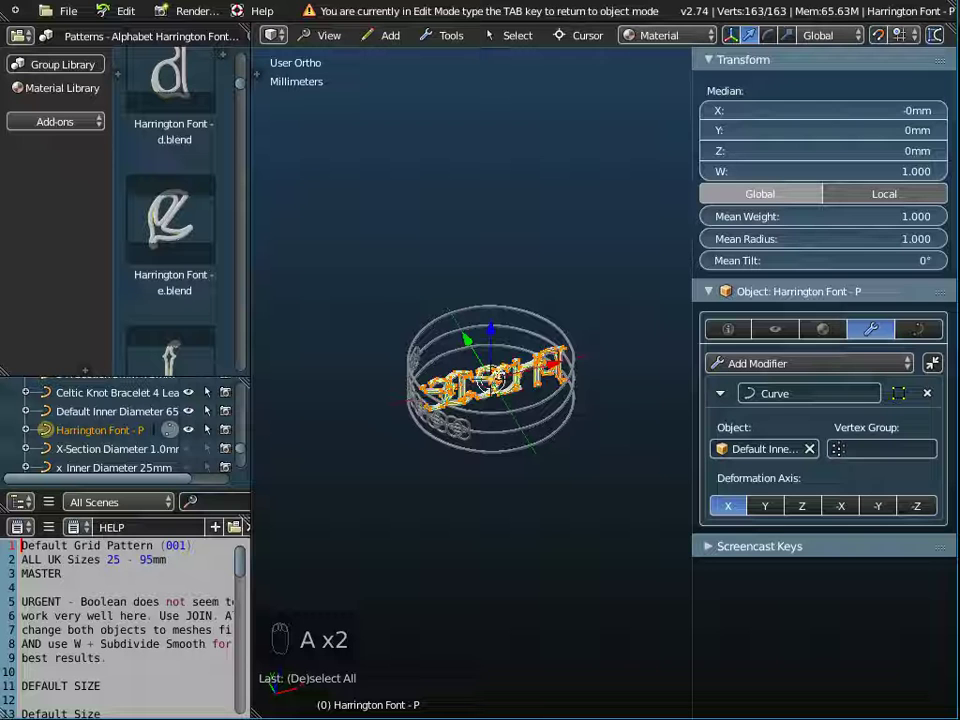
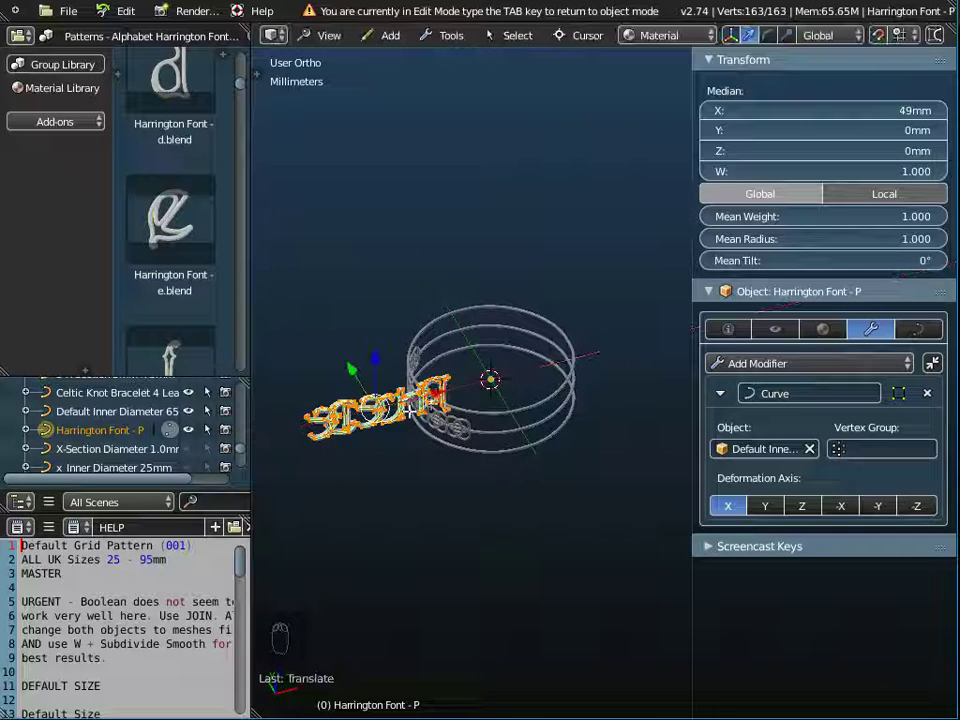
pyautogui.press('Tab')
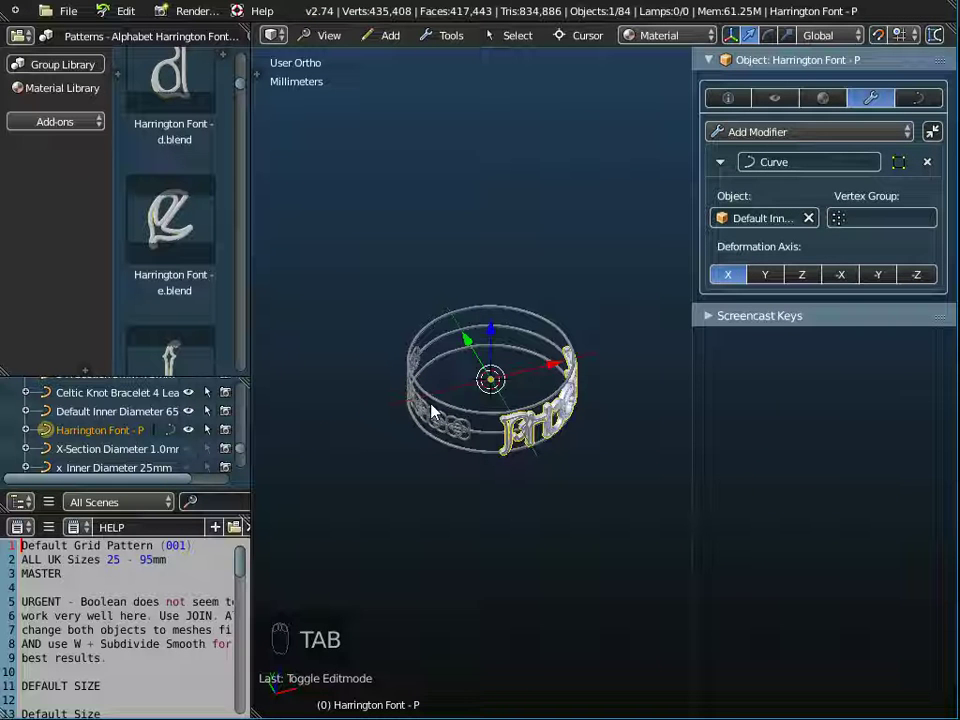
pyautogui.press('Tab')
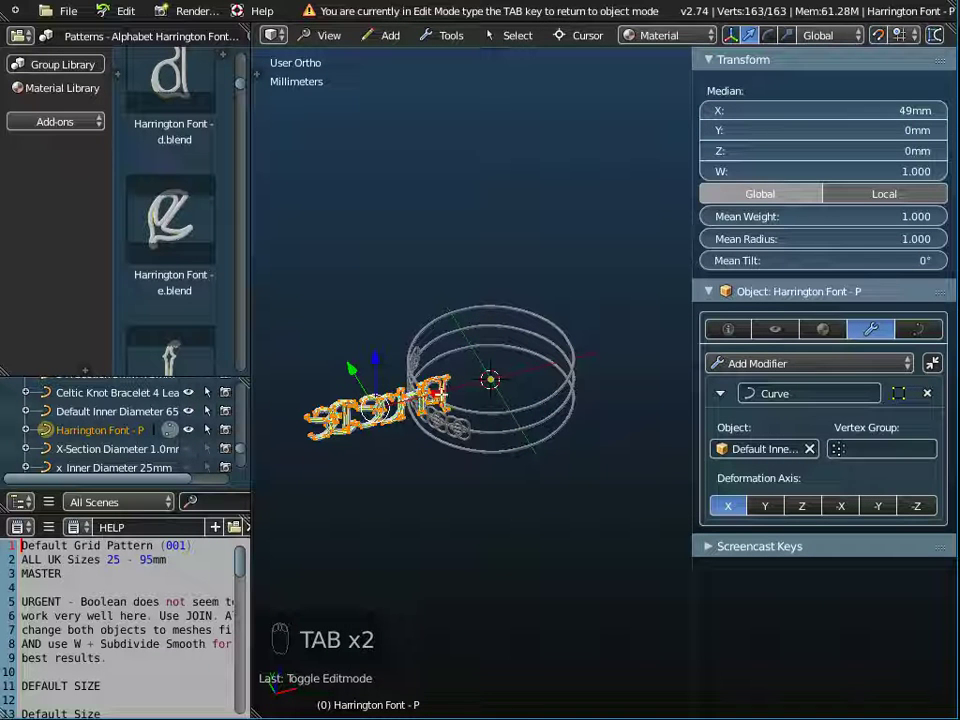
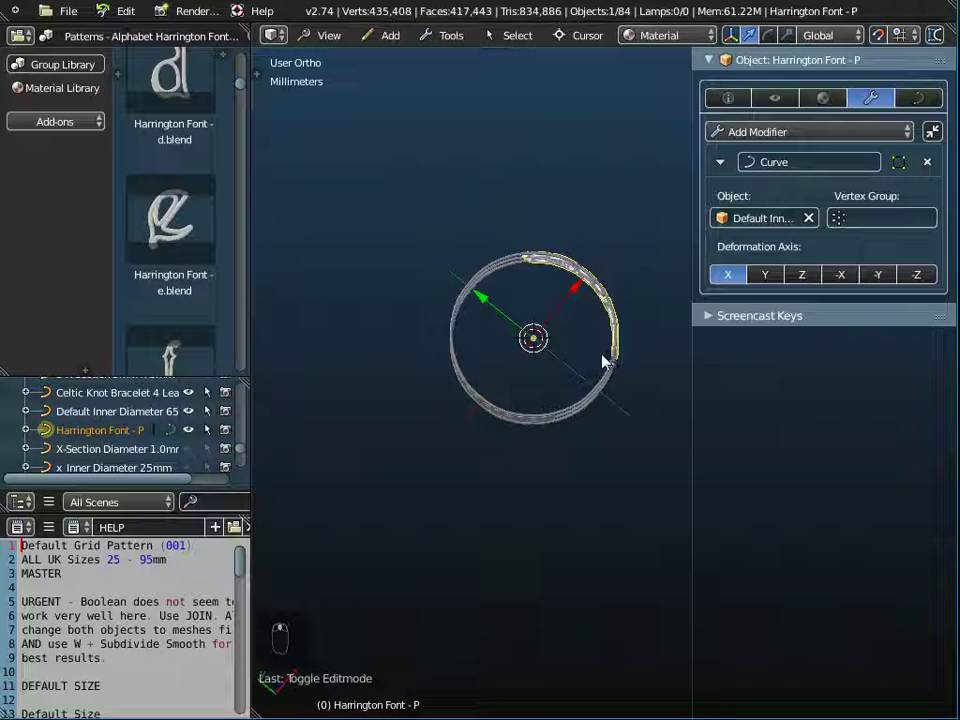
pyautogui.press('Tab')
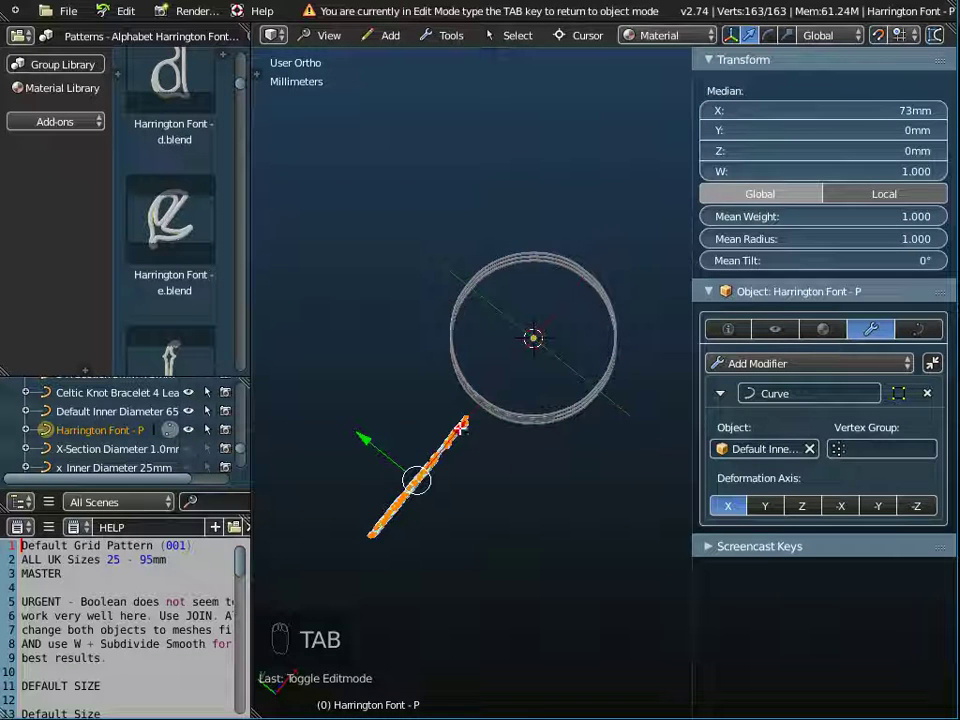
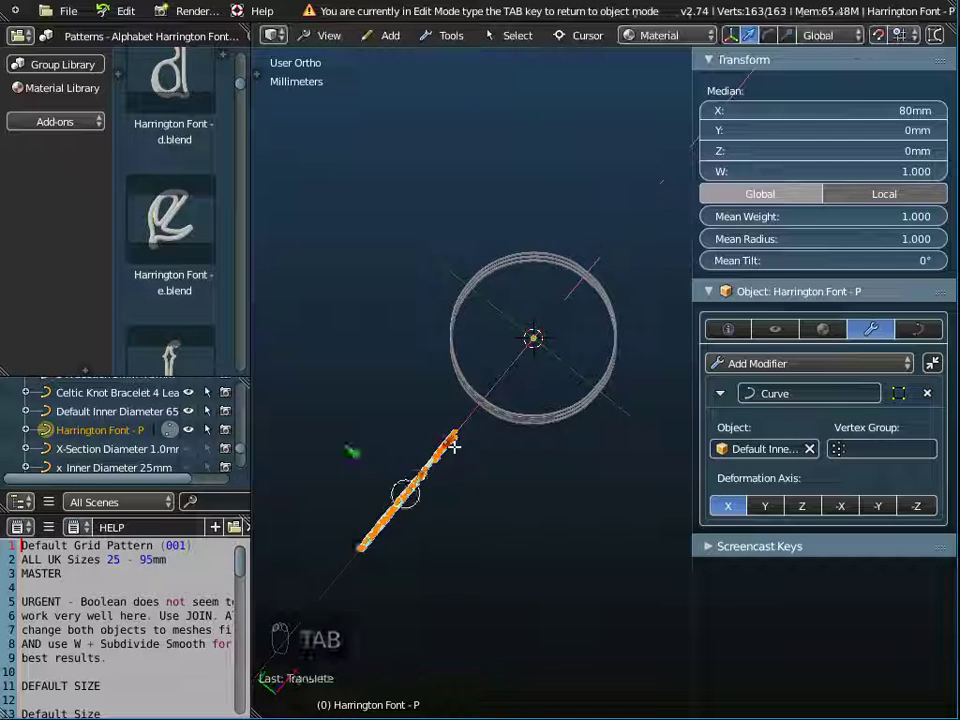
pyautogui.press('Tab')
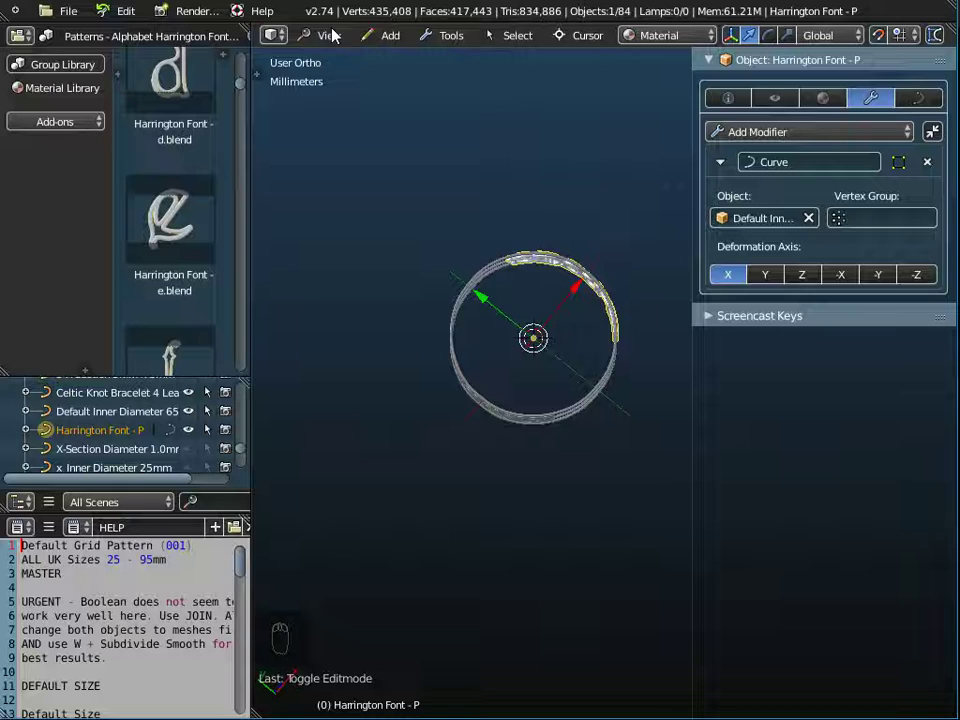
# Step: Look straight down on the ring to check where the lettering now sits
pyautogui.moveTo(340, 34); pyautogui.dragTo(640, 304)
pyautogui.middleClick(525, 319)
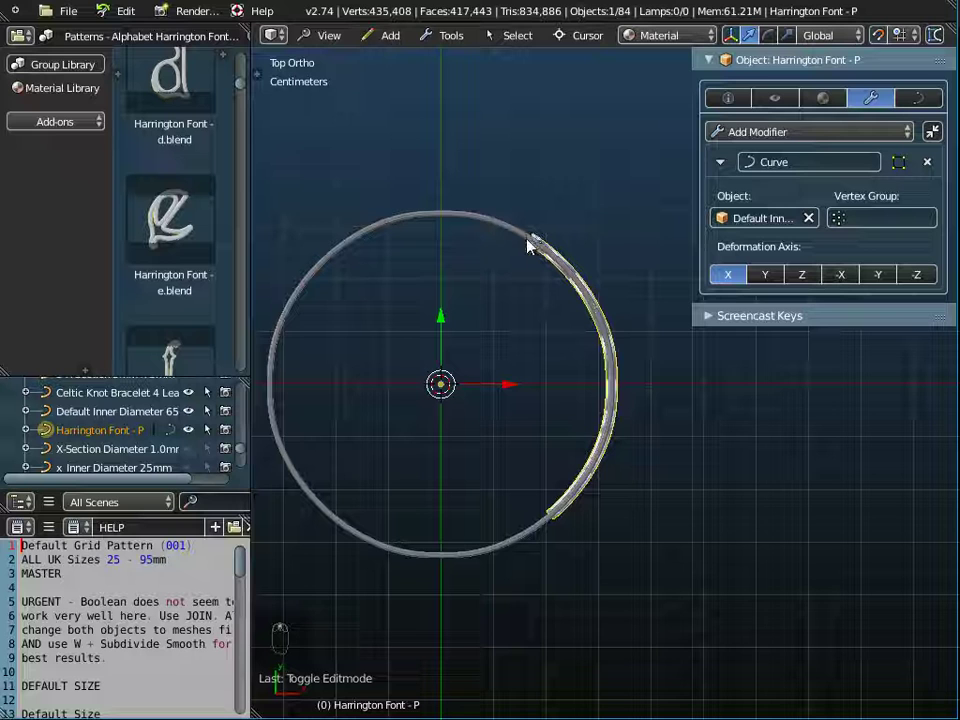
# Step: Nudge the letters' Median X repeatedly until they settle at about 77.4 mm on the ring's right side
pyautogui.press('Tab')
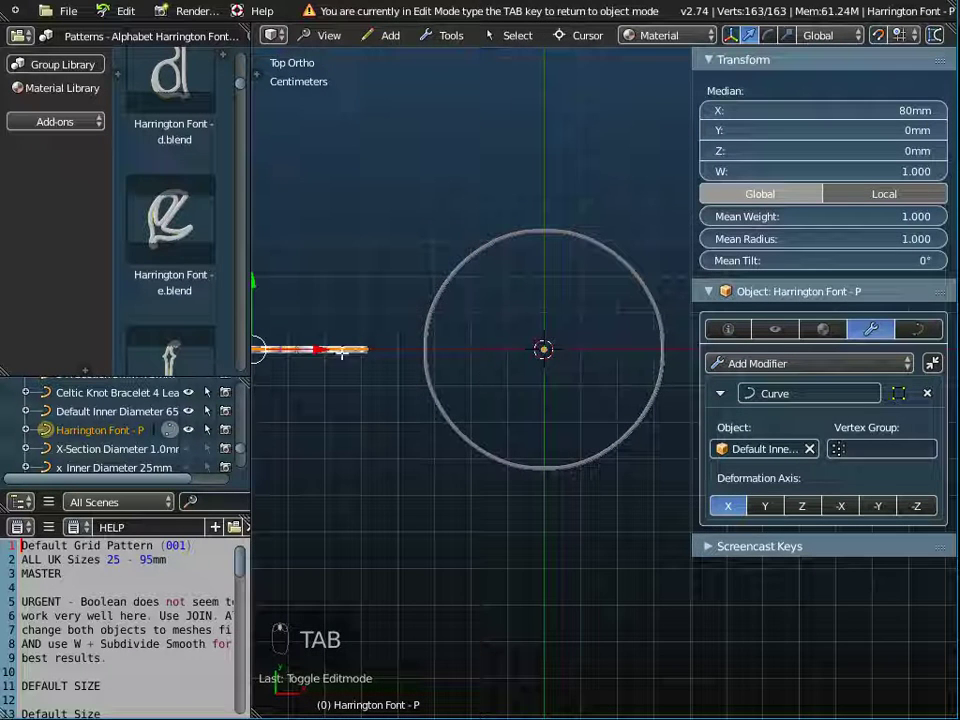
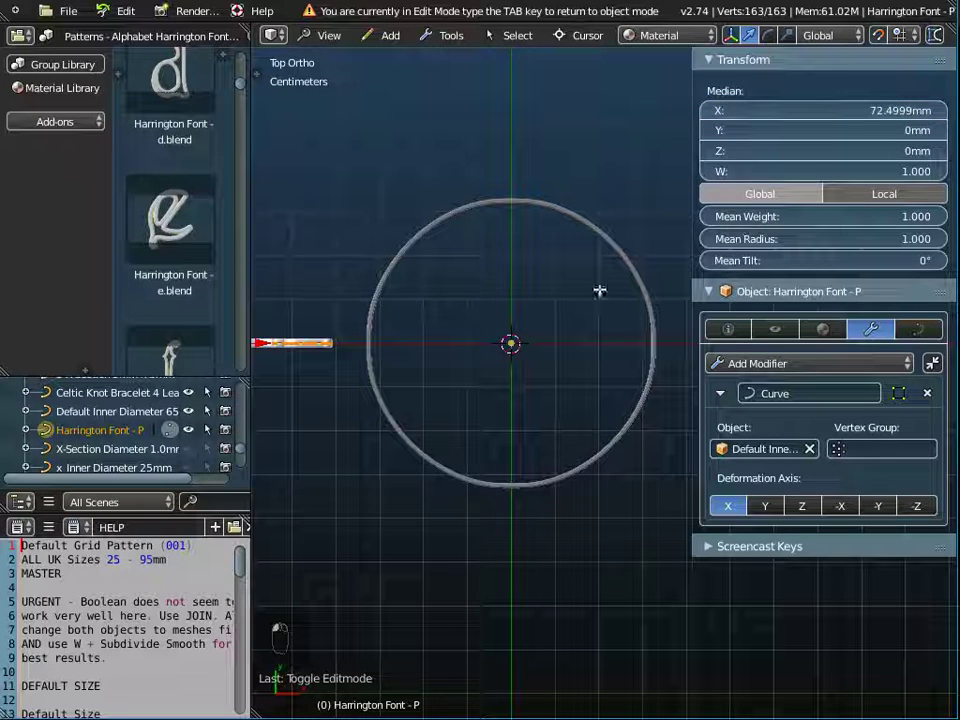
pyautogui.press('Tab')
pyautogui.press('Tab')
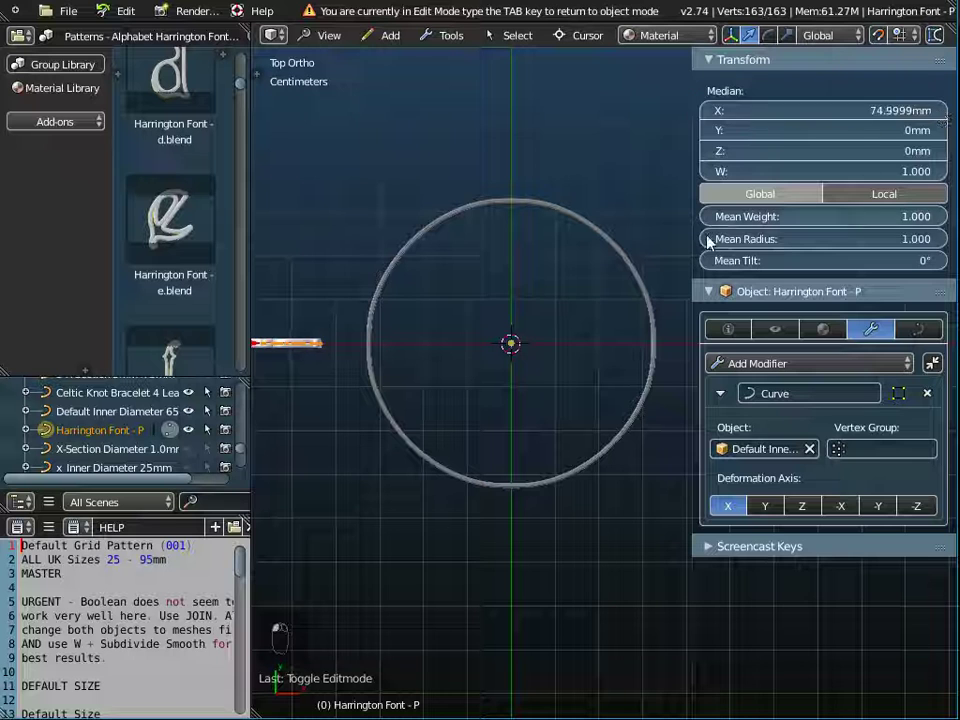
pyautogui.press('Tab')
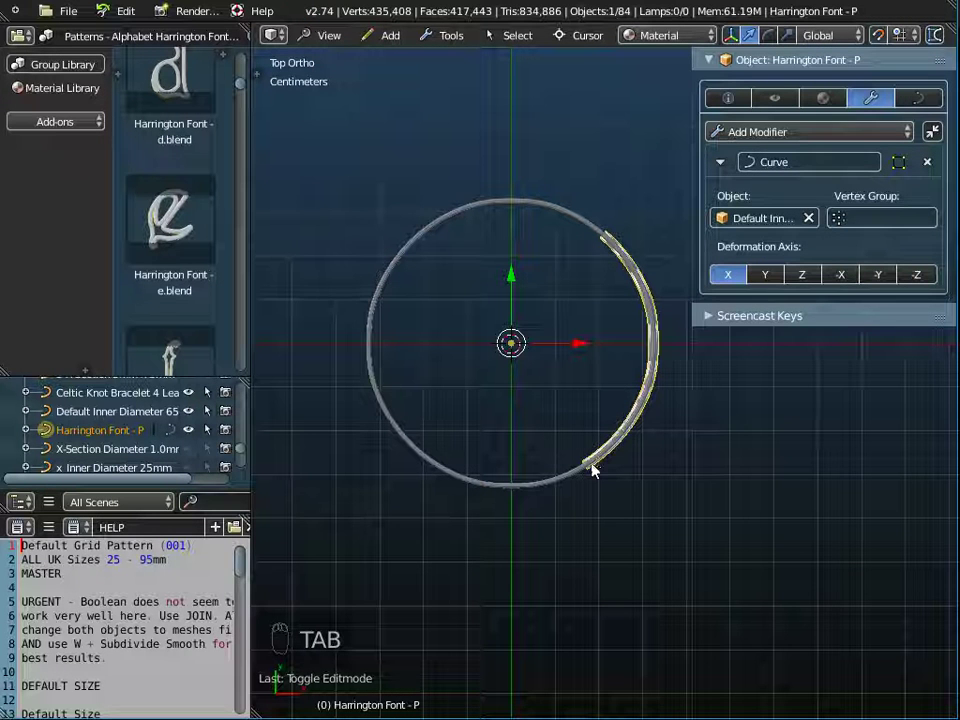
pyautogui.press('Tab')
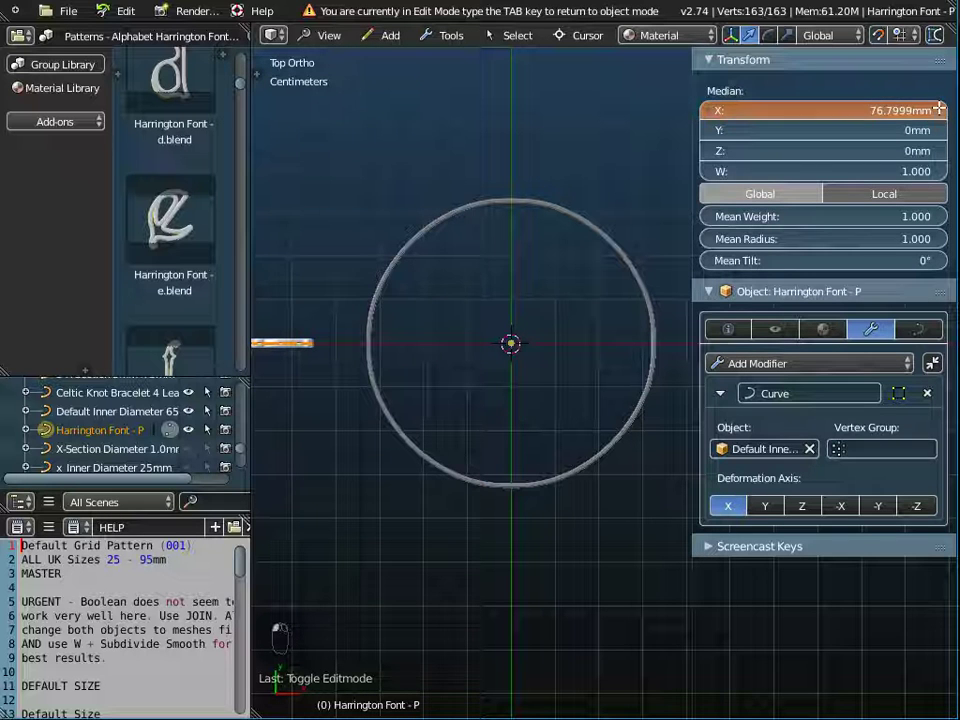
pyautogui.press('Tab')
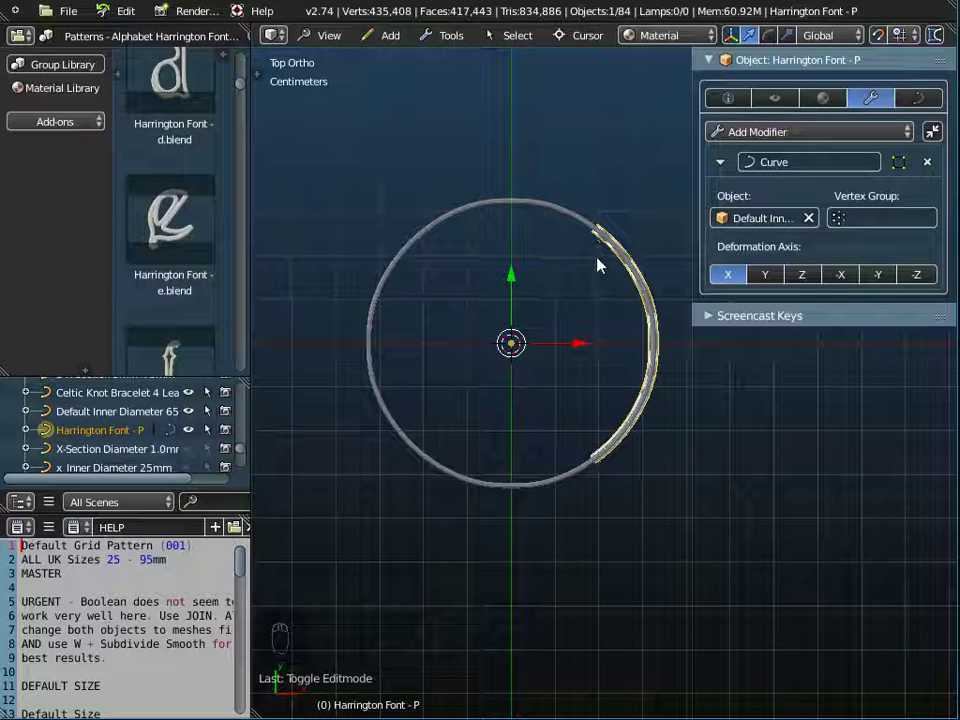
pyautogui.press('Tab')
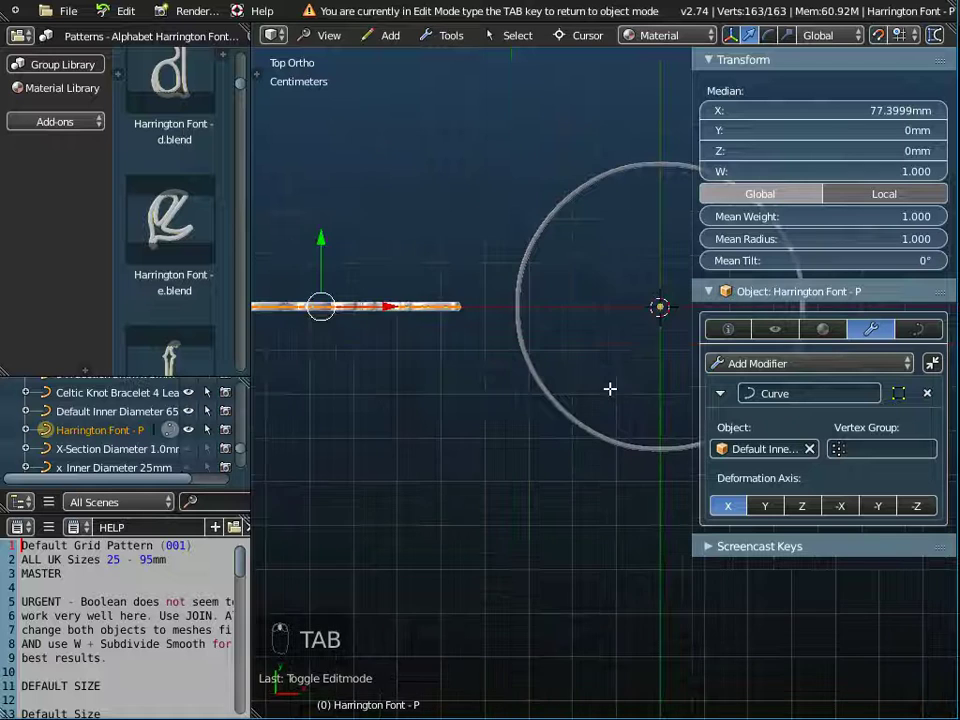
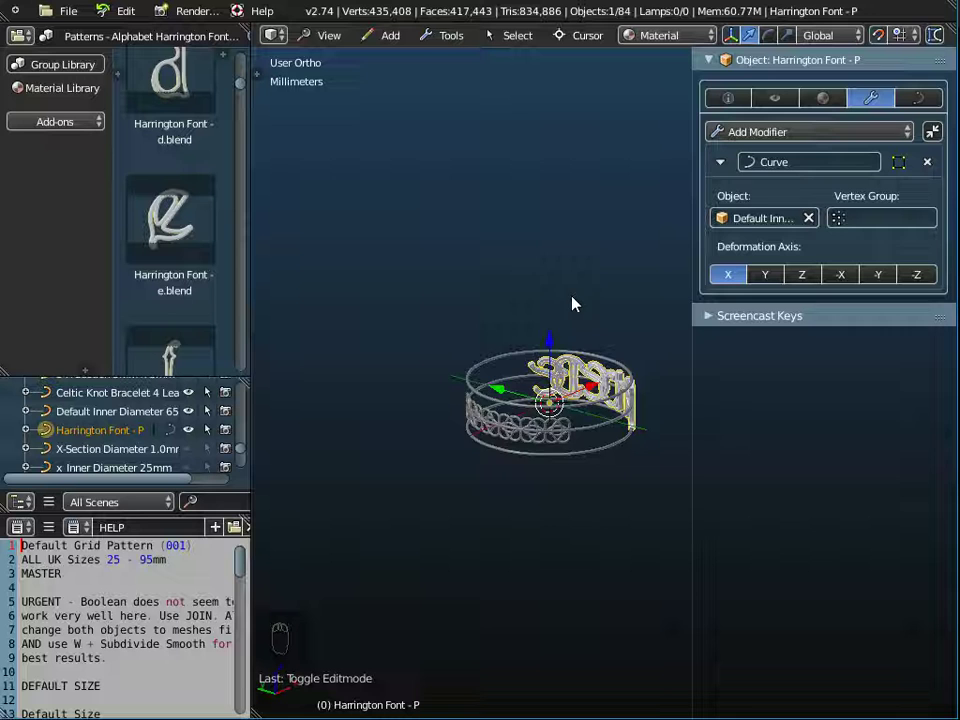
# Step: View the bracelet from the side and zoom in on the letters against the ring rails
pyautogui.moveTo(582, 425); pyautogui.dragTo(483, 421)
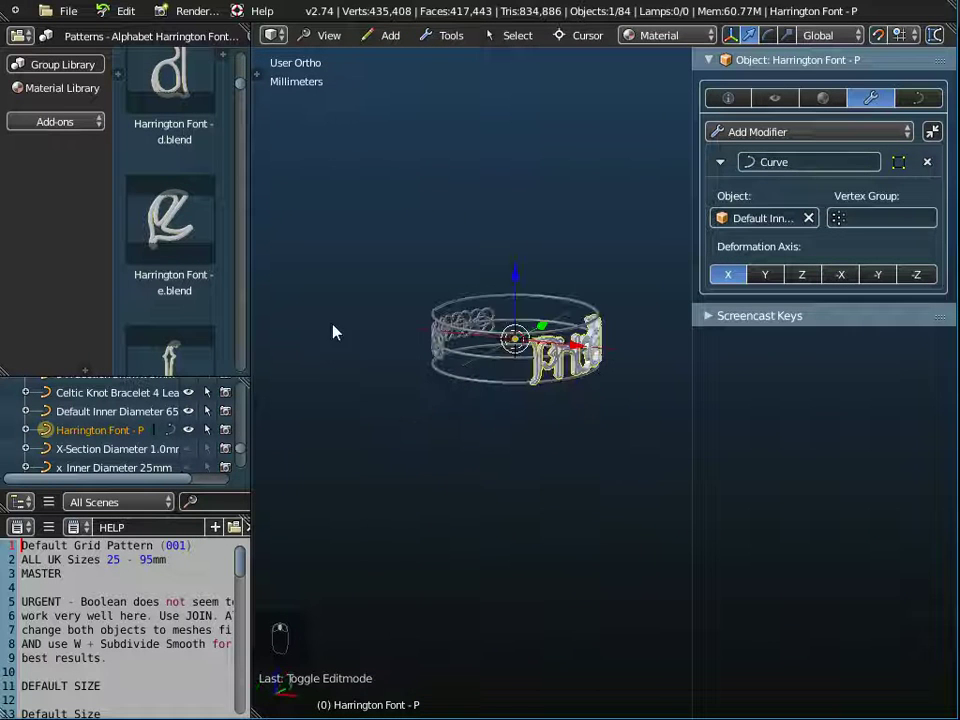
pyautogui.moveTo(333, 41); pyautogui.dragTo(460, 392)
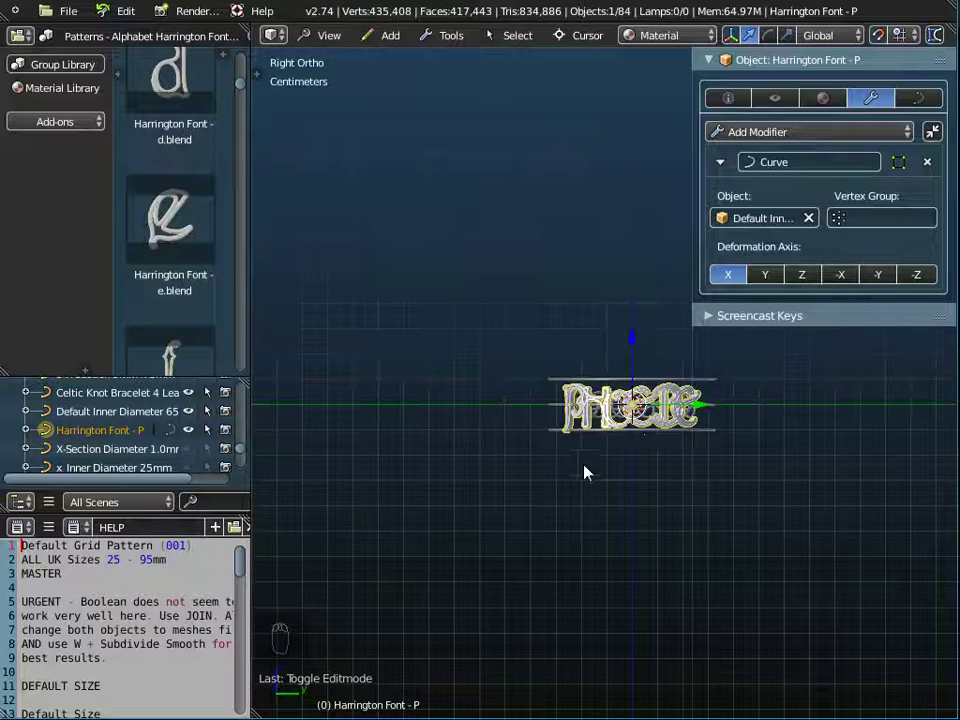
pyautogui.middleClick(646, 424)
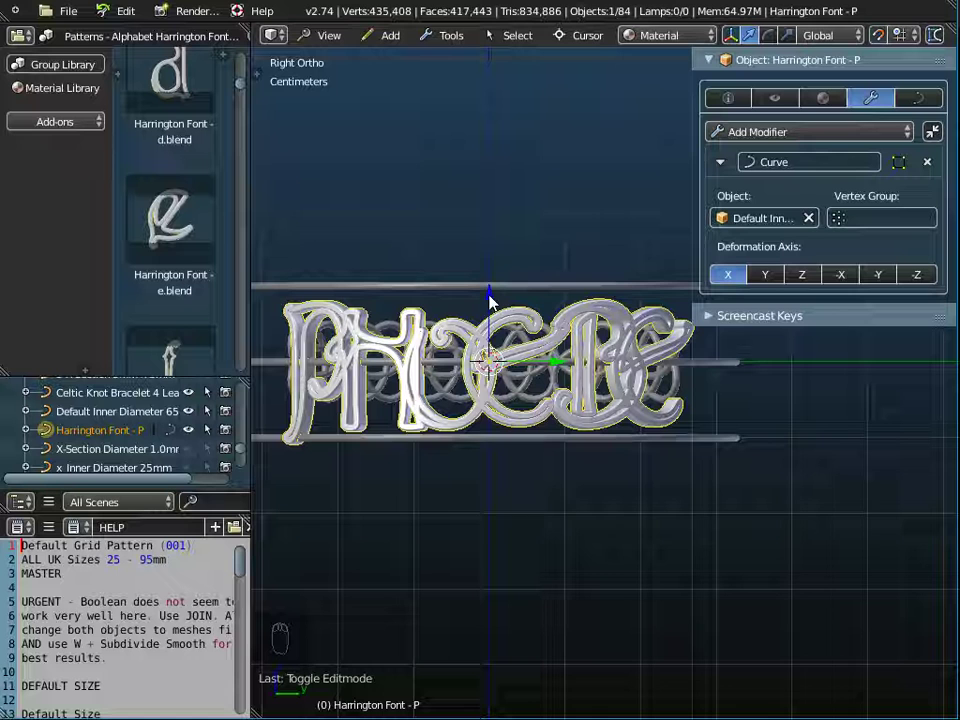
pyautogui.moveTo(496, 230); pyautogui.dragTo(506, 319)
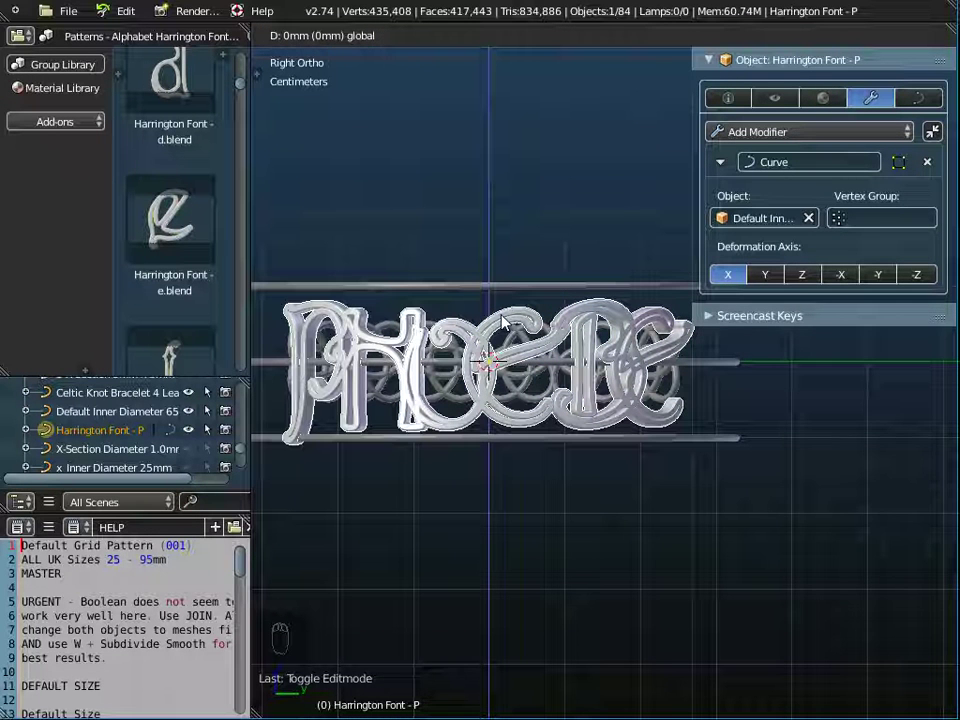
pyautogui.moveTo(882, 37); pyautogui.dragTo(498, 328)
# Step: Nudge the PHOEBE letters to sit centred between the rails over the knot band, then select the Default Inner Diameter 65mm curve
pyautogui.moveTo(498, 328); pyautogui.dragTo(492, 345)
pyautogui.moveTo(492, 317); pyautogui.dragTo(492, 326)
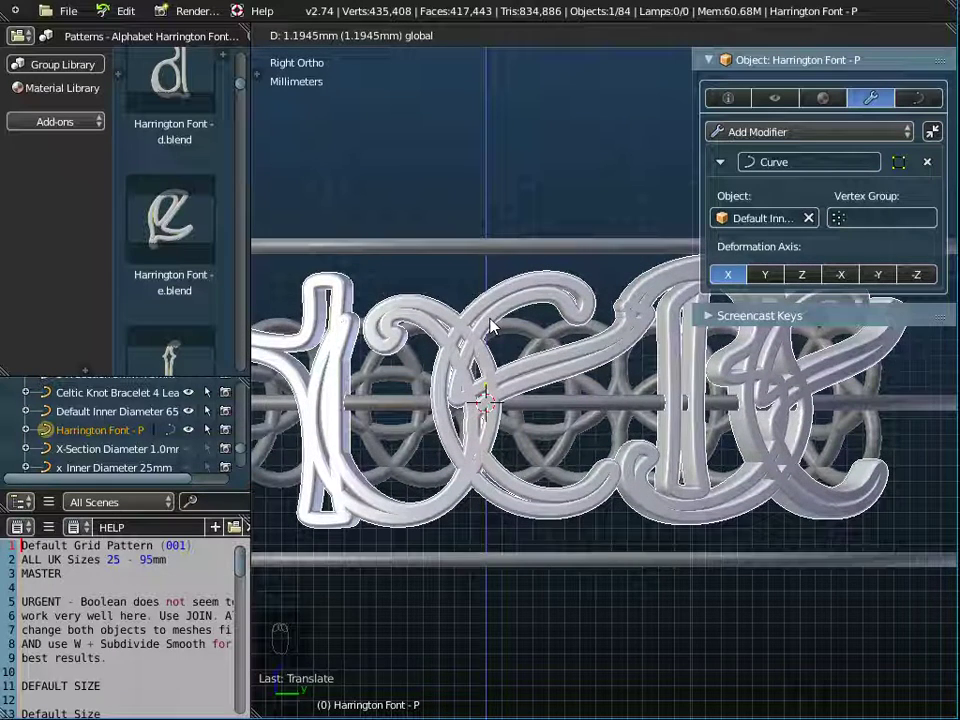
pyautogui.moveTo(539, 376); pyautogui.dragTo(546, 449)
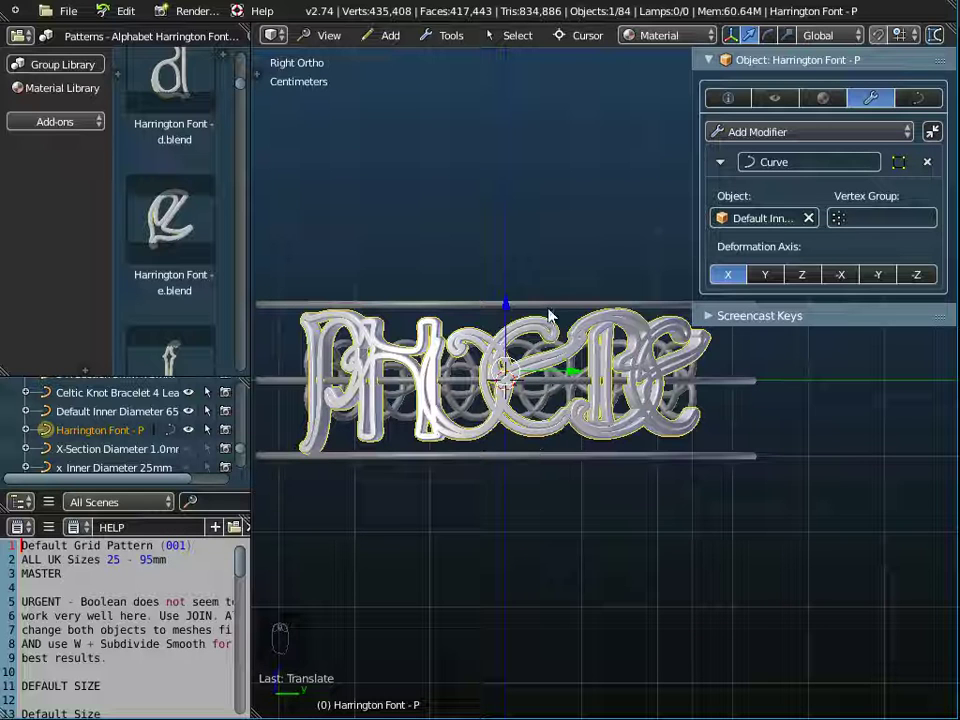
pyautogui.moveTo(565, 400); pyautogui.dragTo(559, 391)
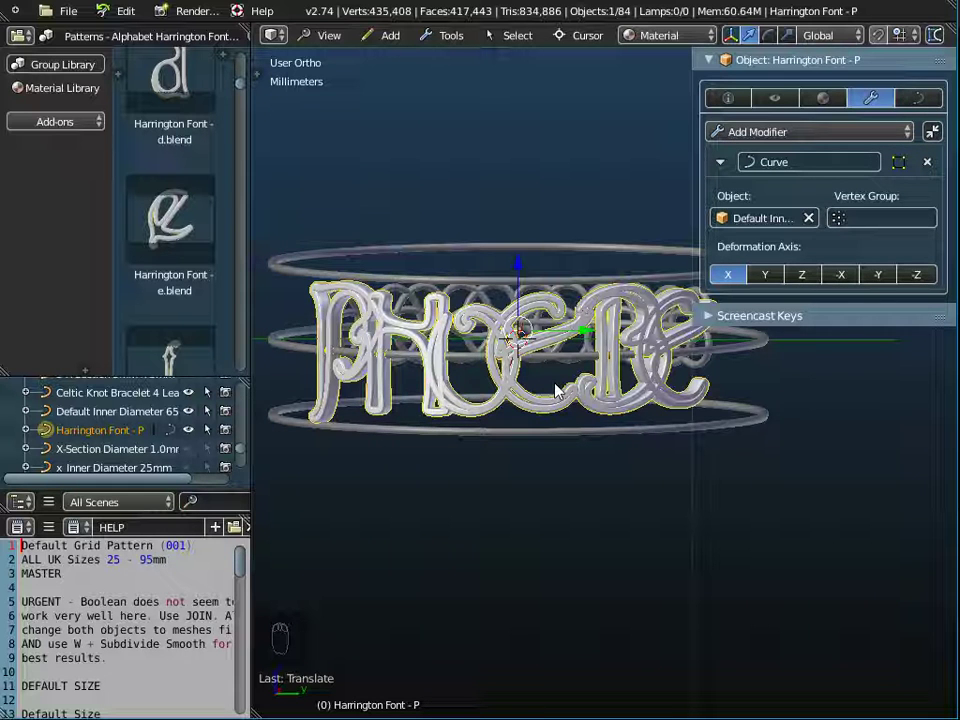
pyautogui.moveTo(578, 251); pyautogui.dragTo(351, 163)
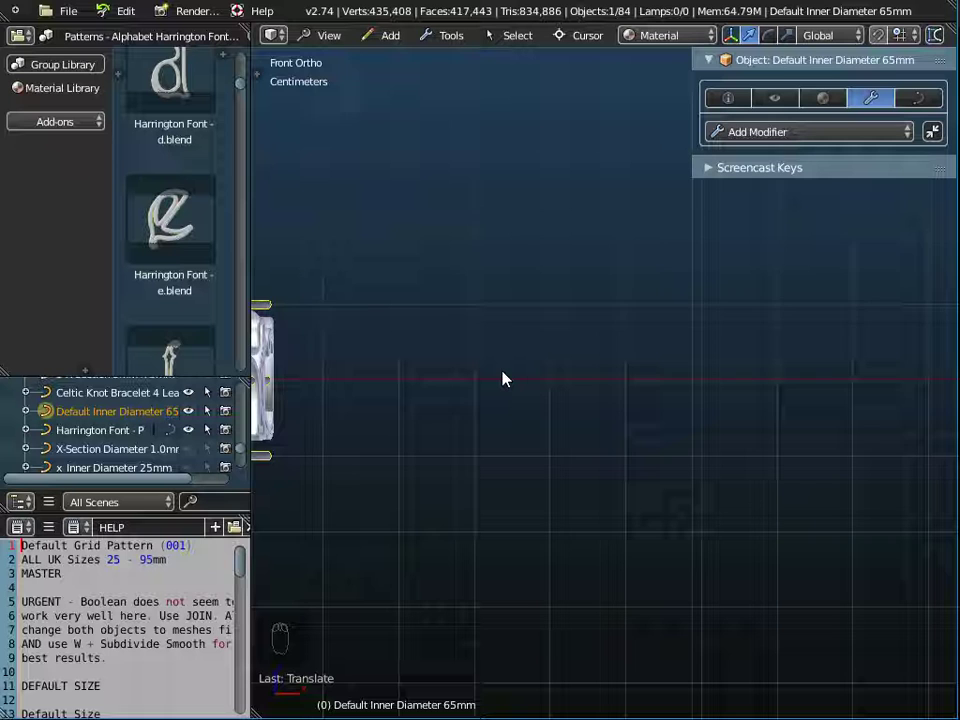
# Step: Frame the three 65mm rings from the front and side, confirming the lettering sits centred between the rails
pyautogui.press('Home')
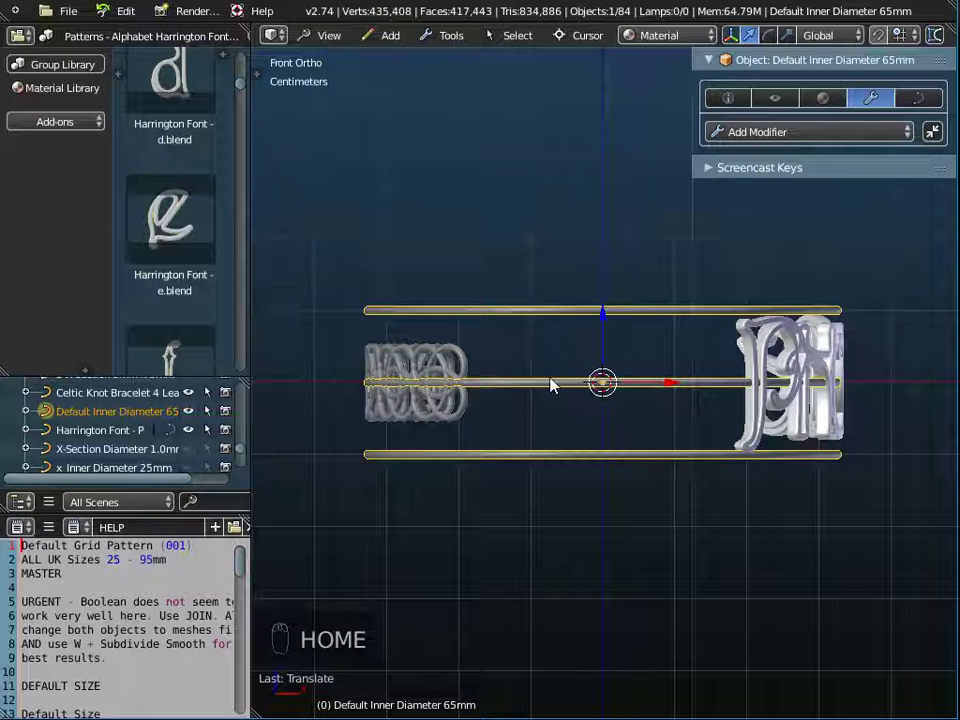
pyautogui.middleClick(373, 44)
pyautogui.moveTo(349, 40); pyautogui.dragTo(534, 392)
pyautogui.middleClick(534, 392)
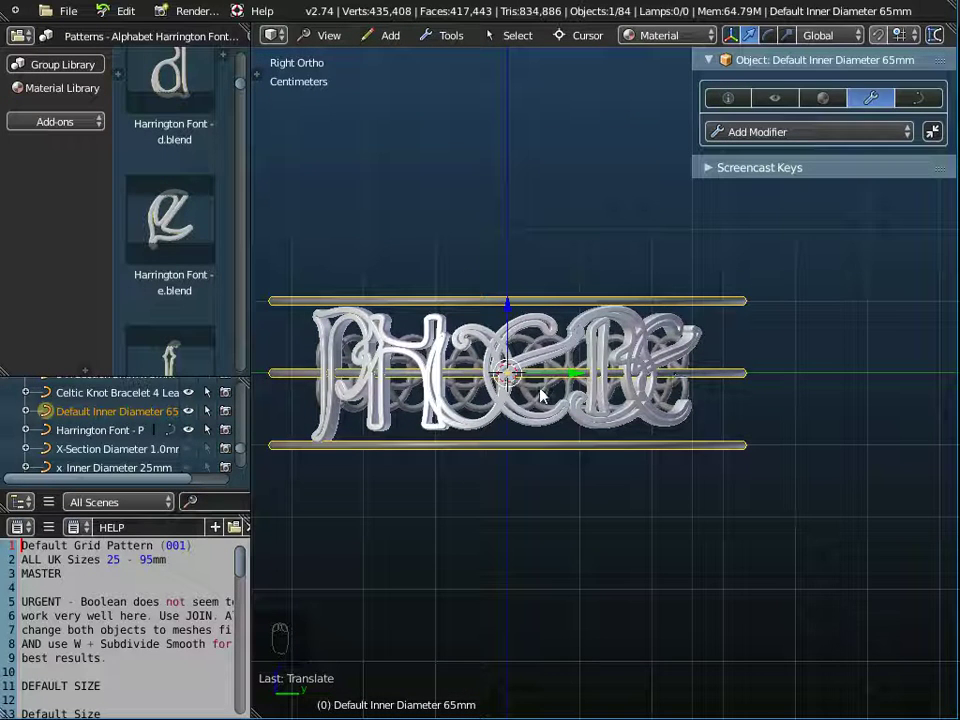
pyautogui.press('Tab')
pyautogui.press('Tab')
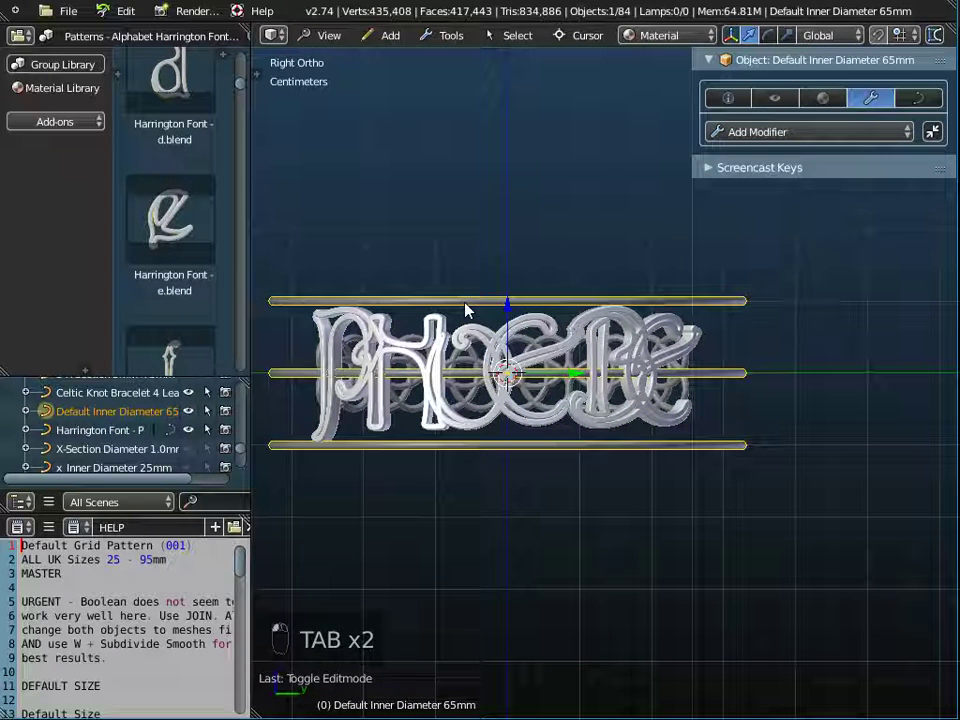
# Step: Lower the inner ring curve's top loop from 10mm to 8mm, then begin box-selecting the lower loop
pyautogui.press('Tab')
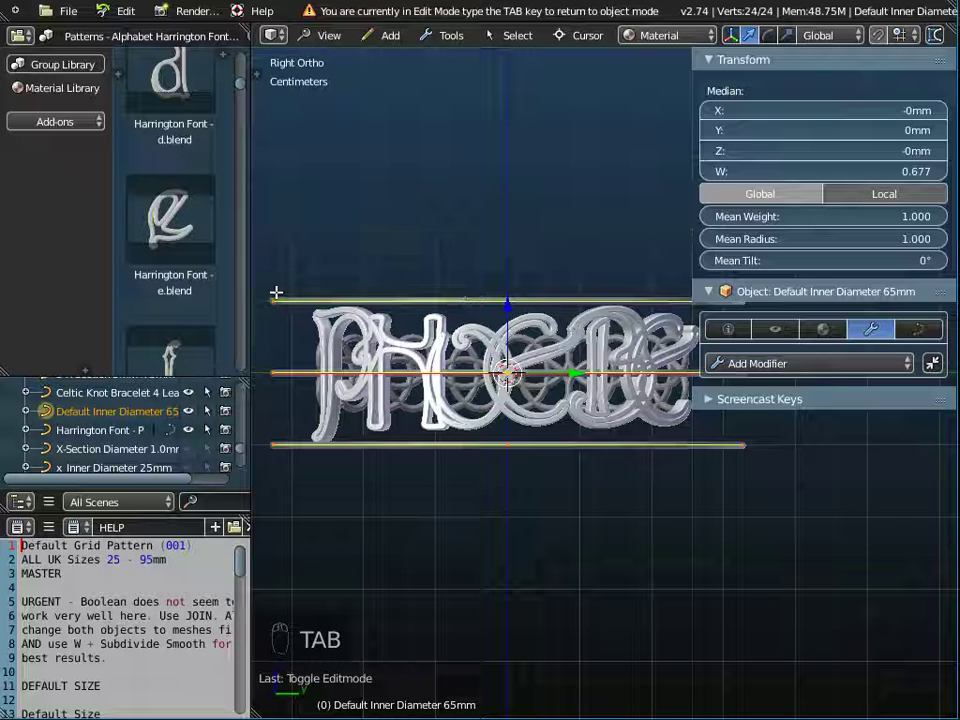
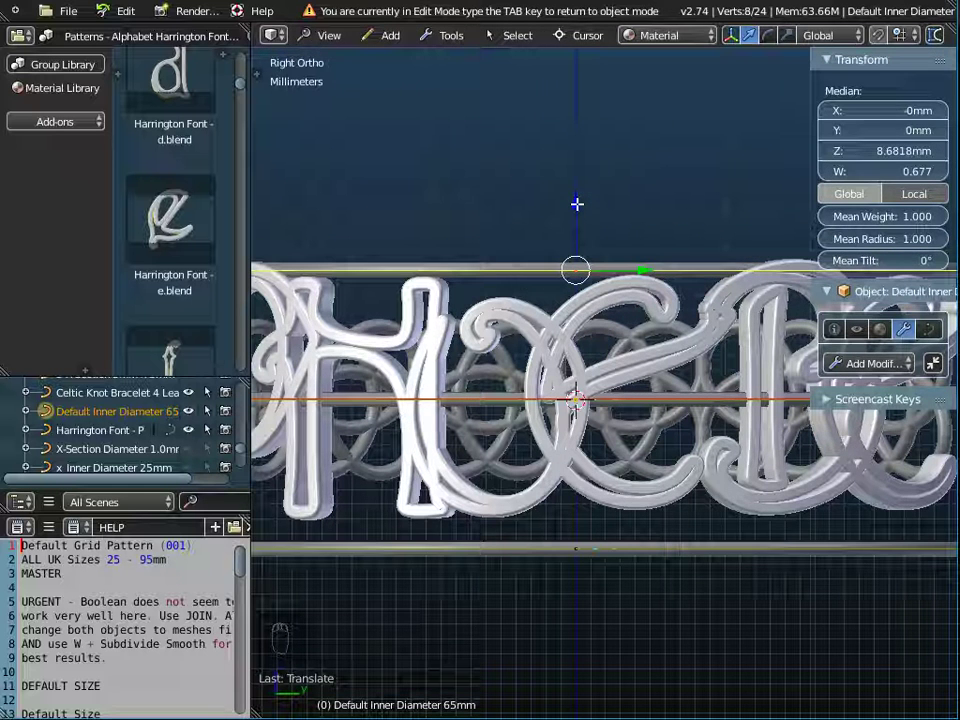
pyautogui.press('ctrl+z')
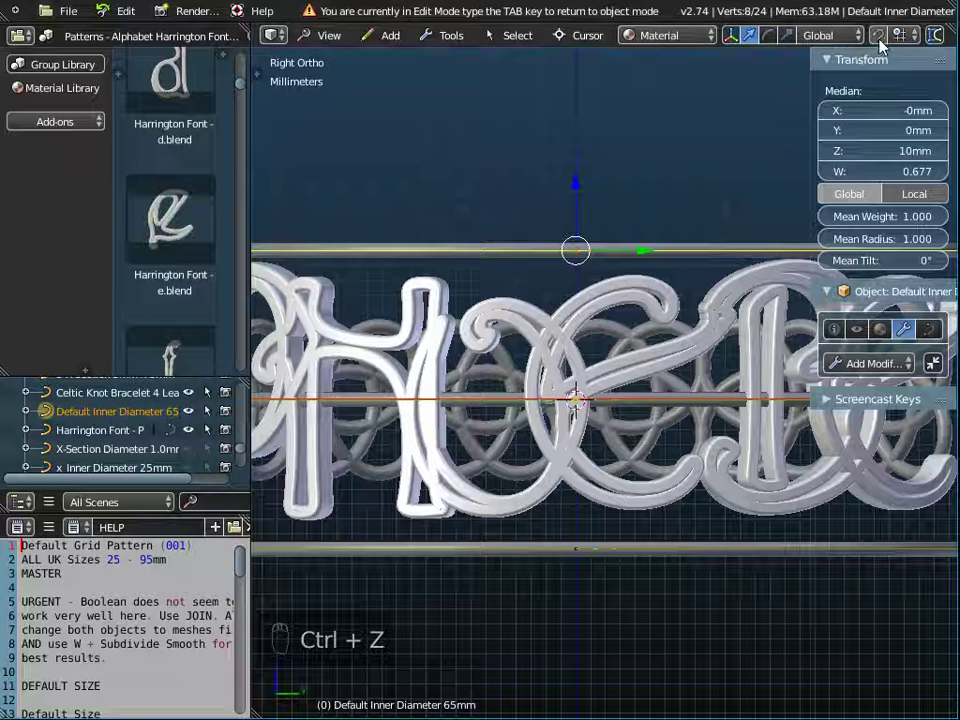
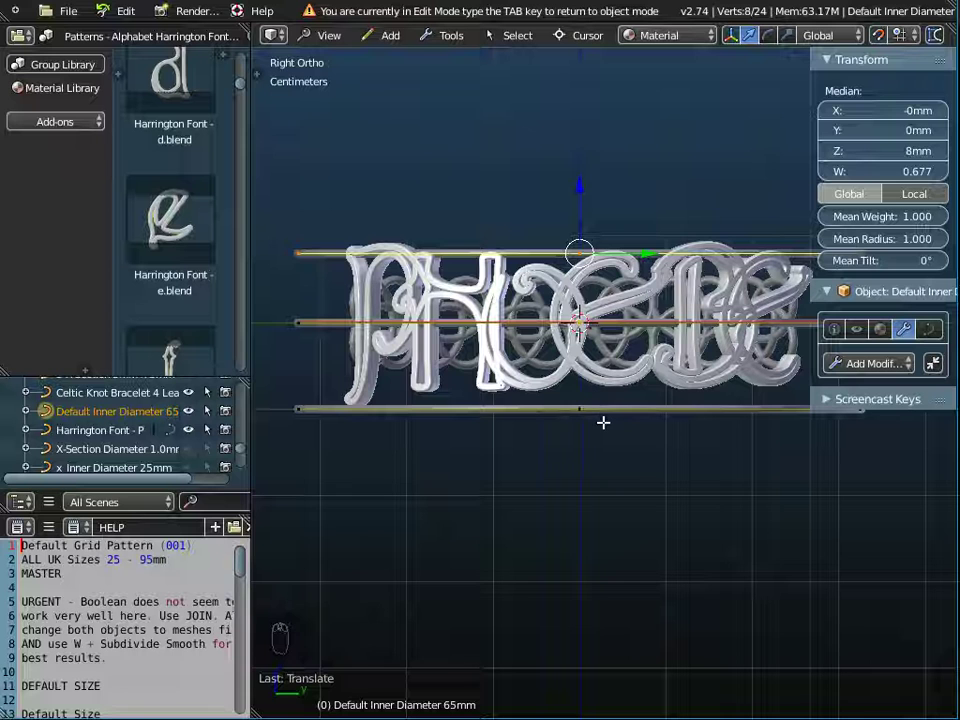
pyautogui.press('a')
pyautogui.press('b')
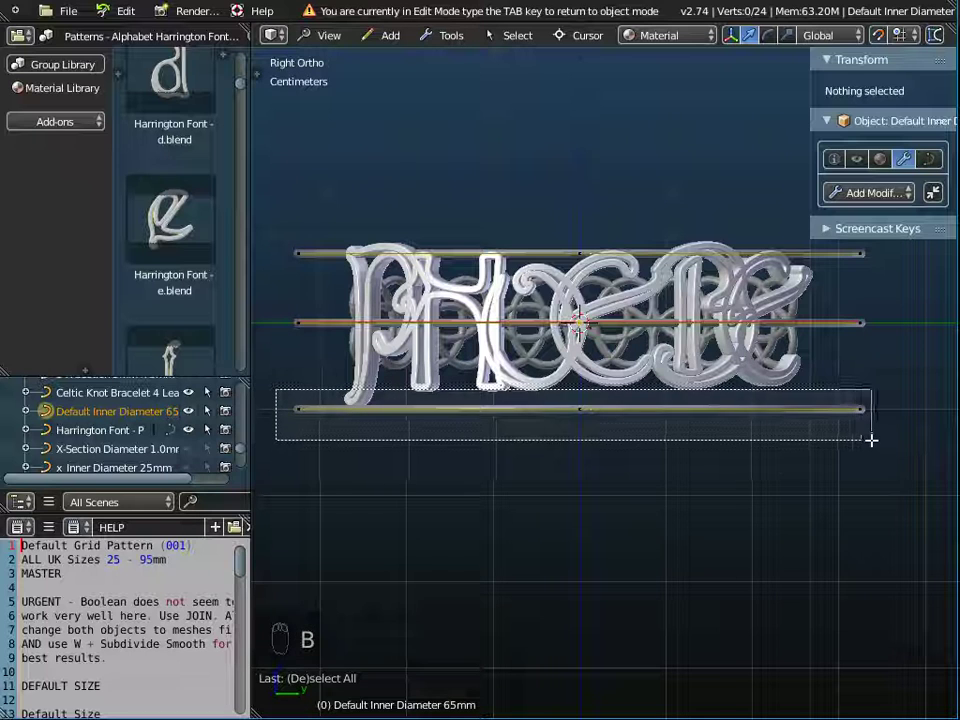
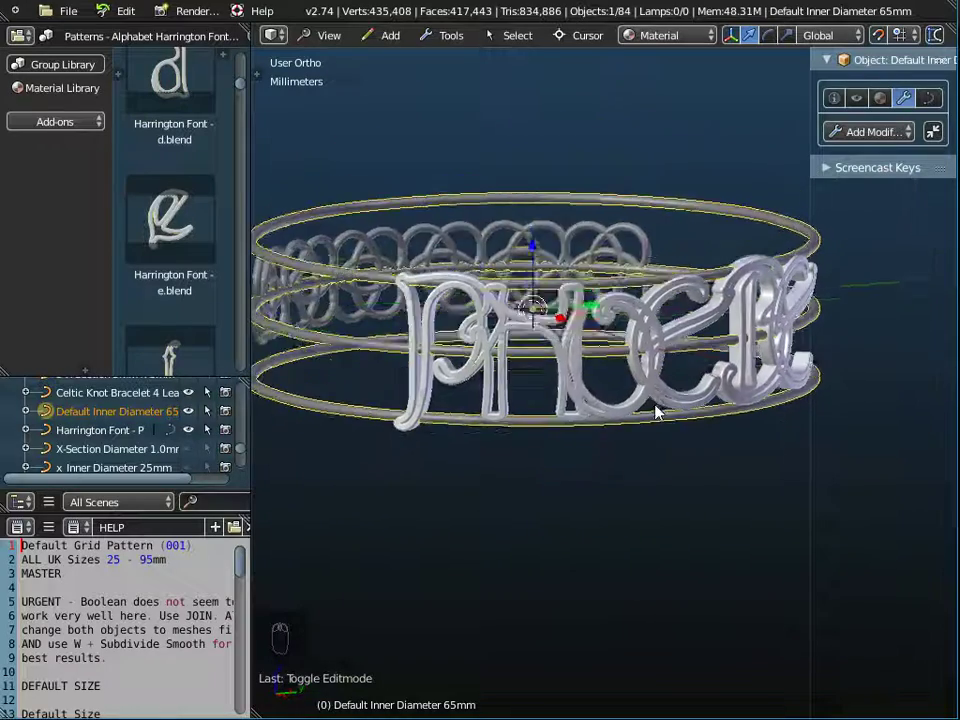
# Step: Select the Celtic Knot Bracelet 4 Leaf 65mm band in a 3D view of the bracelet
pyautogui.moveTo(483, 371); pyautogui.dragTo(526, 458)
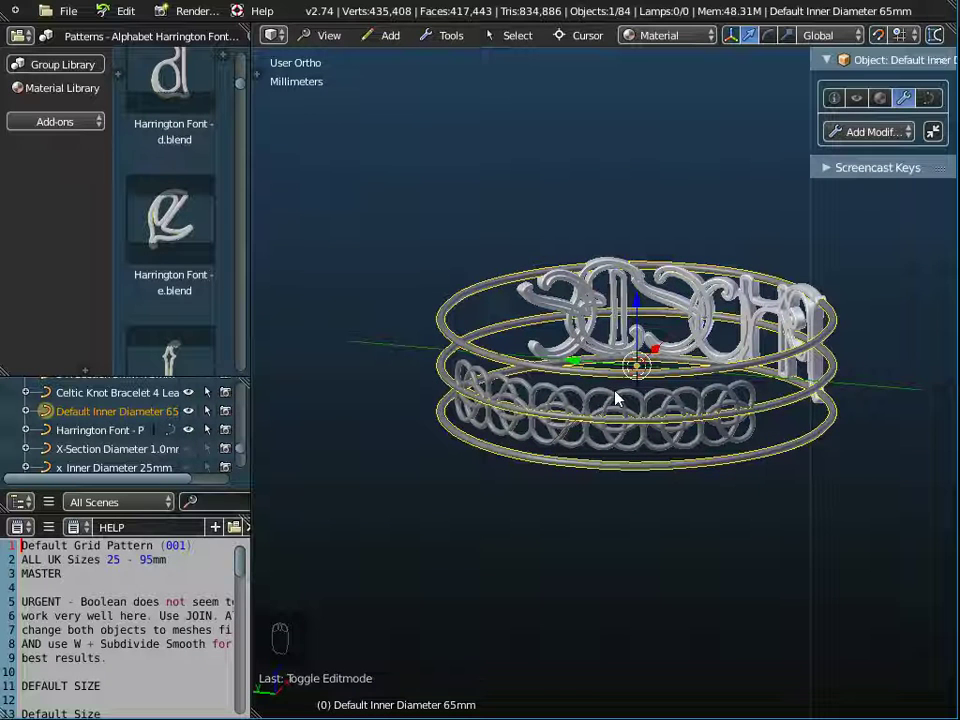
pyautogui.click(620, 401)
# Step: Scale the Celtic knot band up 1.5 times from side view and bring up the apply-scale choices
pyautogui.moveTo(621, 431); pyautogui.dragTo(599, 429)
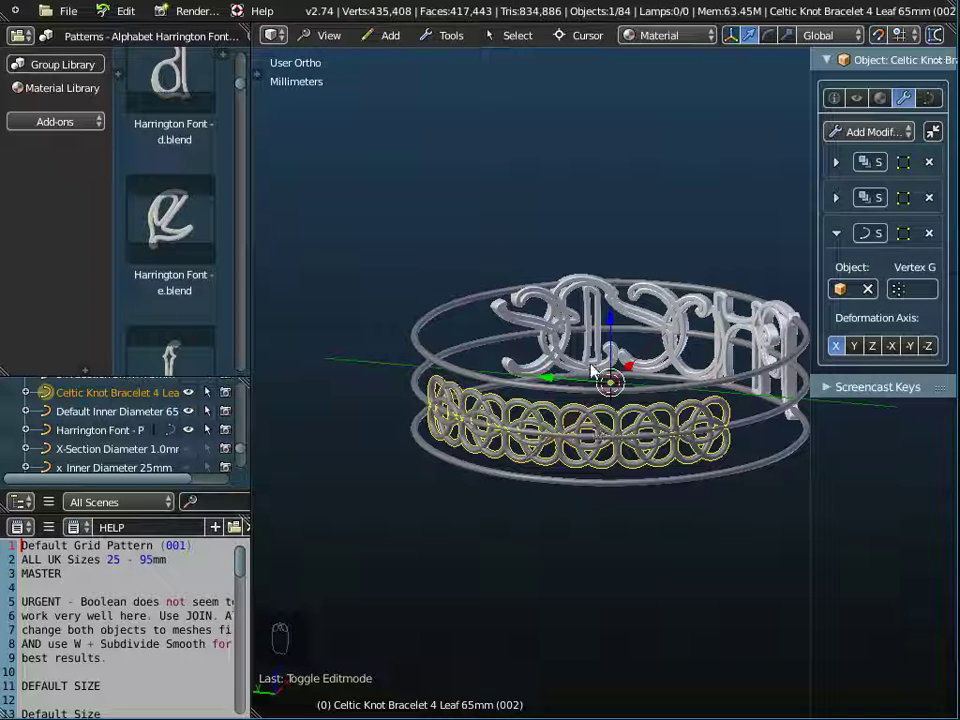
pyautogui.moveTo(337, 41); pyautogui.dragTo(346, 217)
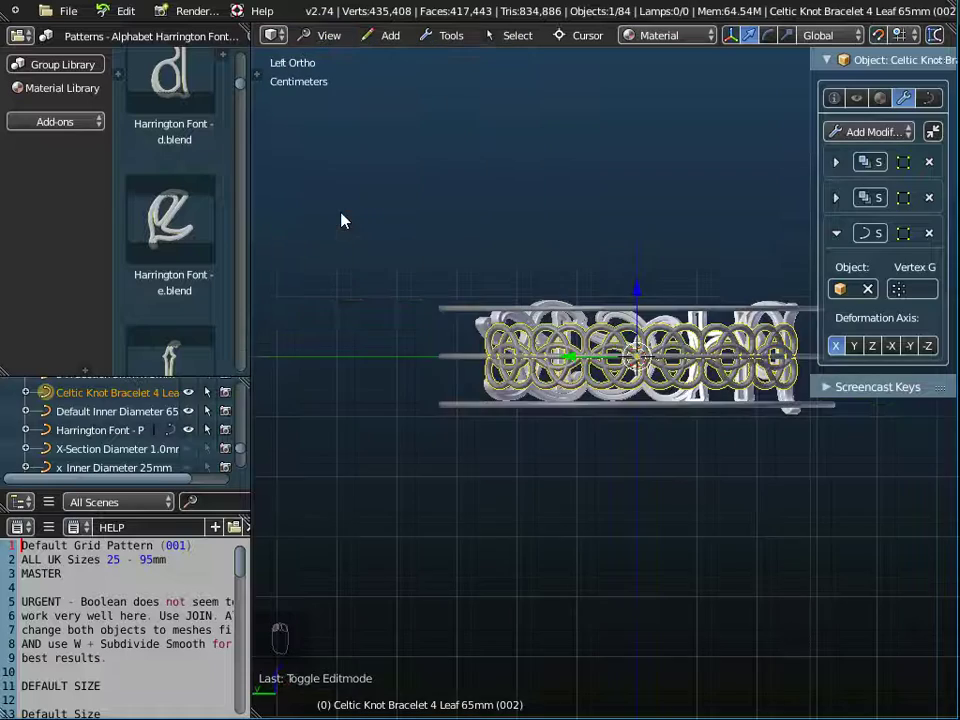
pyautogui.moveTo(636, 331); pyautogui.dragTo(634, 455)
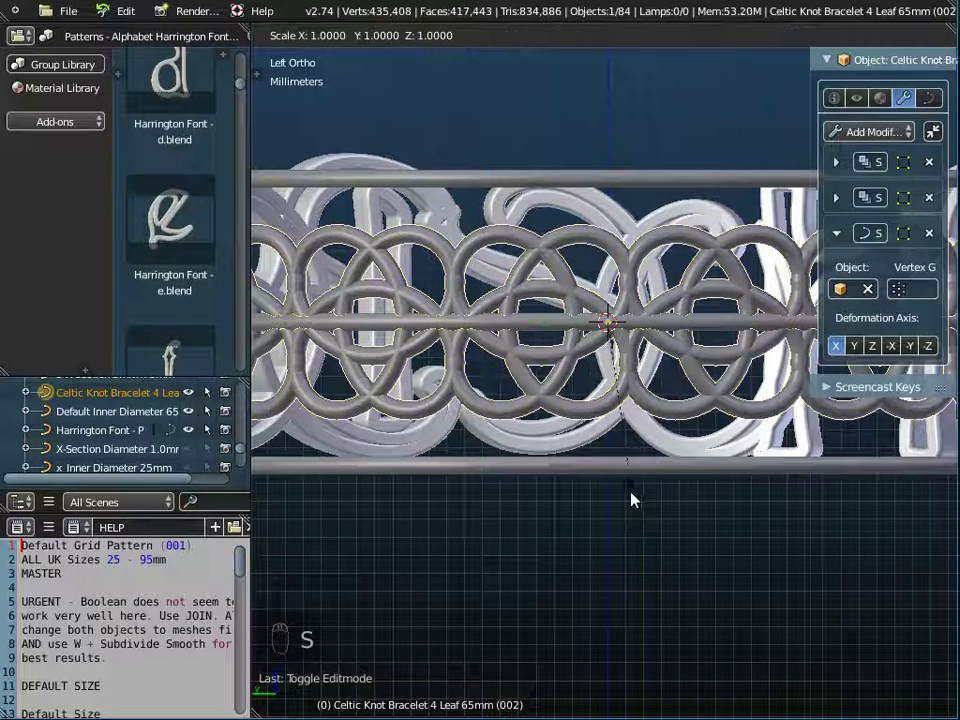
pyautogui.press('s')
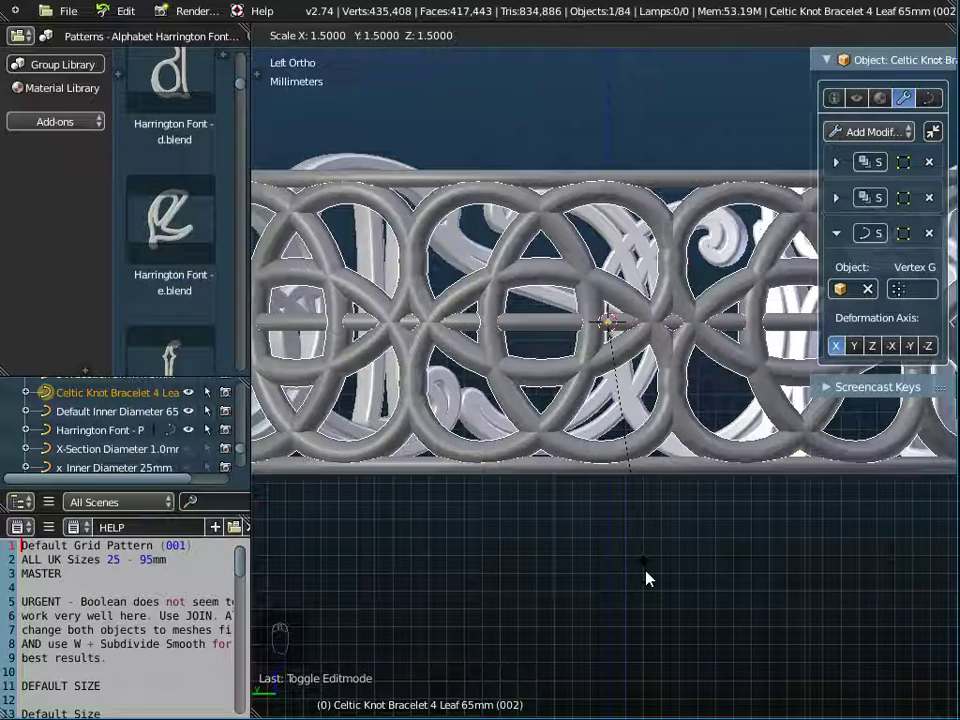
pyautogui.moveTo(650, 578); pyautogui.dragTo(660, 311)
pyautogui.middleClick(639, 489)
pyautogui.press('ctrl+a')
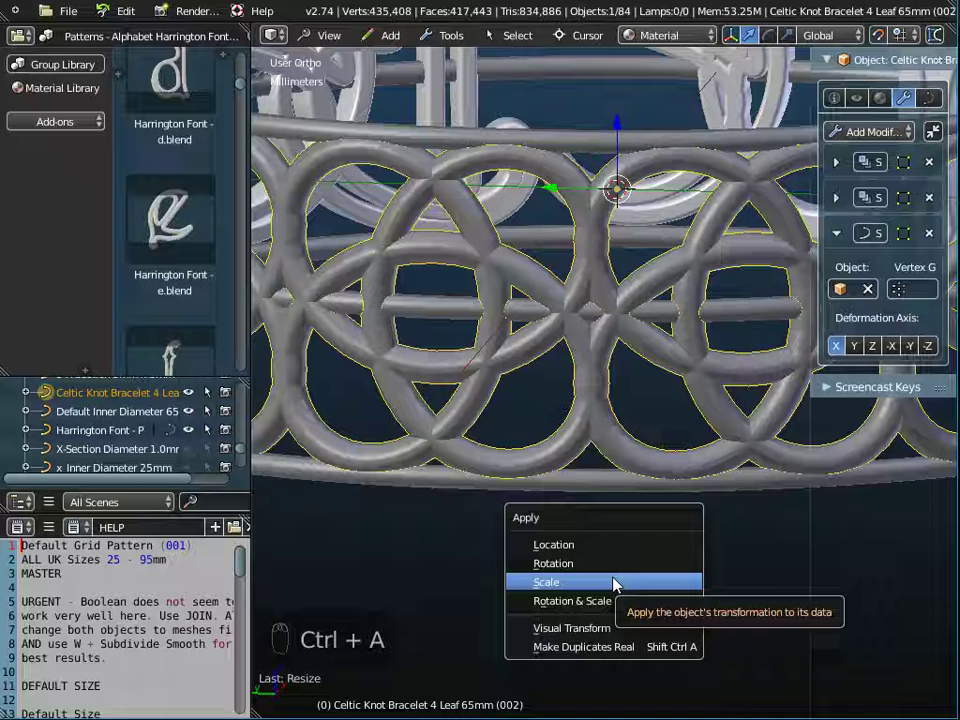
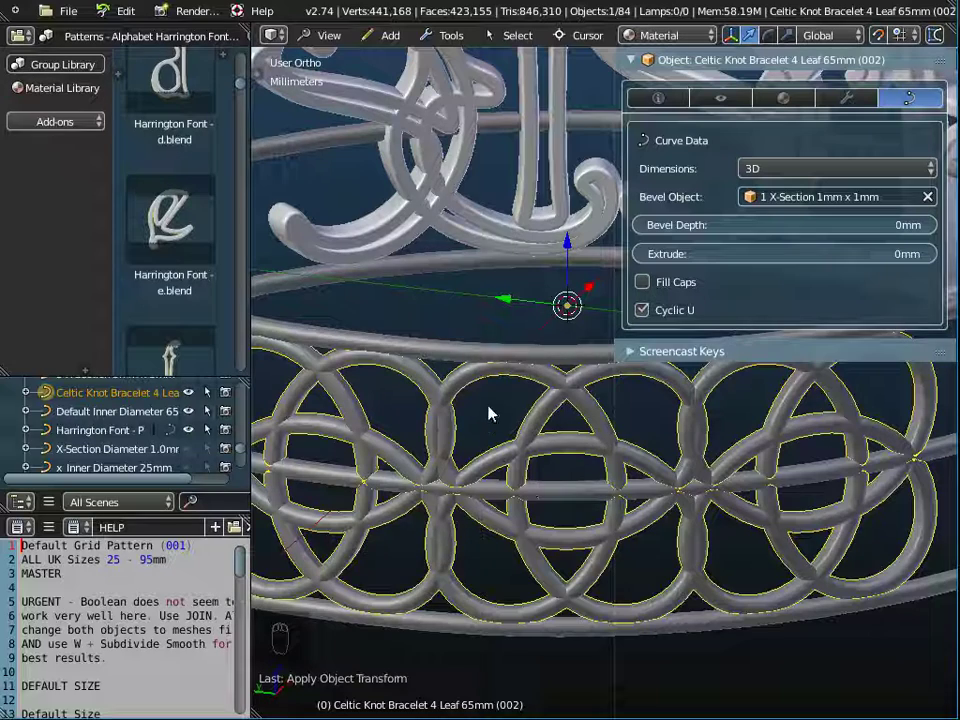
# Step: Orbit around the bracelet to check the knot band's thinner 1 X-Section 1mm x 1mm profile
pyautogui.moveTo(493, 410); pyautogui.dragTo(521, 379)
pyautogui.middleClick(521, 379)
pyautogui.middleClick(508, 408)
pyautogui.middleClick(525, 373)
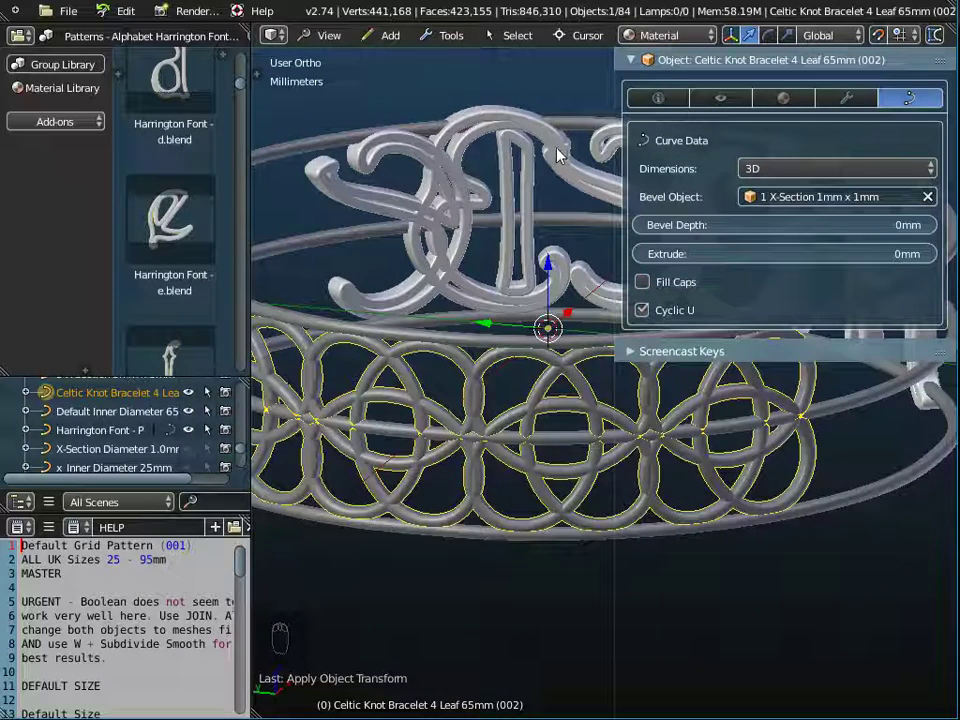
pyautogui.moveTo(524, 159); pyautogui.dragTo(672, 202)
pyautogui.moveTo(672, 202); pyautogui.dragTo(845, 207)
pyautogui.moveTo(807, 198); pyautogui.dragTo(813, 274)
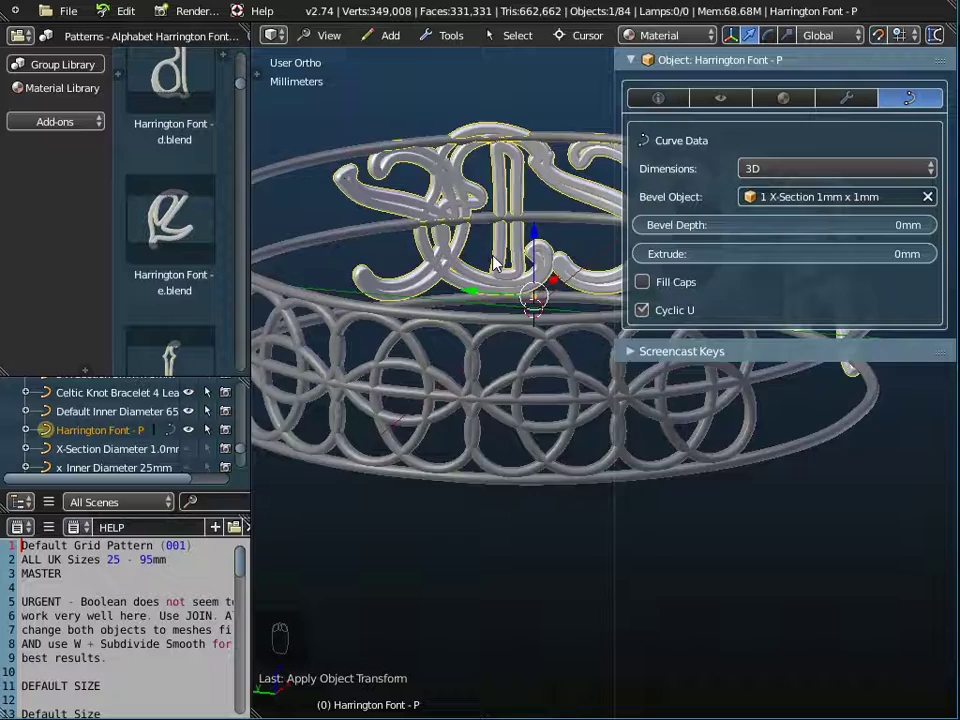
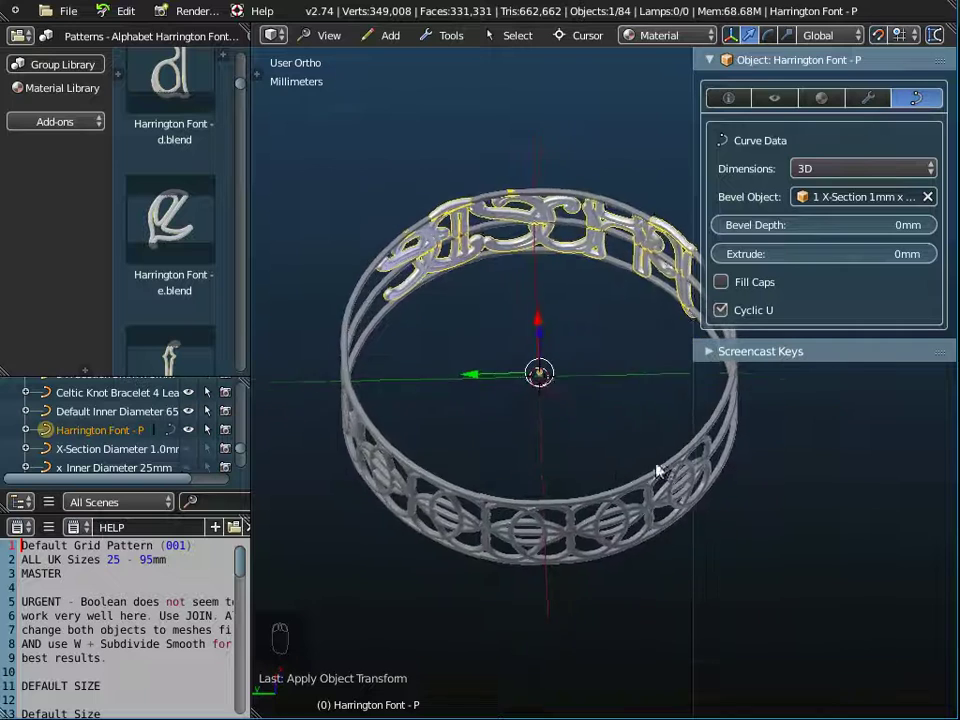
# Step: Select the Harrington letters and view the rings from above, zooming to compare tube thickness at the edge
pyautogui.moveTo(582, 340); pyautogui.dragTo(354, 125)
pyautogui.rightClick(340, 36)
pyautogui.moveTo(340, 36); pyautogui.dragTo(629, 282)
pyautogui.rightClick(694, 278)
pyautogui.middleClick(629, 282)
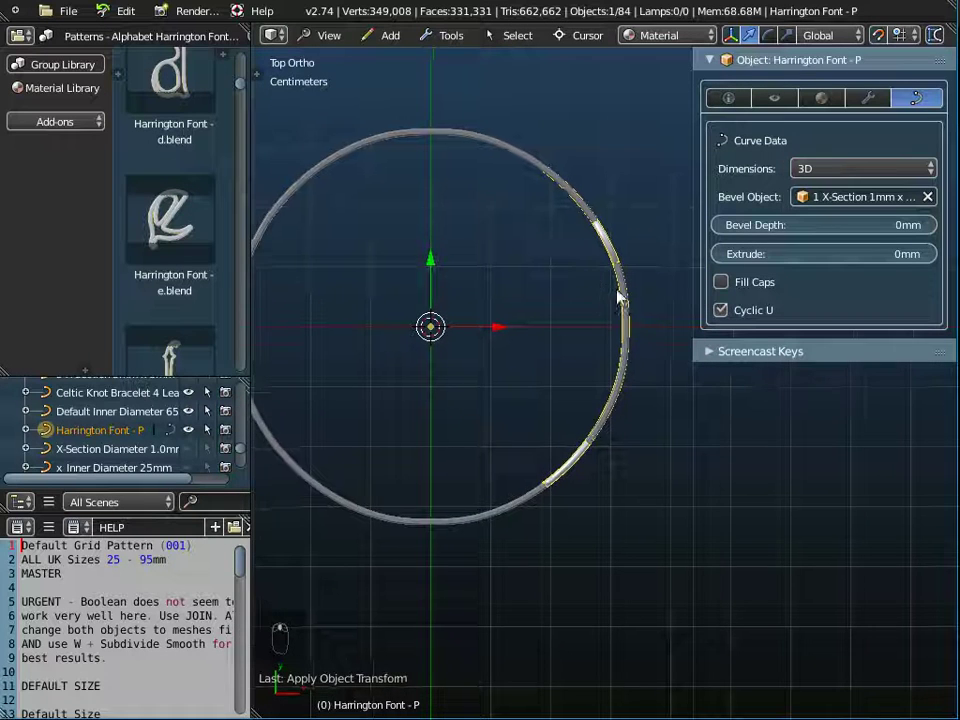
pyautogui.middleClick(644, 284)
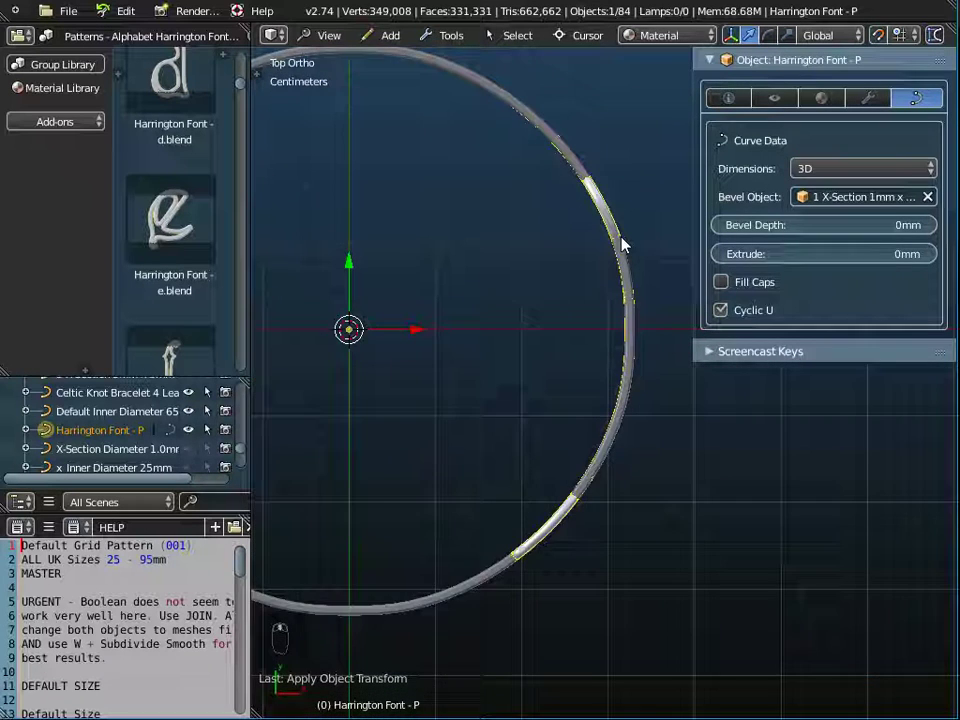
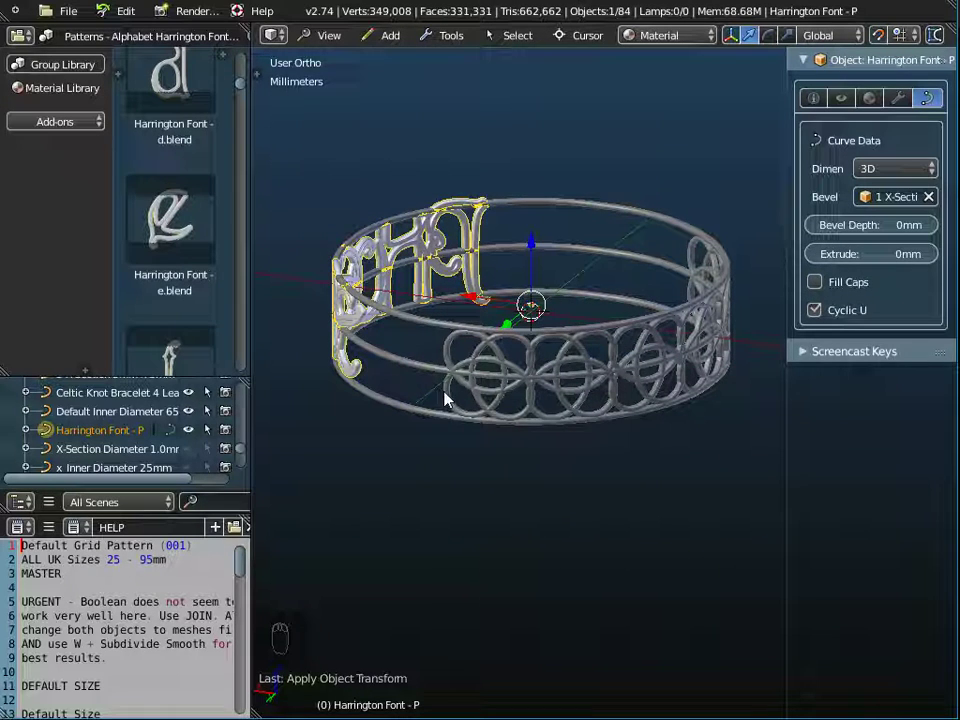
# Step: Select the enlarged Celtic knot band again and tilt the view to look through the ring
pyautogui.moveTo(600, 444); pyautogui.dragTo(636, 369)
pyautogui.click(634, 372)
pyautogui.moveTo(656, 282); pyautogui.dragTo(700, 341)
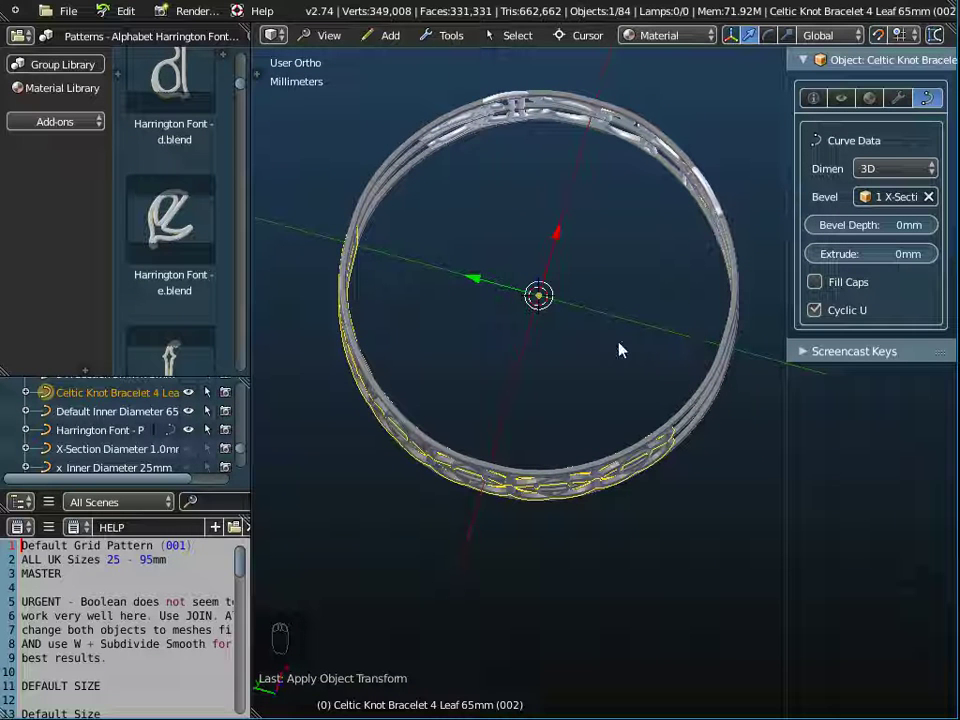
pyautogui.moveTo(623, 350); pyautogui.dragTo(623, 350)
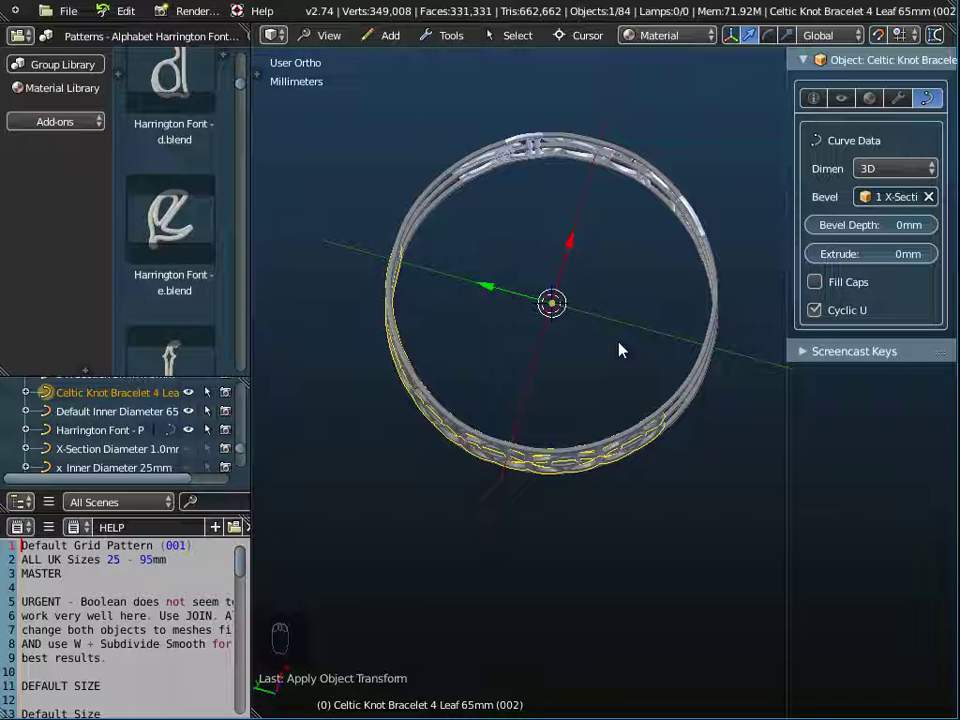
# Step: Toggle into the knot band's curve points so it covers one stretch of the ring, then orbit to view it from above
pyautogui.press('Tab')
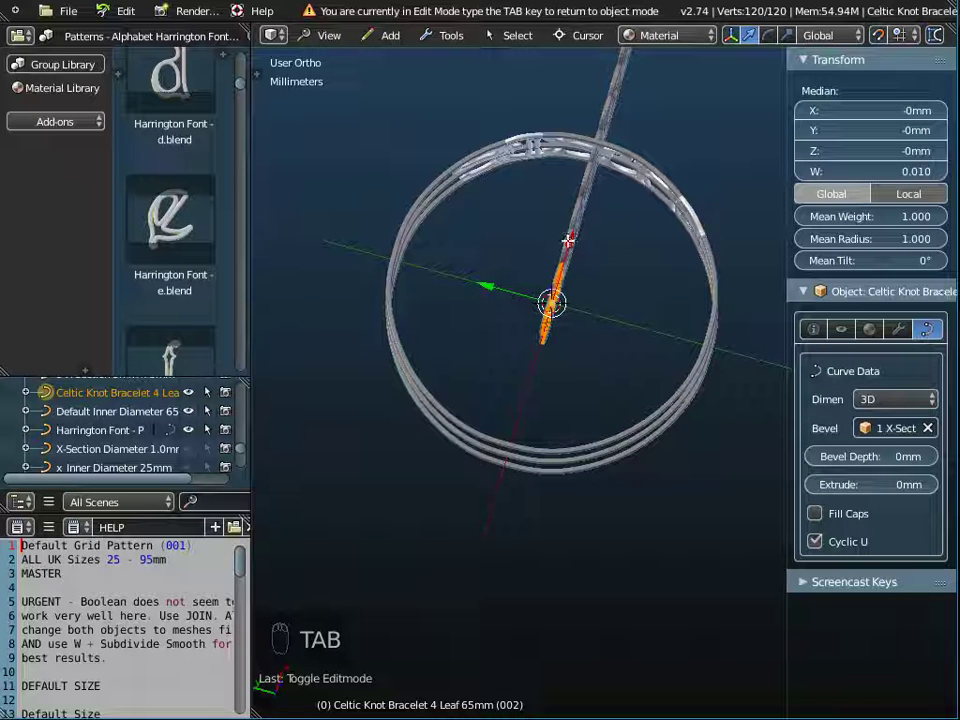
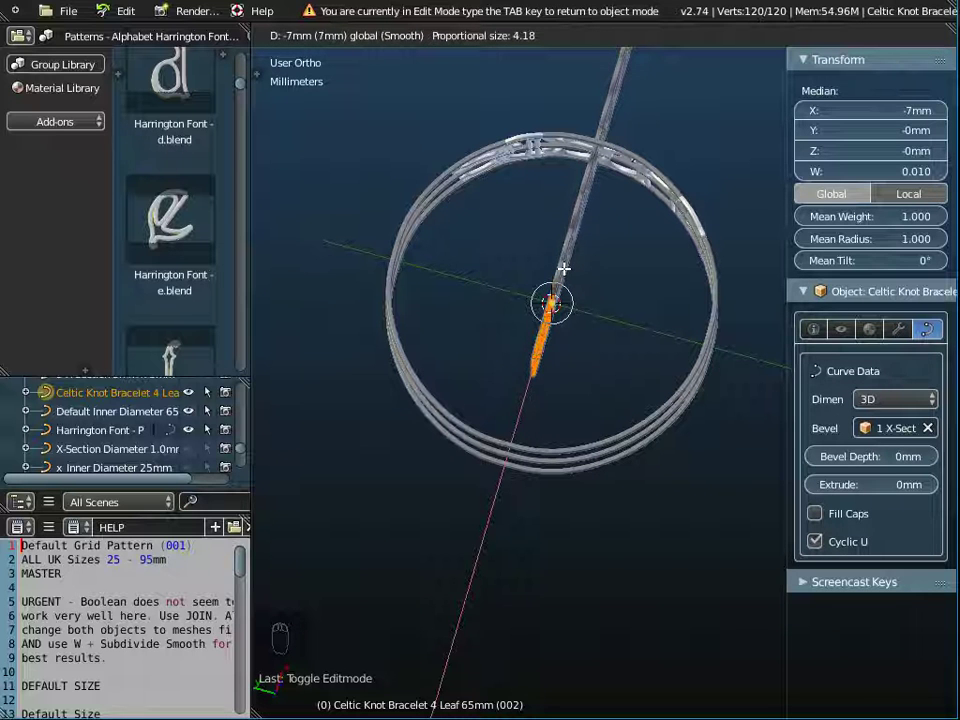
pyautogui.press('Tab')
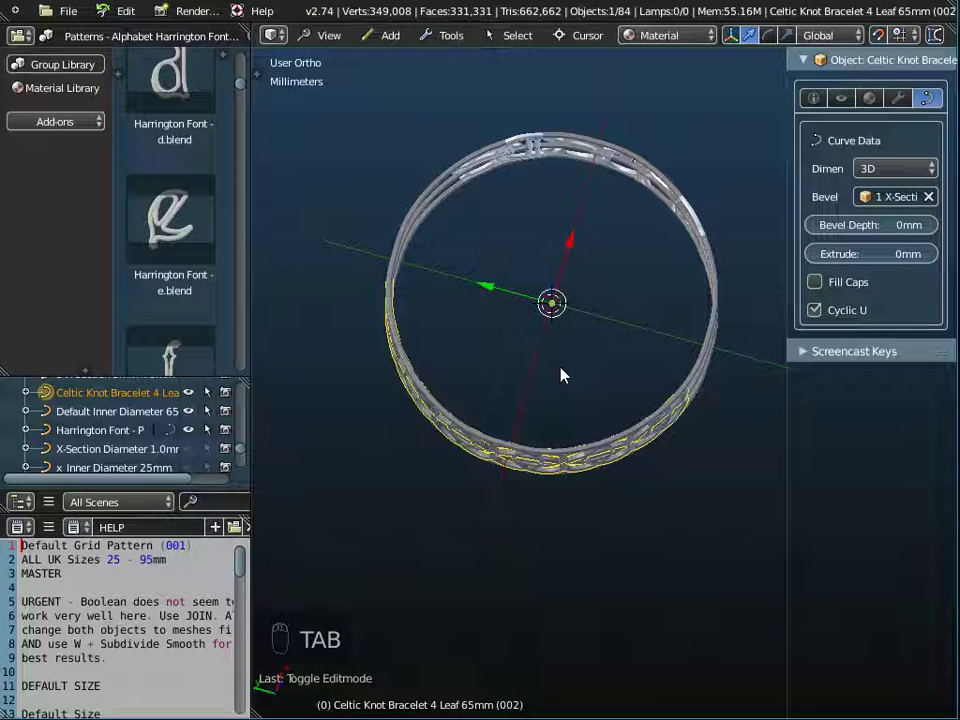
pyautogui.press('Tab')
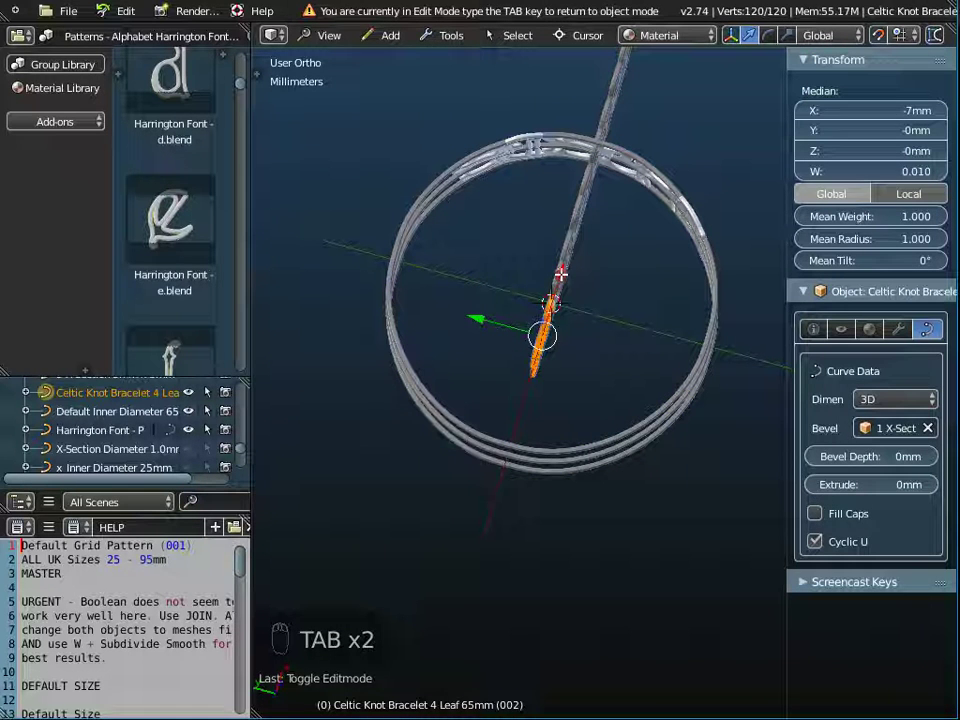
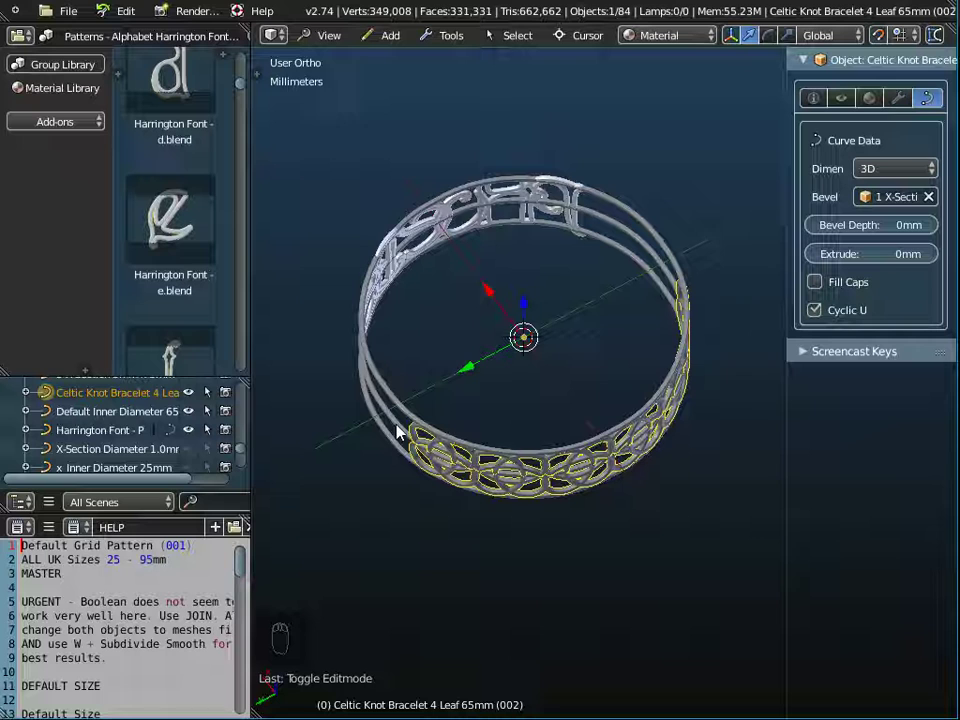
pyautogui.moveTo(536, 378); pyautogui.dragTo(344, 44)
pyautogui.moveTo(332, 39); pyautogui.dragTo(602, 145)
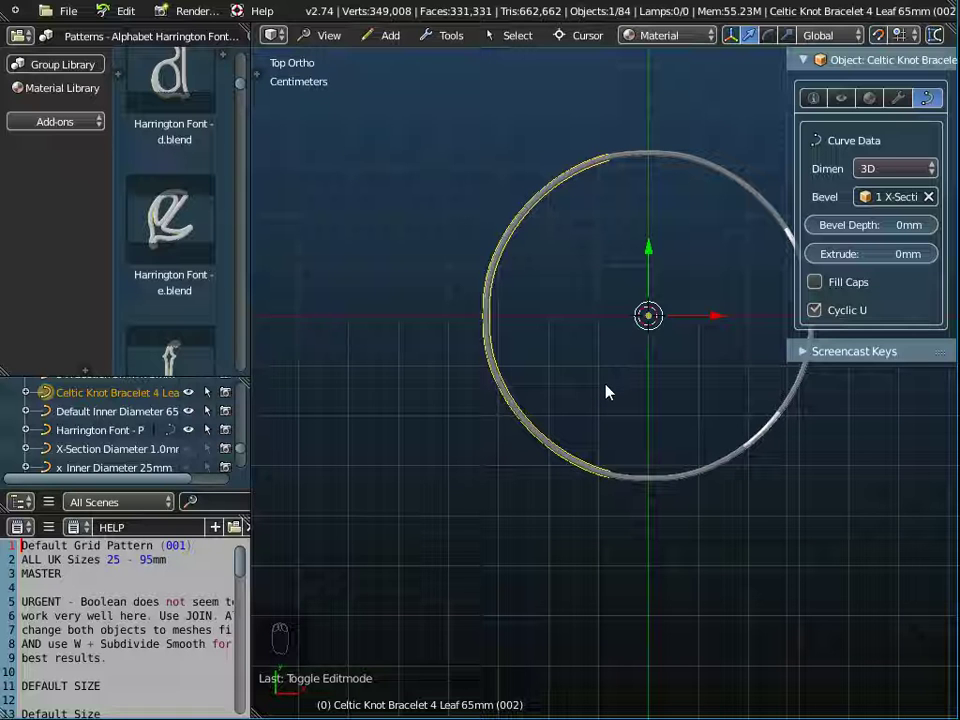
pyautogui.press('Tab')
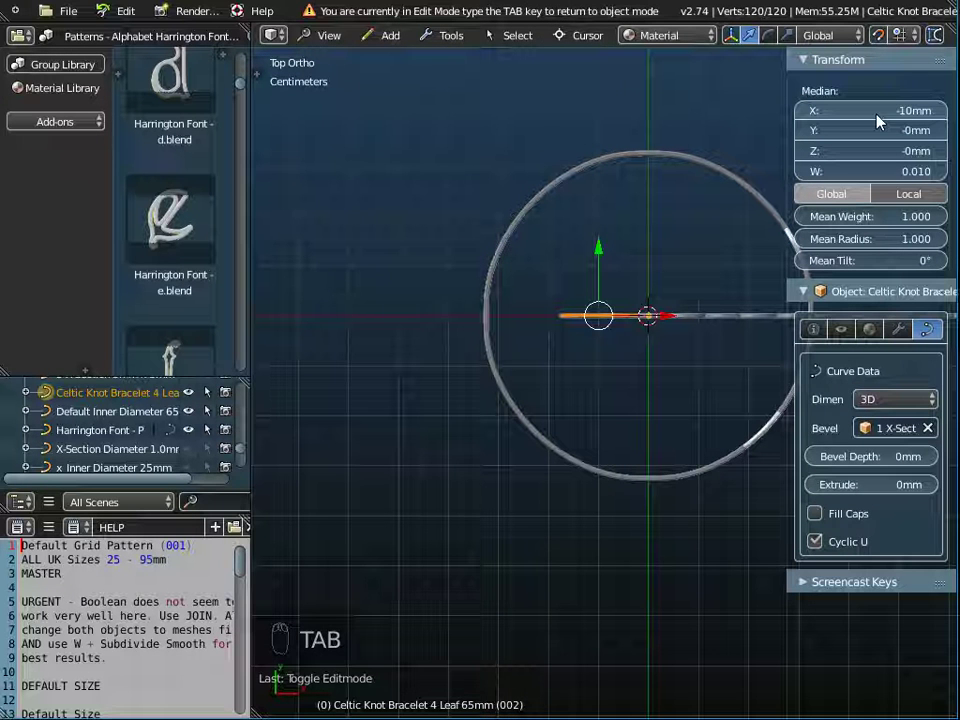
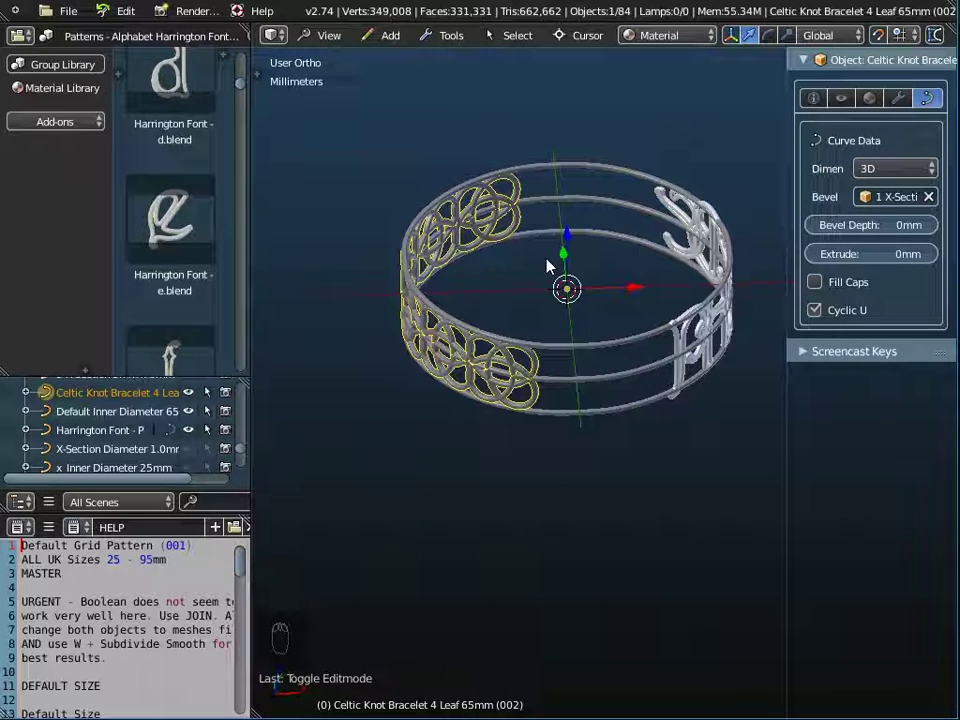
# Step: Select the Default Inner Diameter ring curves and inspect the bracelet side-on and from below
pyautogui.moveTo(579, 273); pyautogui.dragTo(605, 337)
pyautogui.moveTo(606, 351); pyautogui.dragTo(596, 363)
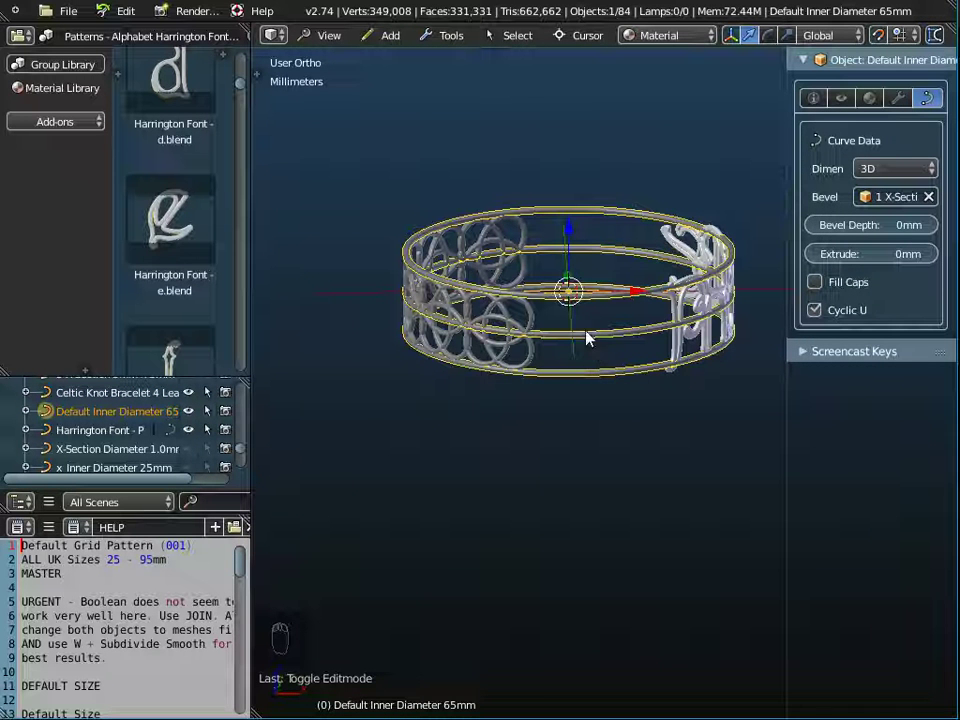
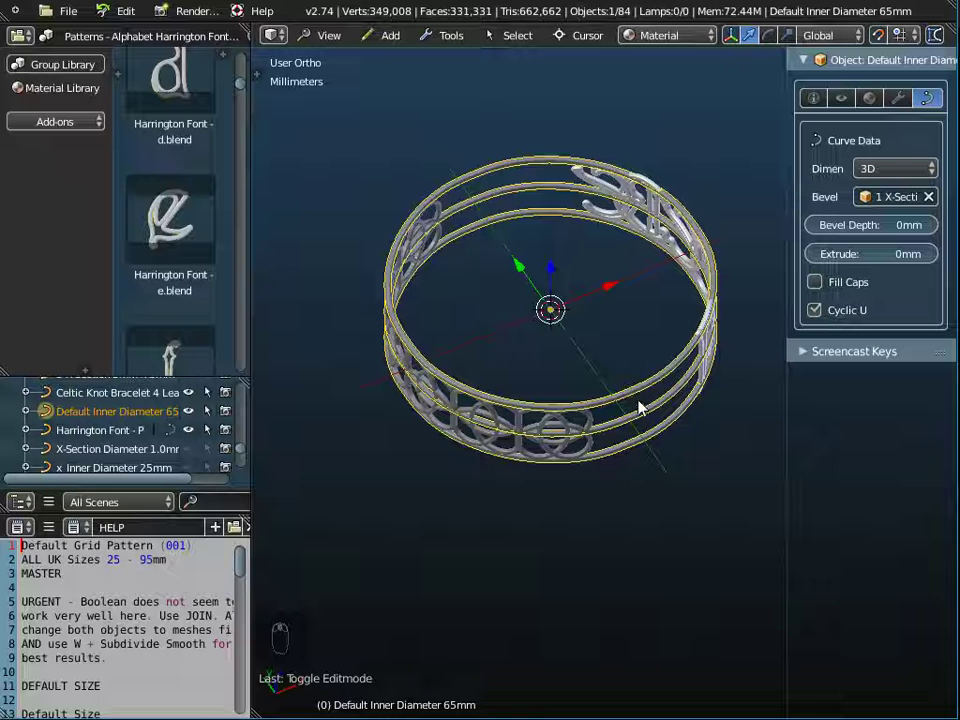
pyautogui.moveTo(626, 331); pyautogui.dragTo(612, 341)
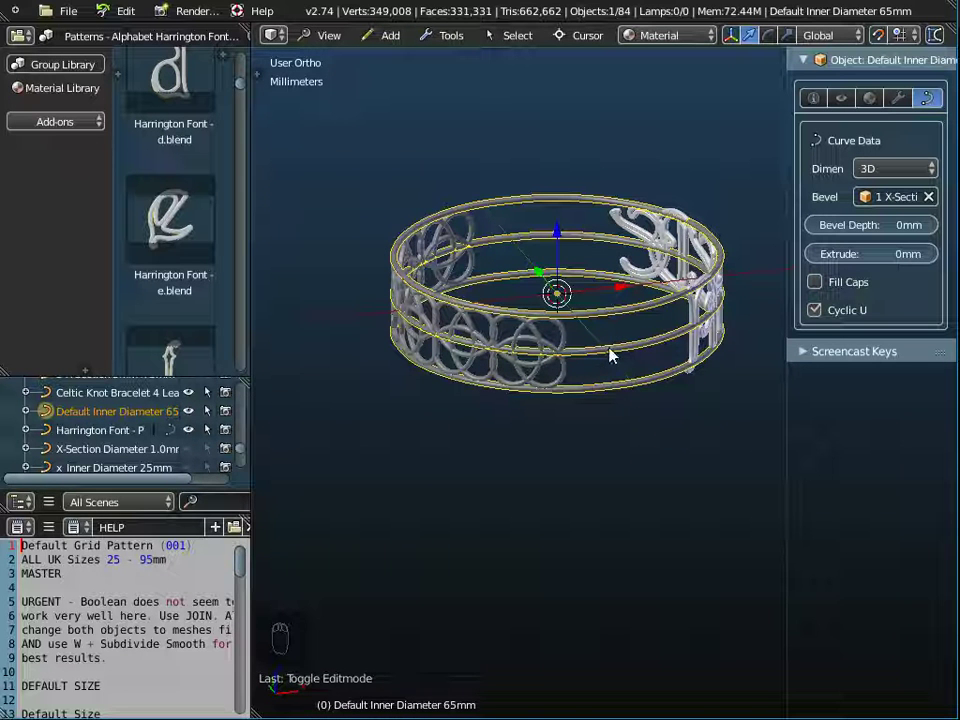
pyautogui.moveTo(624, 350); pyautogui.dragTo(619, 353)
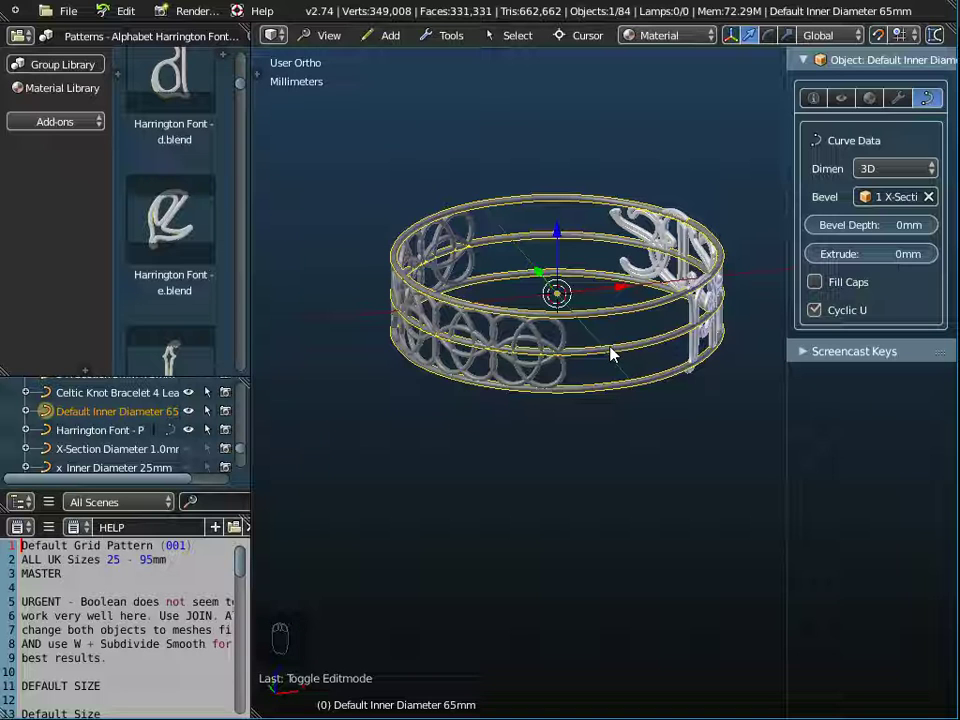
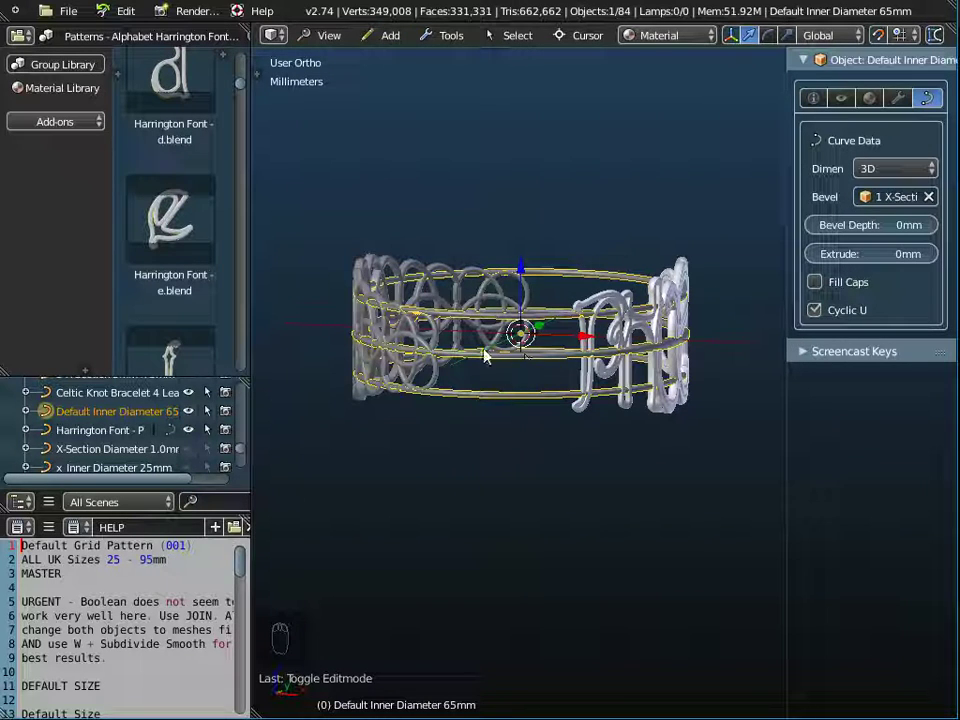
# Step: Examine the PHOEBE letters up close from several angles, then settle on a view looking down onto the bracelet
pyautogui.moveTo(611, 390); pyautogui.dragTo(684, 565)
pyautogui.middleClick(659, 426)
pyautogui.moveTo(632, 455); pyautogui.dragTo(589, 419)
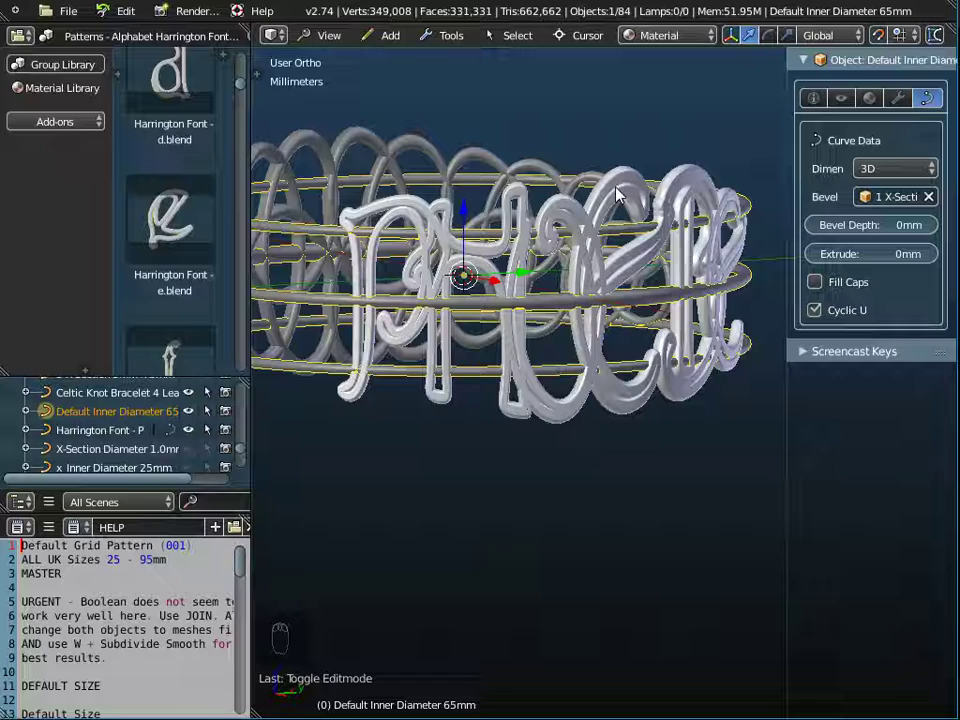
pyautogui.moveTo(619, 183); pyautogui.dragTo(339, 256)
pyautogui.moveTo(436, 256); pyautogui.dragTo(636, 429)
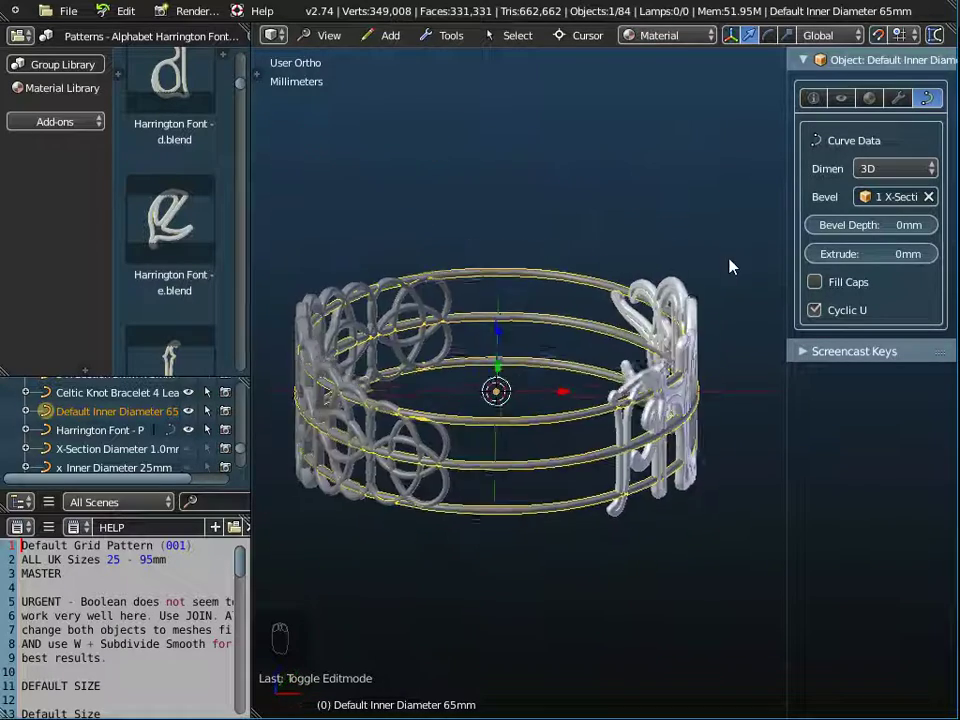
pyautogui.moveTo(688, 314); pyautogui.dragTo(665, 339)
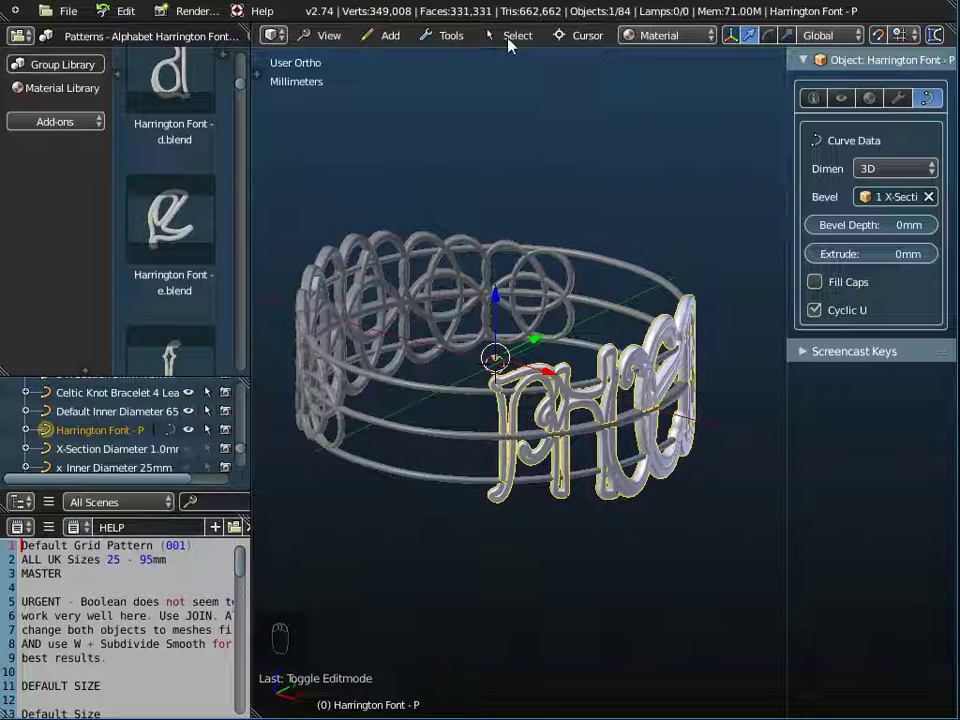
# Step: Convert the Harrington name letters and then the Celtic knot band from curves to meshes
pyautogui.moveTo(466, 39); pyautogui.dragTo(591, 109)
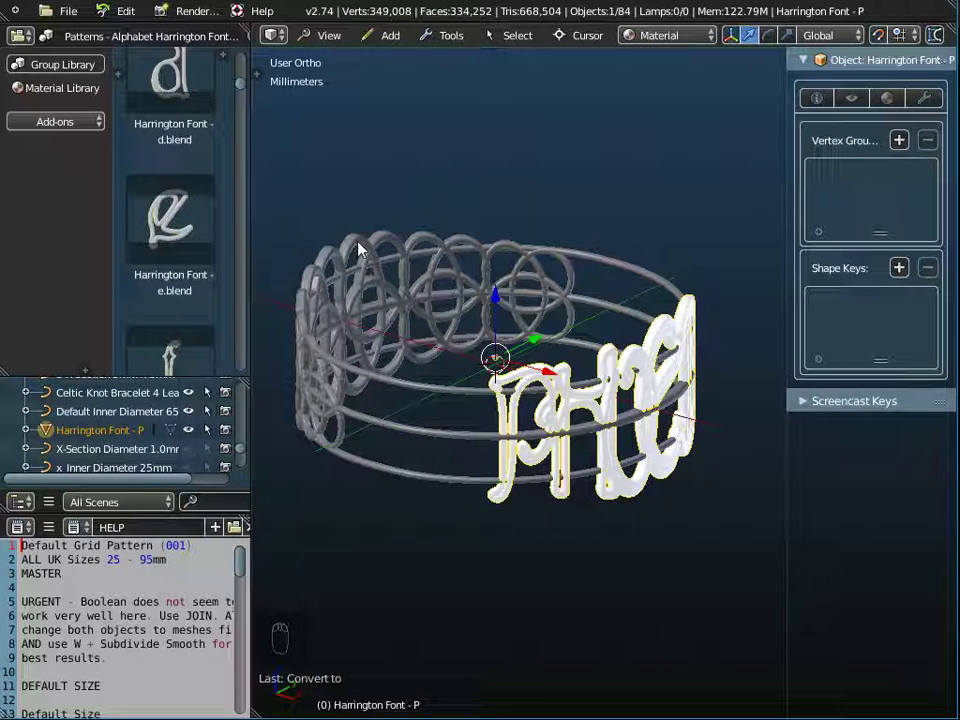
pyautogui.moveTo(362, 251); pyautogui.dragTo(460, 34)
pyautogui.moveTo(460, 48); pyautogui.dragTo(590, 106)
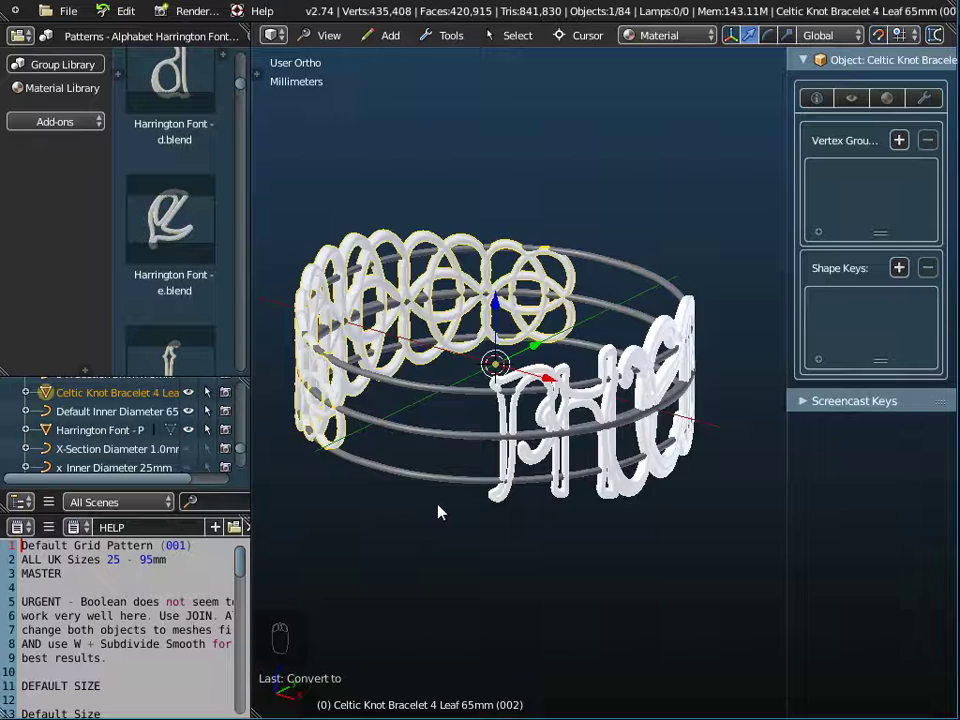
# Step: Select the Default Inner Diameter 65mm ring curves and turn the view front-on
pyautogui.moveTo(481, 447); pyautogui.dragTo(527, 464)
pyautogui.moveTo(529, 482); pyautogui.dragTo(535, 426)
pyautogui.rightClick(530, 441)
pyautogui.moveTo(535, 426); pyautogui.dragTo(555, 465)
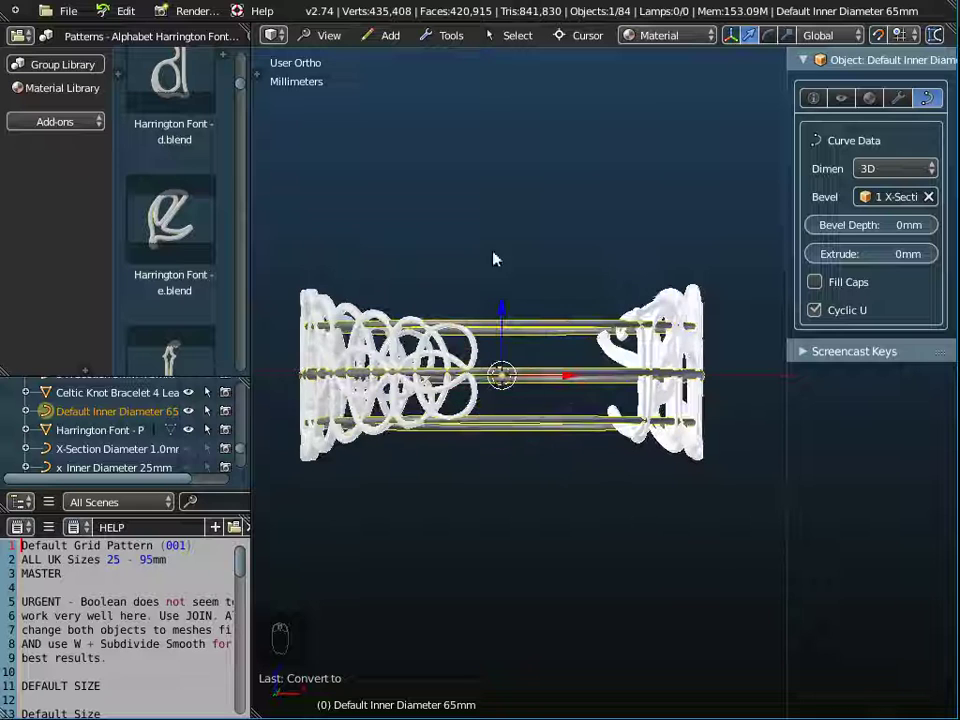
# Step: In Front view edit mode, select the middle ring's 8 points and bring up the delete choice
pyautogui.click(329, 36)
pyautogui.moveTo(353, 160); pyautogui.dragTo(634, 466)
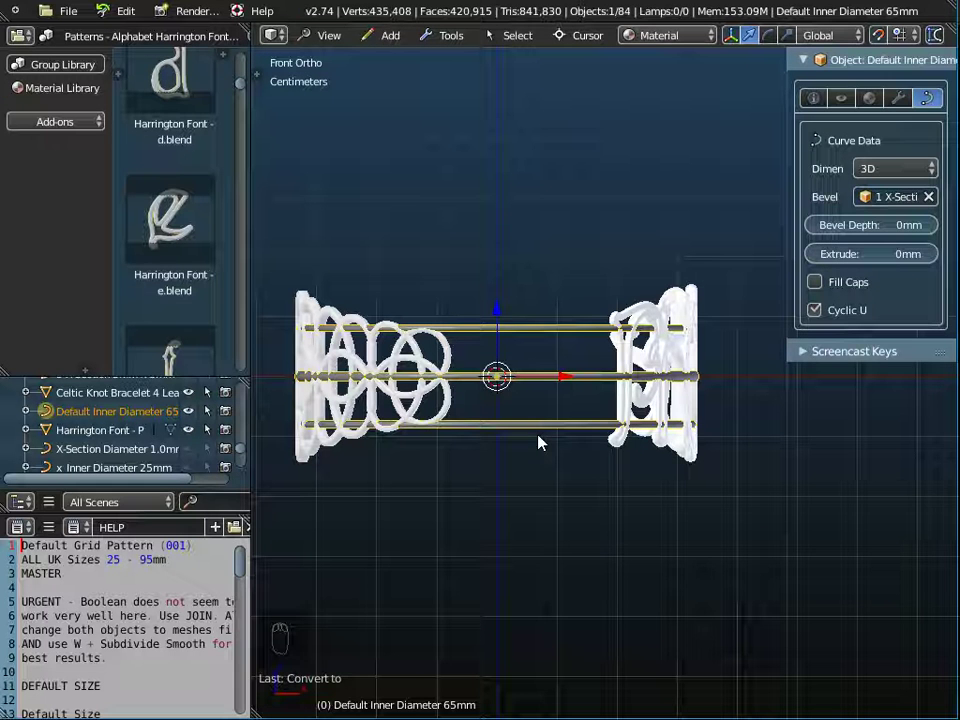
pyautogui.press('Tab')
pyautogui.press('a')
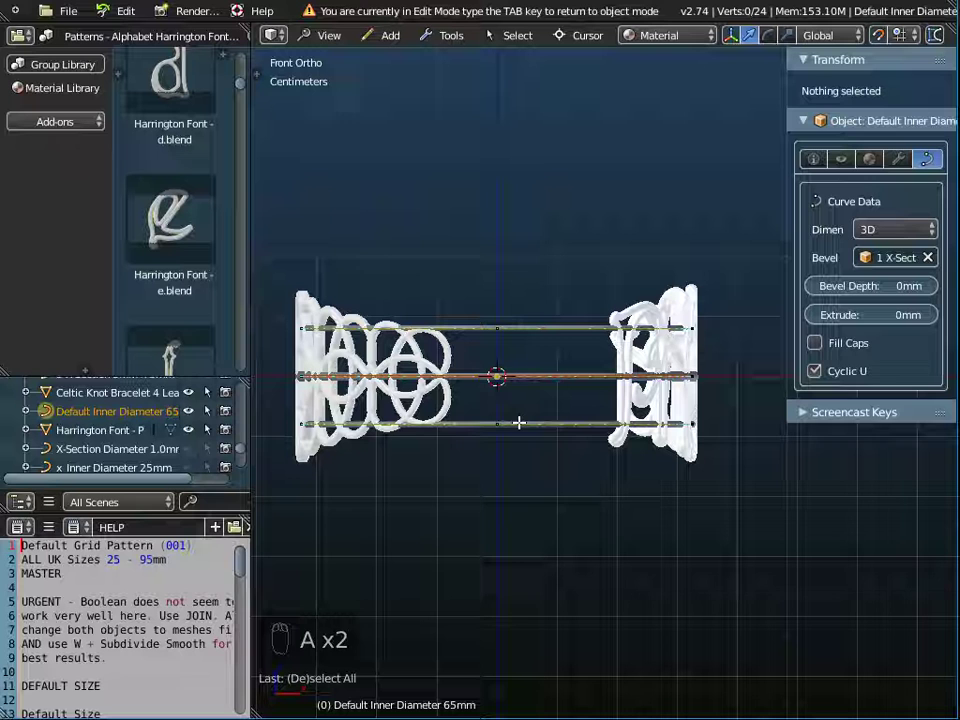
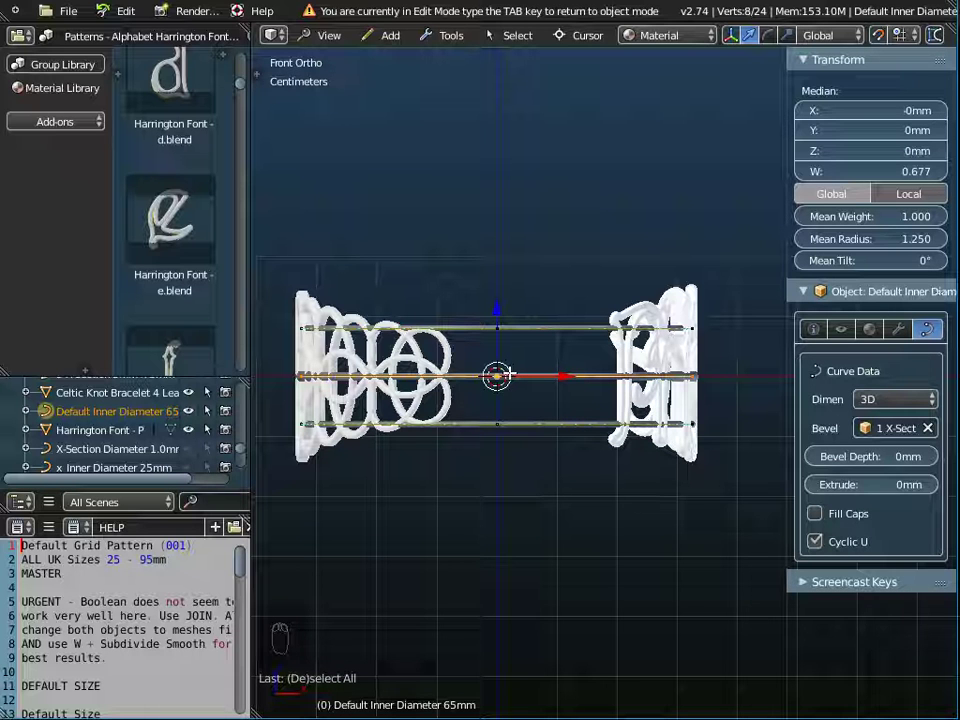
pyautogui.press('x')
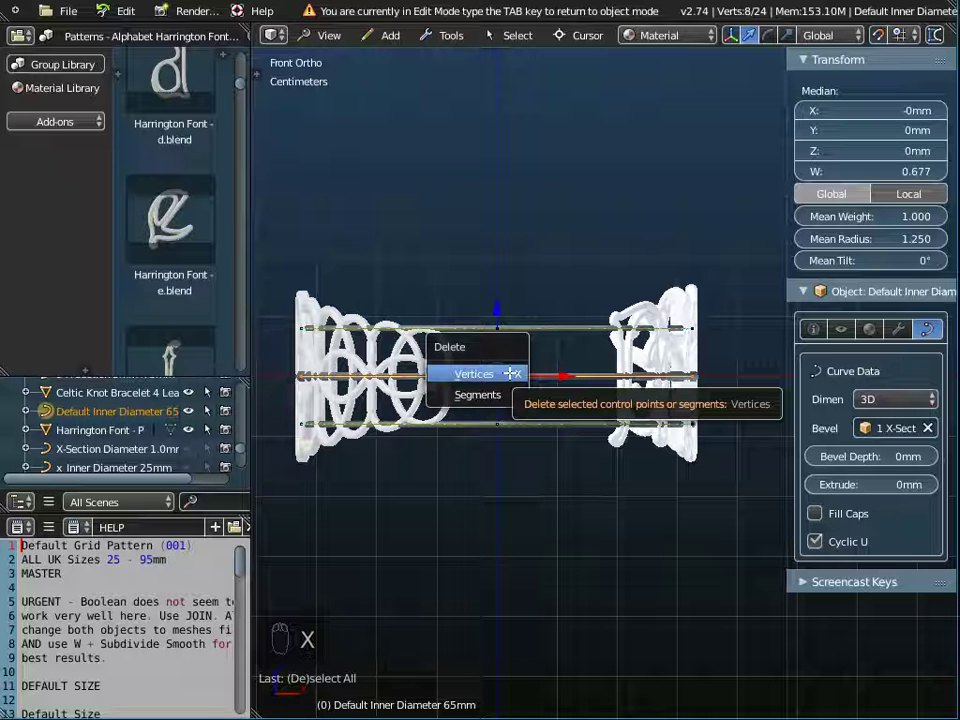
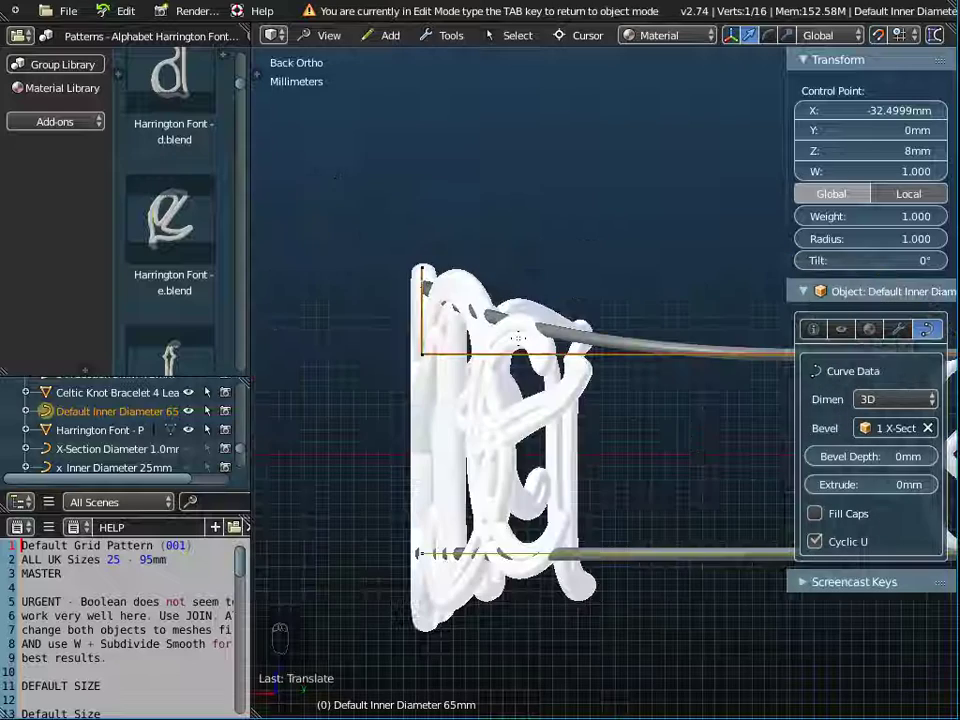
# Step: From side view, move the two remaining rings in Z to the band's top and bottom edges
pyautogui.moveTo(329, 46); pyautogui.dragTo(342, 203)
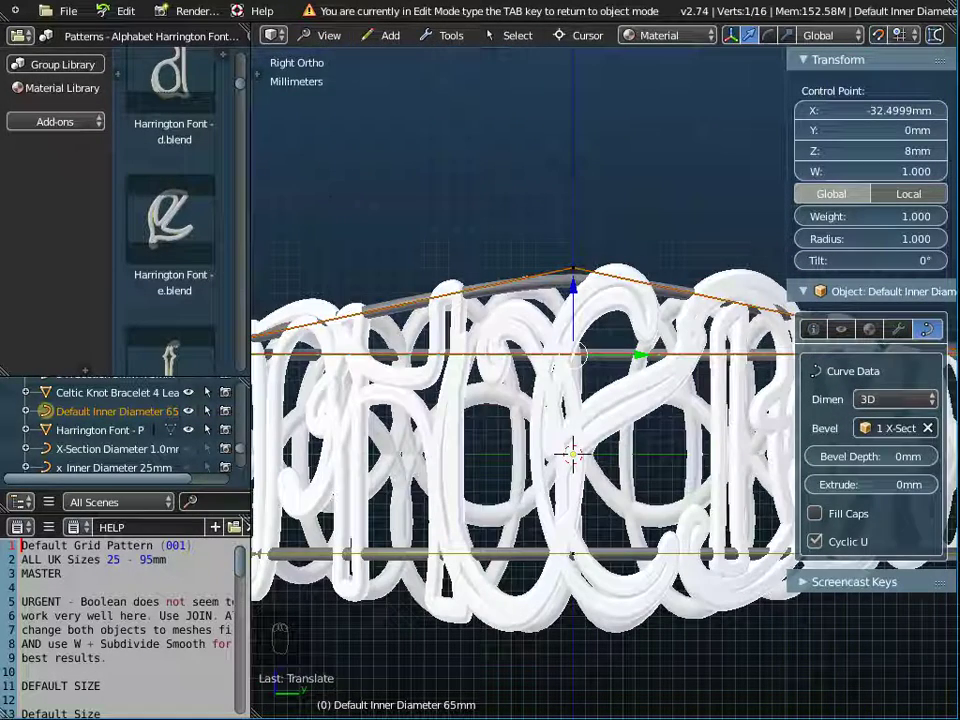
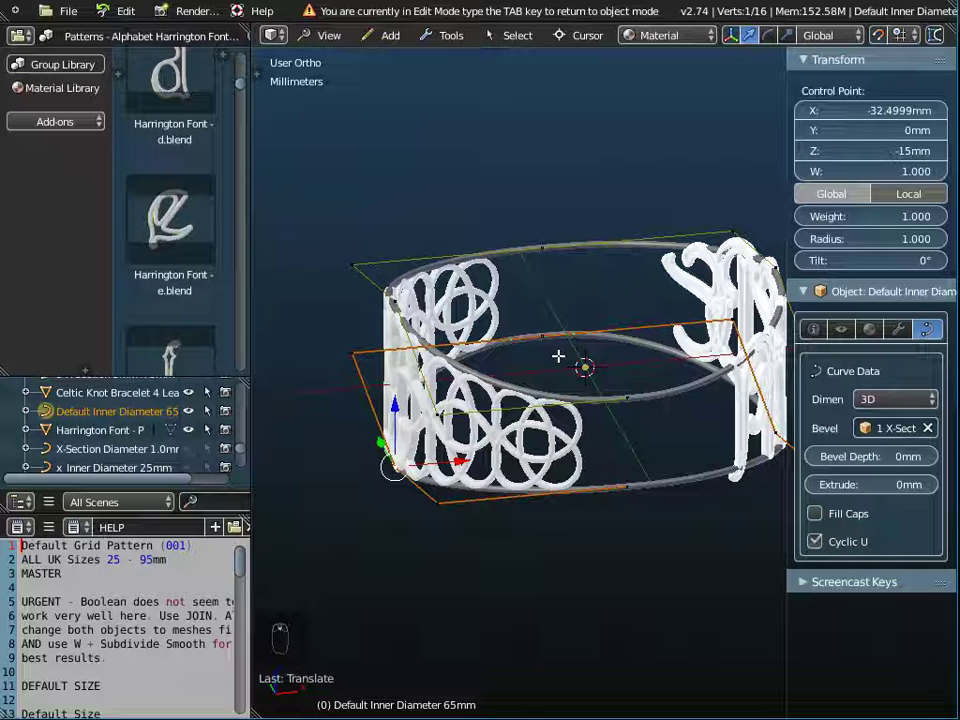
pyautogui.press('Tab')
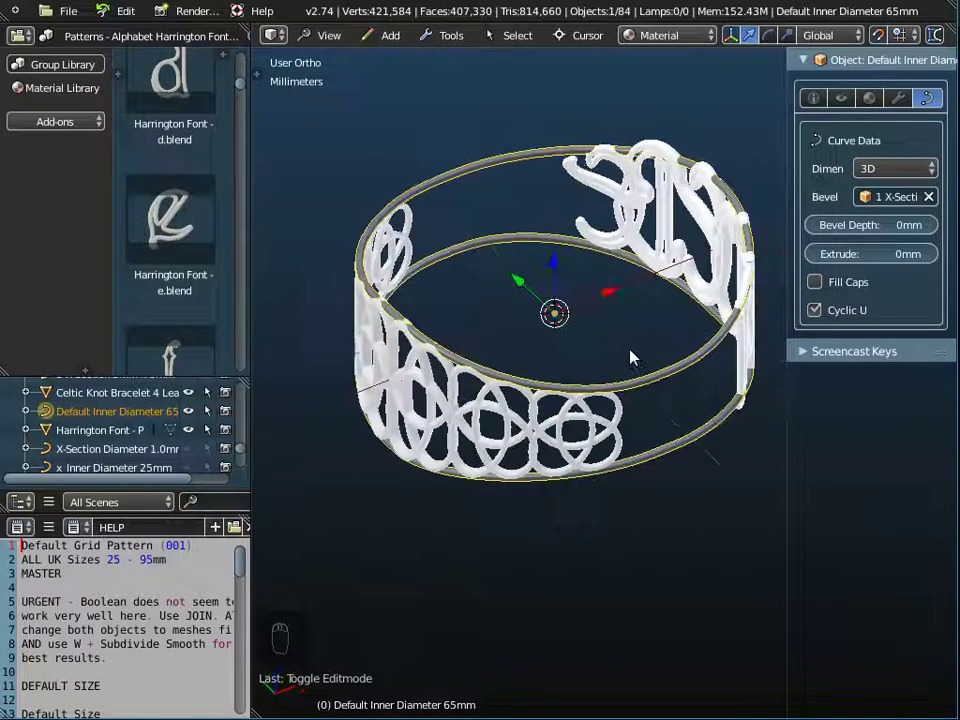
# Step: Convert the ring curves to mesh and select rings, knot band and letters together
pyautogui.moveTo(457, 37); pyautogui.dragTo(604, 132)
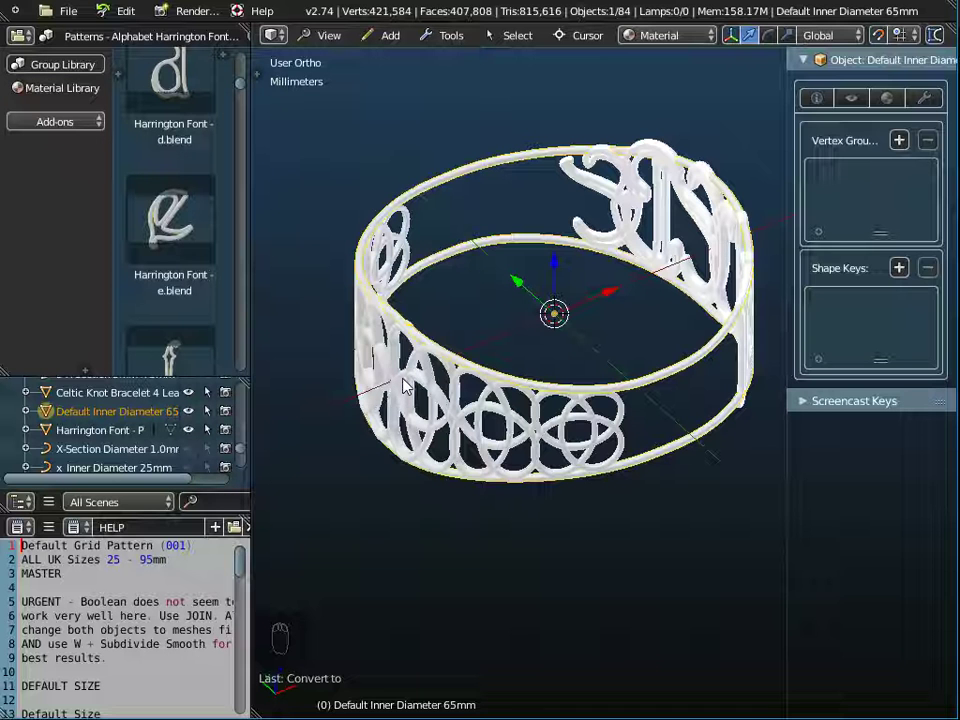
pyautogui.moveTo(408, 383); pyautogui.dragTo(655, 197)
pyautogui.click(650, 197)
# Step: Join the selection into a single Harrington Font - P mesh object with Ctrl+J
pyautogui.moveTo(460, 39); pyautogui.dragTo(584, 161)
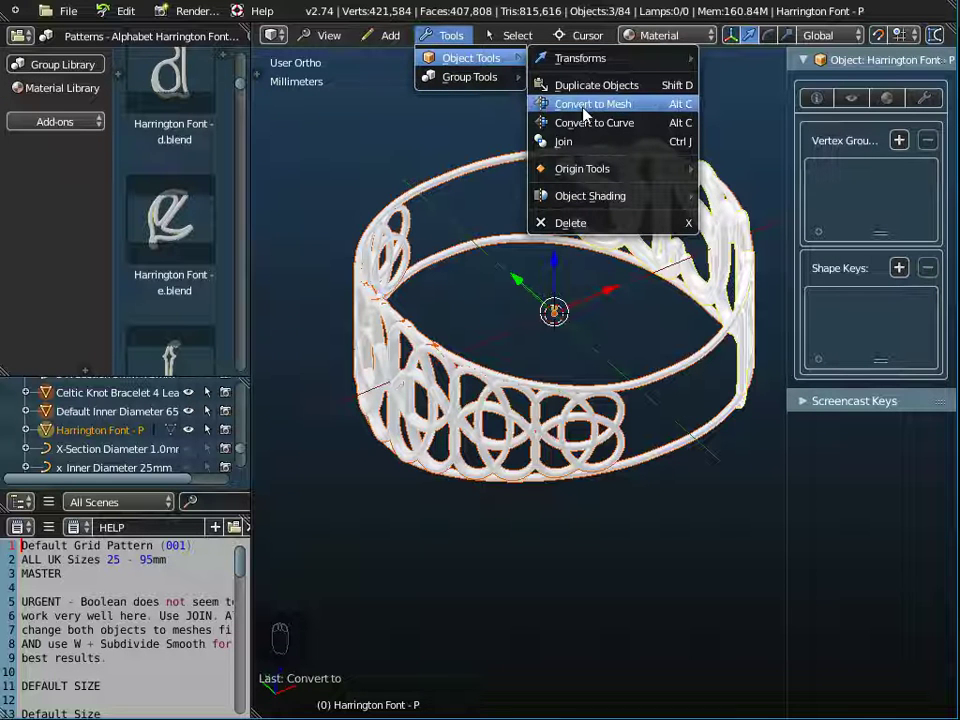
pyautogui.moveTo(462, 43); pyautogui.dragTo(569, 146)
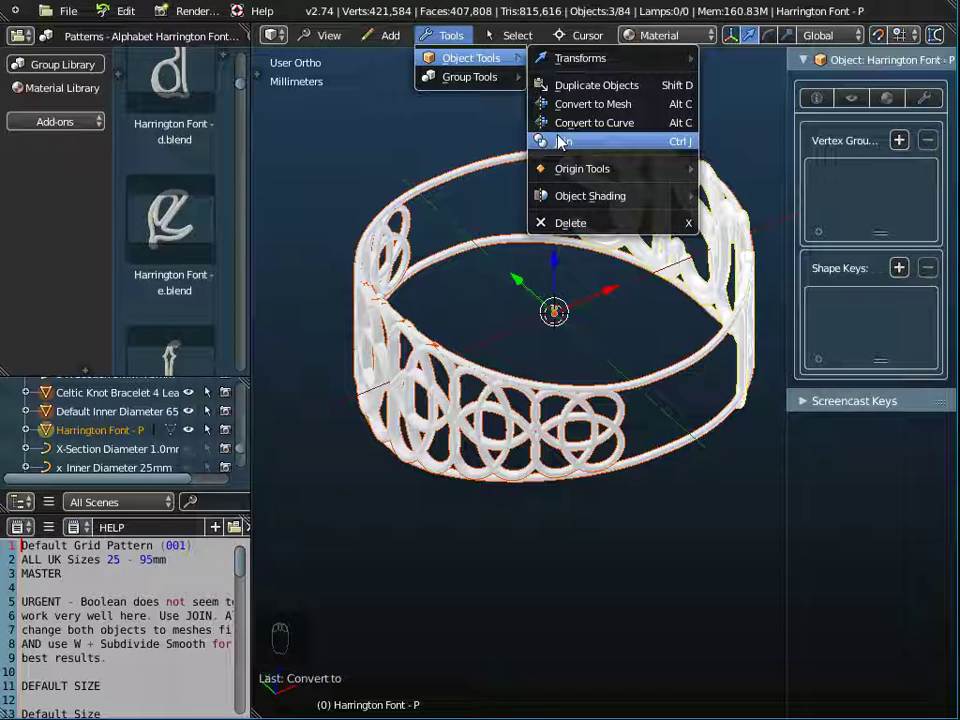
pyautogui.middleClick(531, 264)
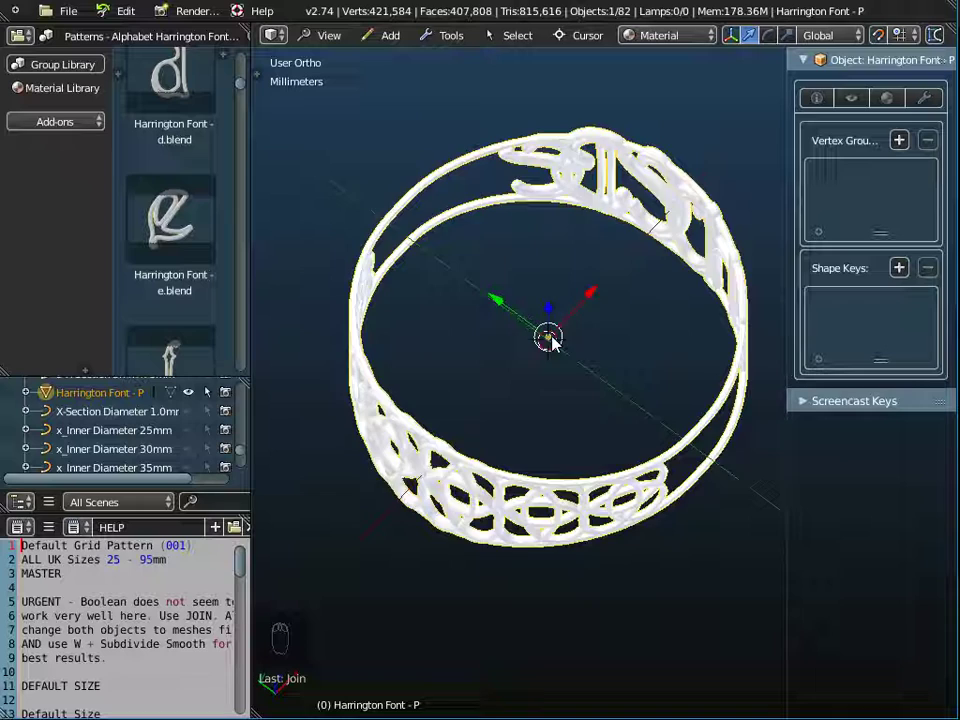